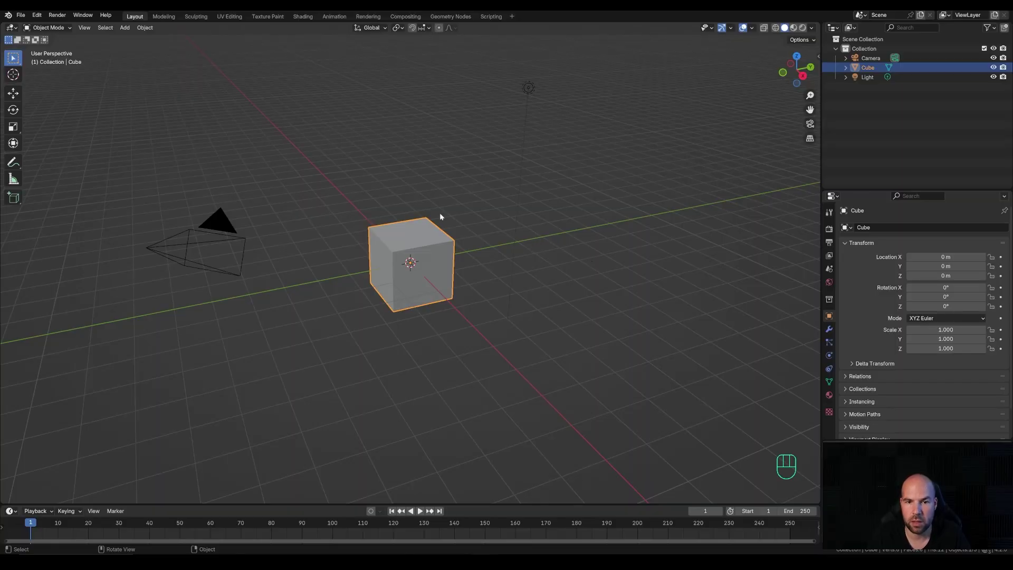
Box-select the default camera, cube and light and delete them, leaving an empty scene
{"action": "left_click_drag", "start_coordinate": [175, 65], "coordinate": [619, 365]}
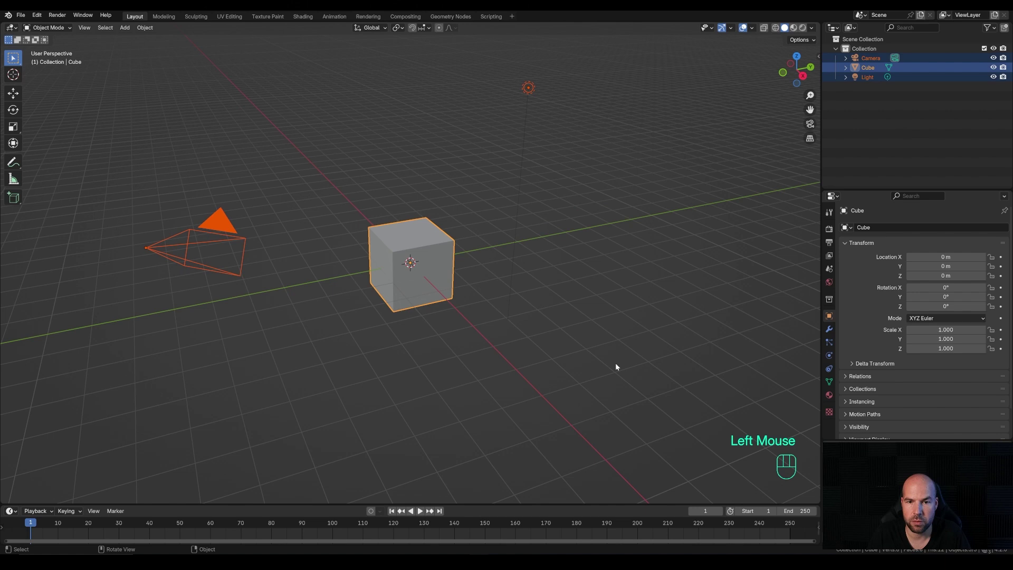
{"action": "key", "text": "x"}
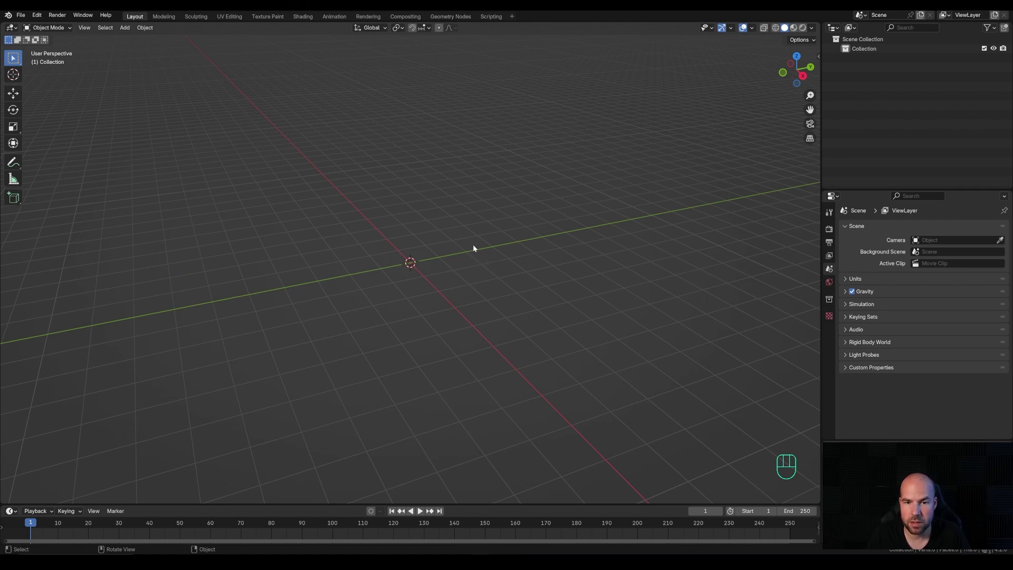
Add a plane, cut it with two edge loops into three sections and view it from the top
{"action": "key", "text": "shift+a"}
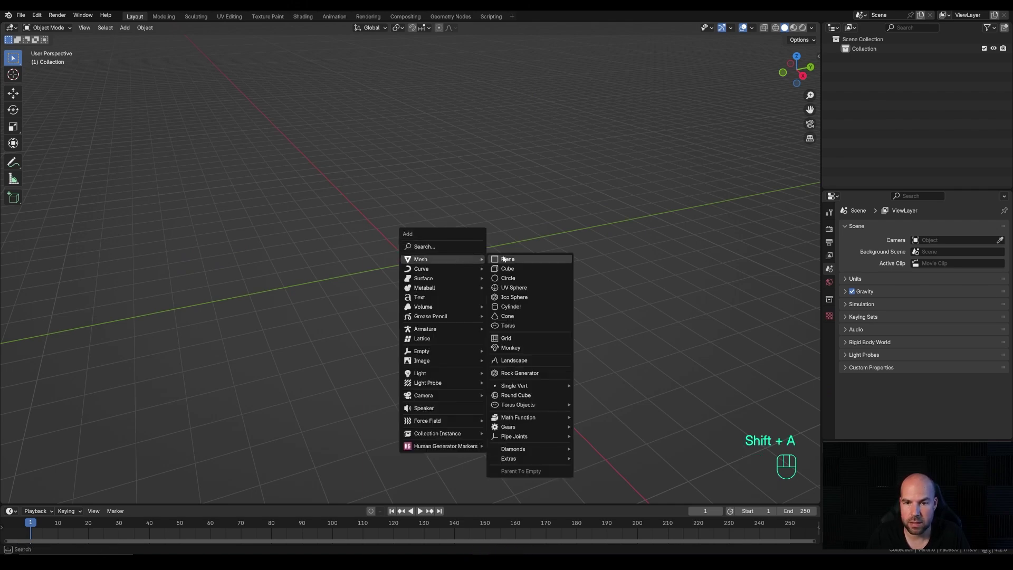
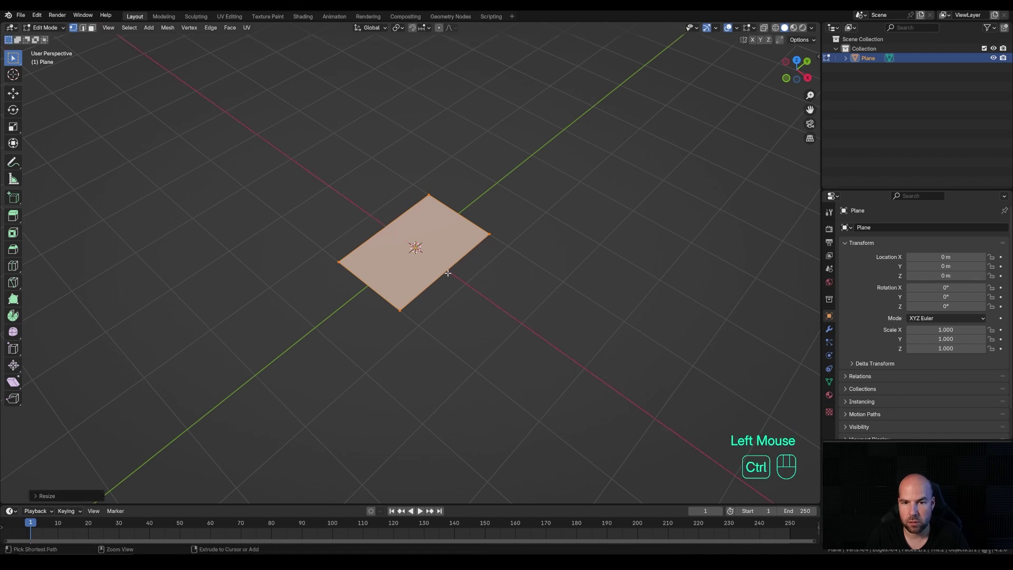
{"action": "key", "text": "ctrl+r"}
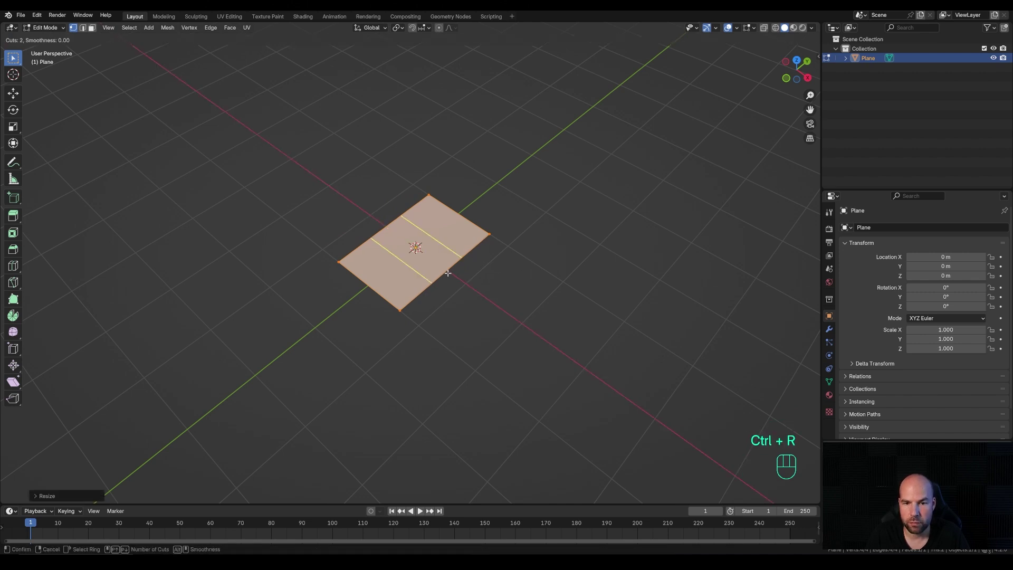
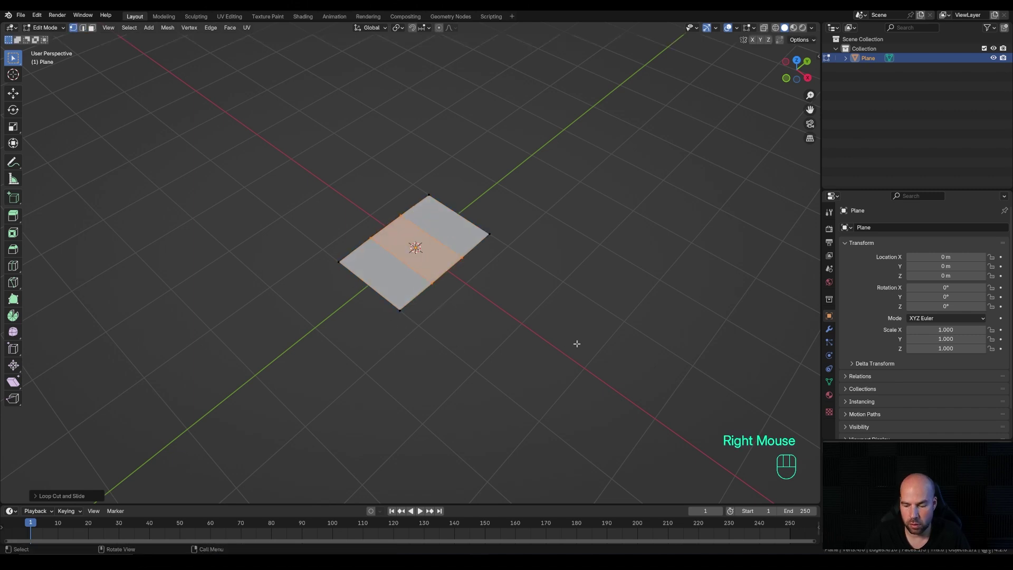
{"action": "key", "text": "KP_7"}
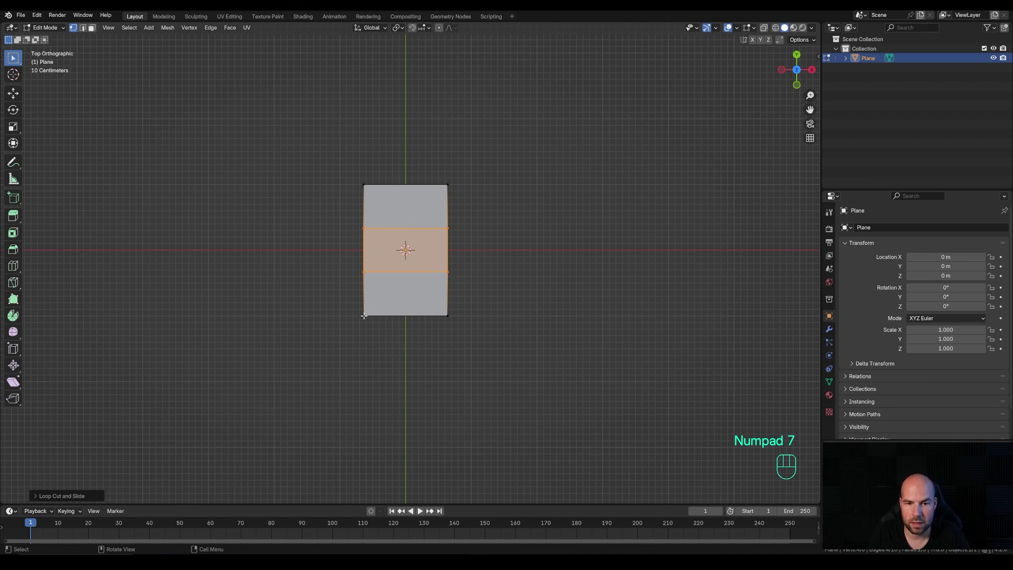
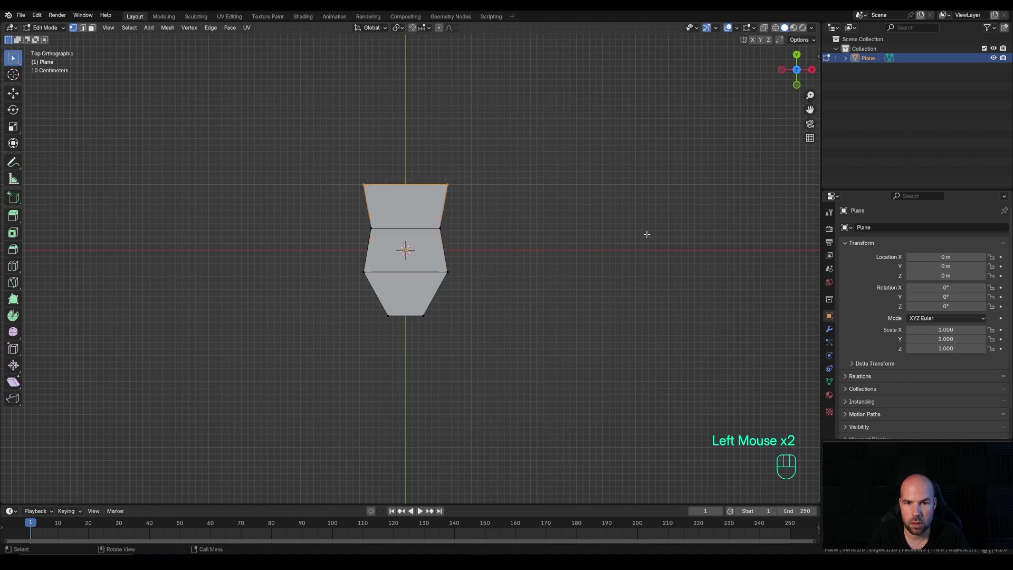
Scale the plane's top edge inward to pinch it toward a leaf point
{"action": "key", "text": "s"}
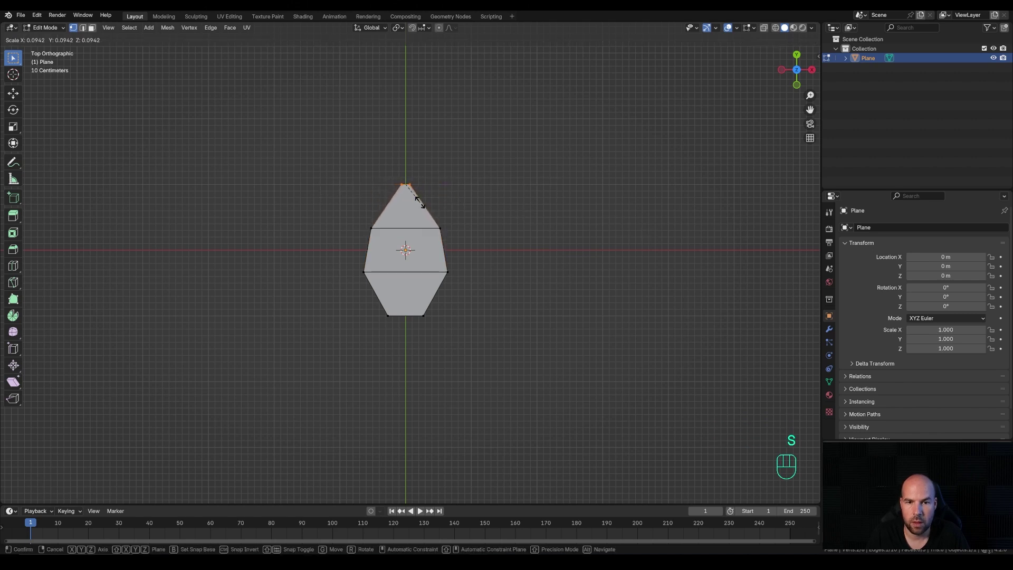
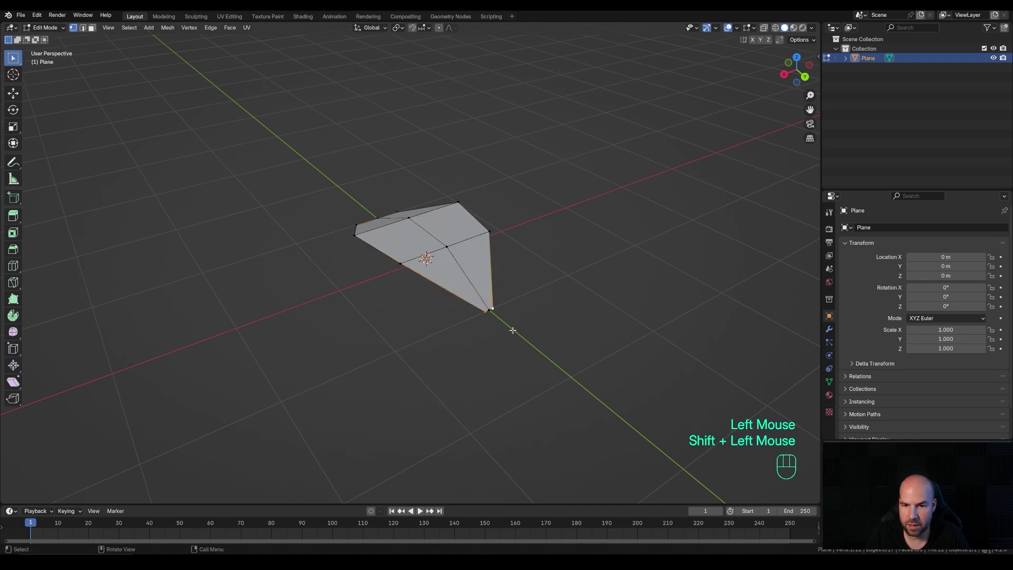
Vertex-slide a point along its edge, then extrude the whole leaf into a thick shell
{"action": "key", "text": "g"}
{"action": "key", "text": "g"}
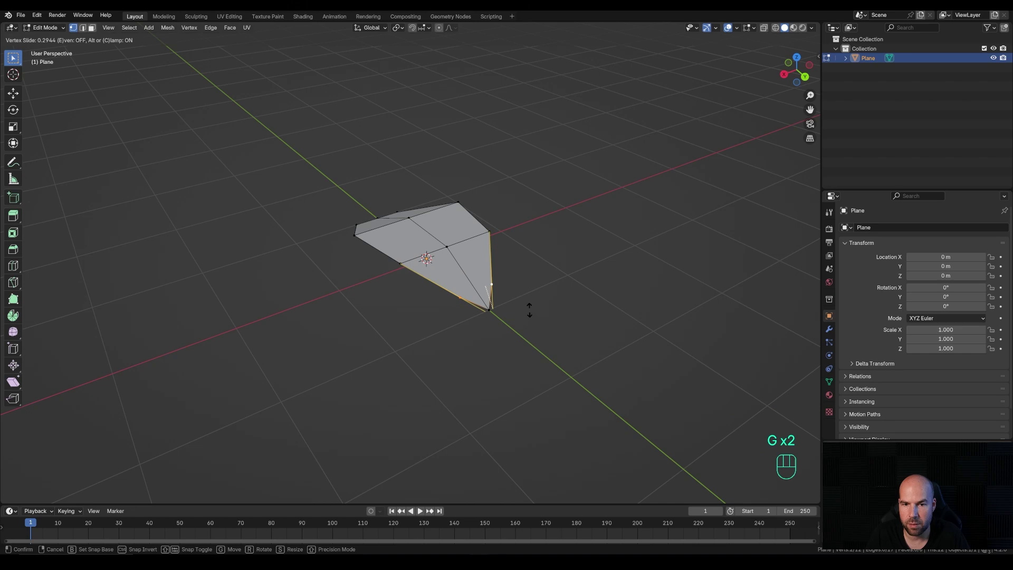
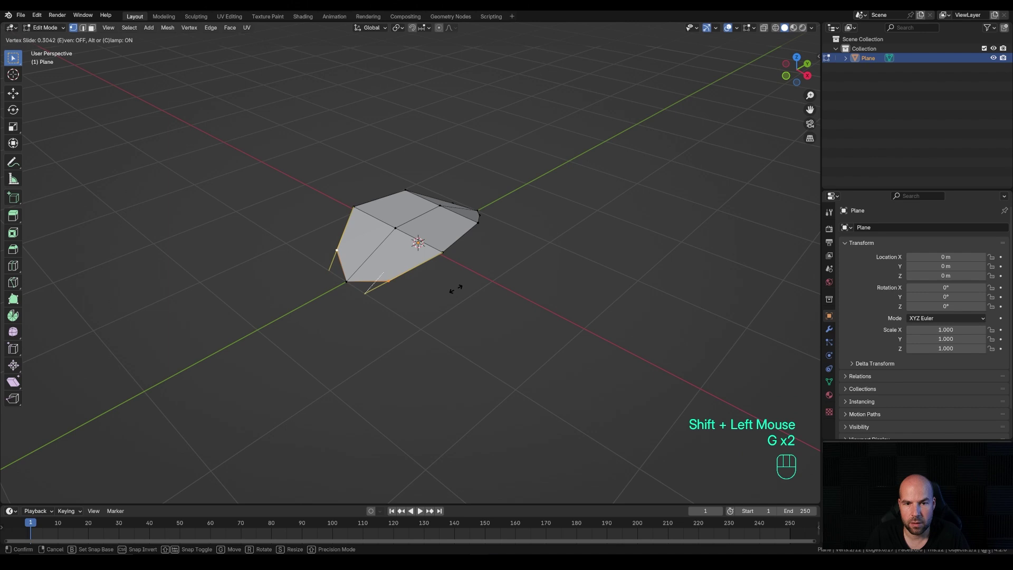
{"action": "left_click", "coordinate": [456, 285]}
{"action": "middle_click", "coordinate": [456, 285]}
{"action": "key", "text": "a"}
{"action": "middle_click", "coordinate": [502, 326]}
{"action": "key", "text": "alt+e"}
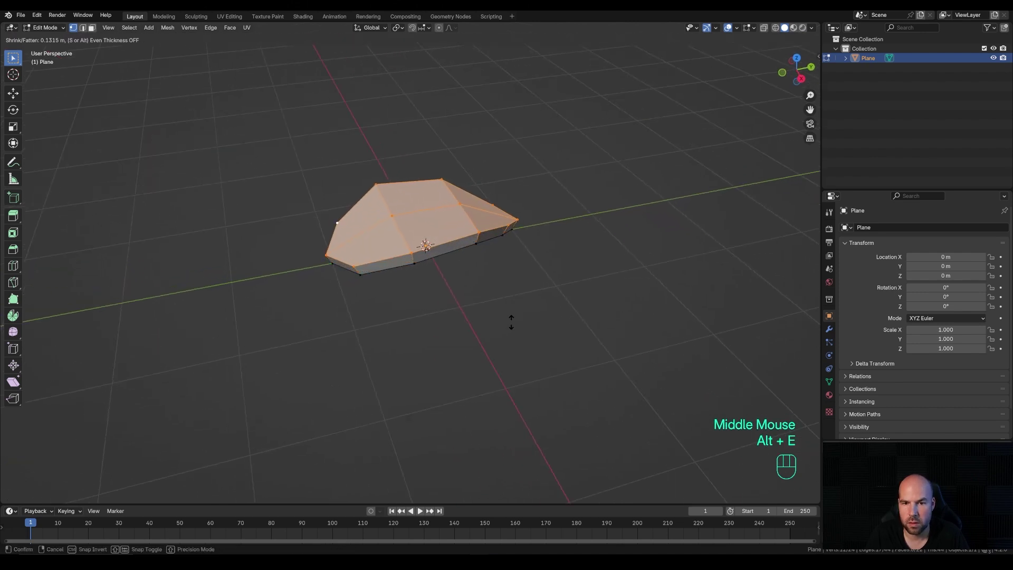
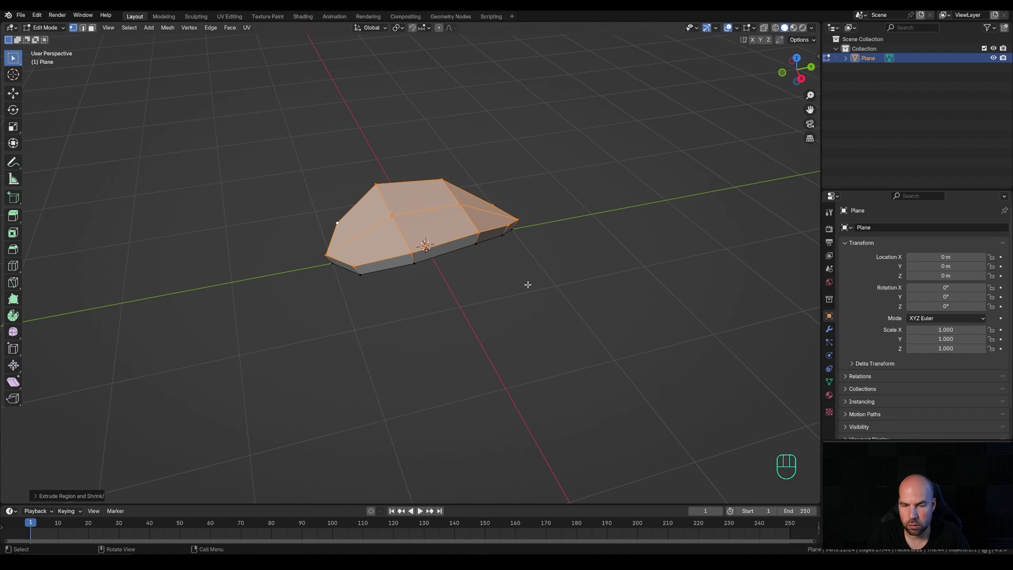
From the side view, rotate the end of the leaf to bend it into an arch
{"action": "key", "text": "KP_3"}
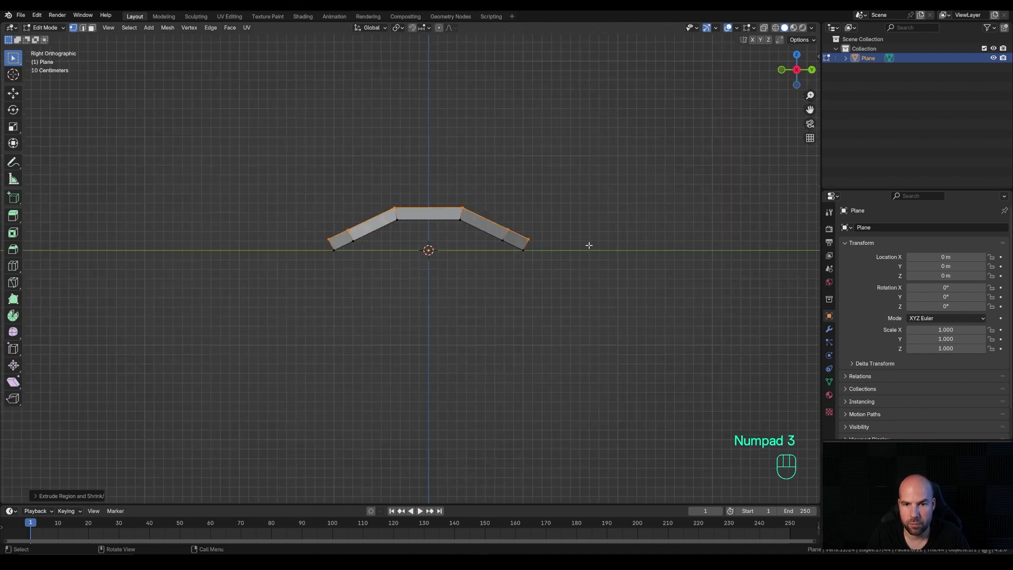
{"action": "key", "text": "r"}
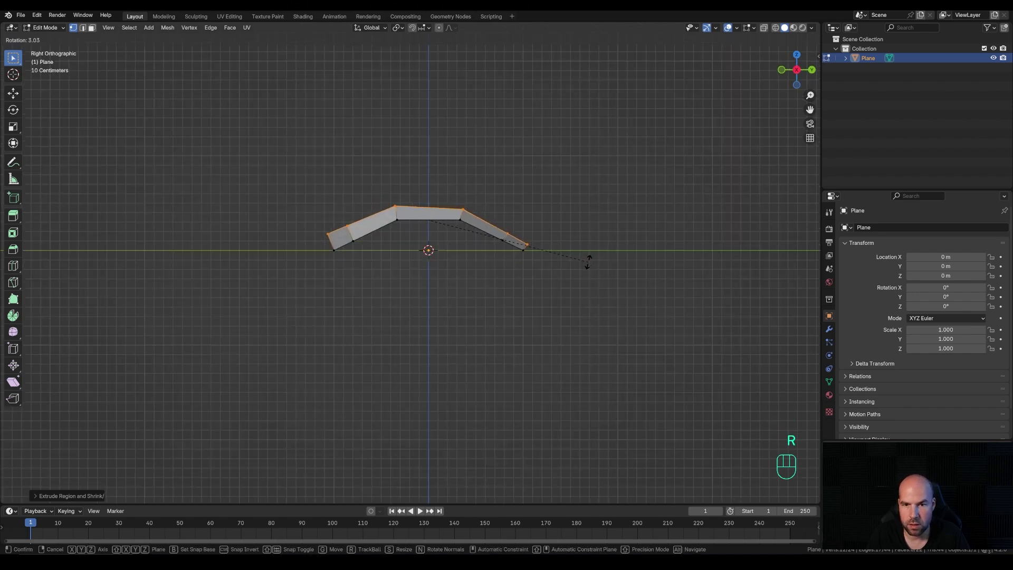
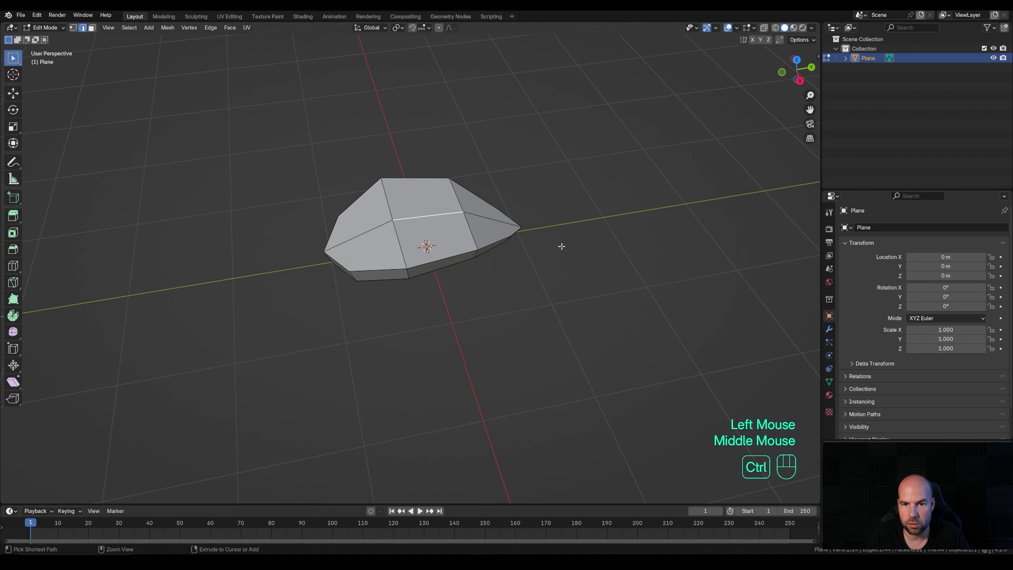
Bevel the leaf's centre edge with extra segments and select the centre face strip
{"action": "key", "text": "ctrl+b"}
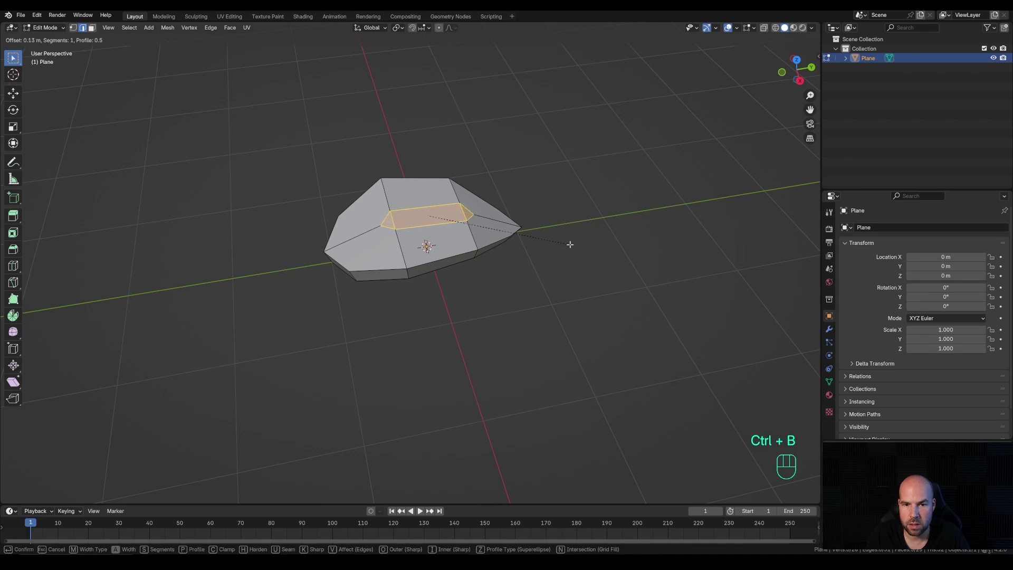
{"action": "scroll", "scroll_direction": "up", "scroll_amount": 3}
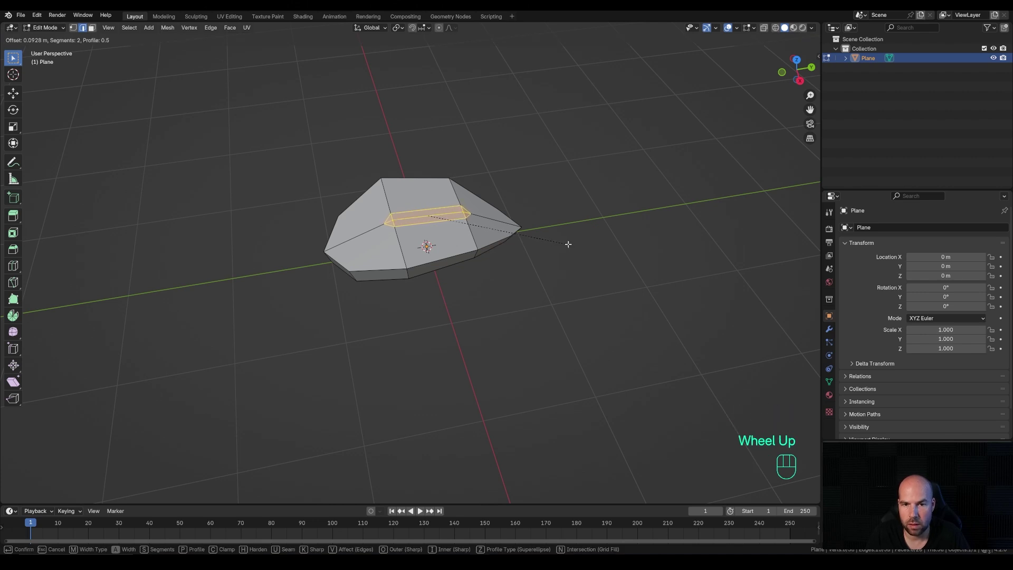
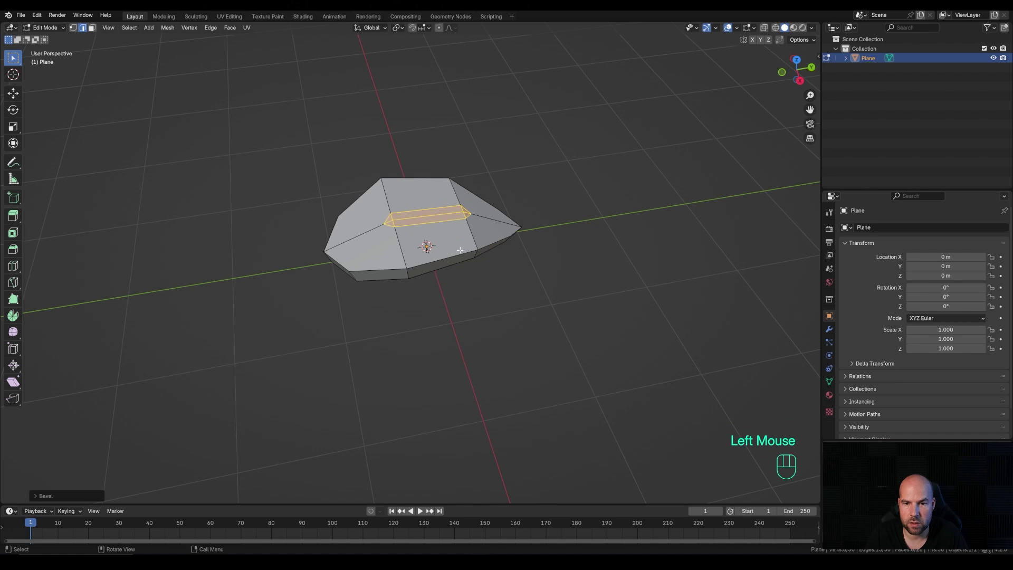
{"action": "key", "text": "1"}
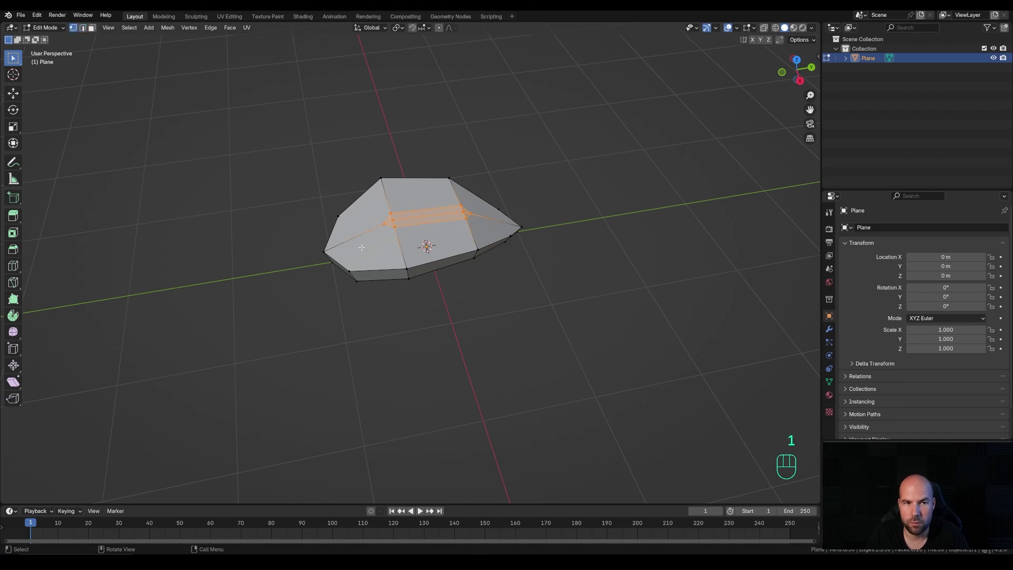
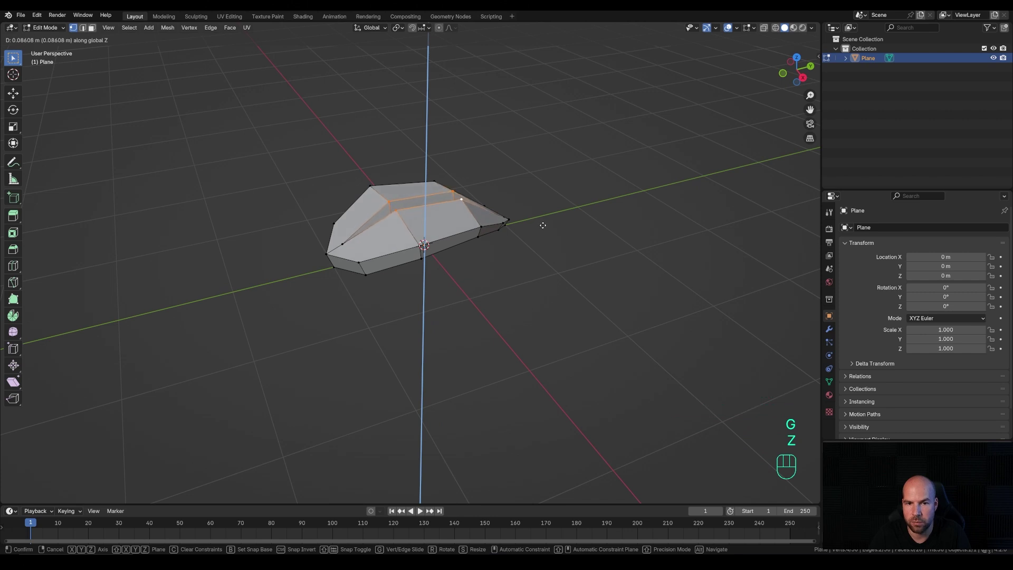
Sink the centre strip to carve the vein groove and return to Object Mode
{"action": "left_click", "coordinate": [543, 244]}
{"action": "middle_click", "coordinate": [544, 245]}
{"action": "key", "text": "Tab"}
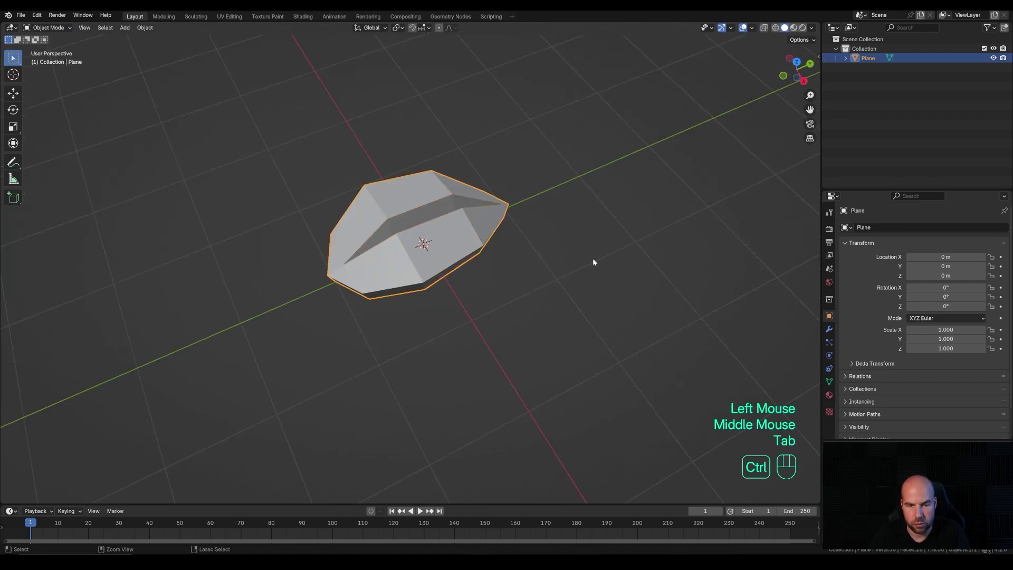
Add a level 2 Subdivision Surface modifier to round the leaf and bring up its shading options
{"action": "key", "text": "ctrl+2"}
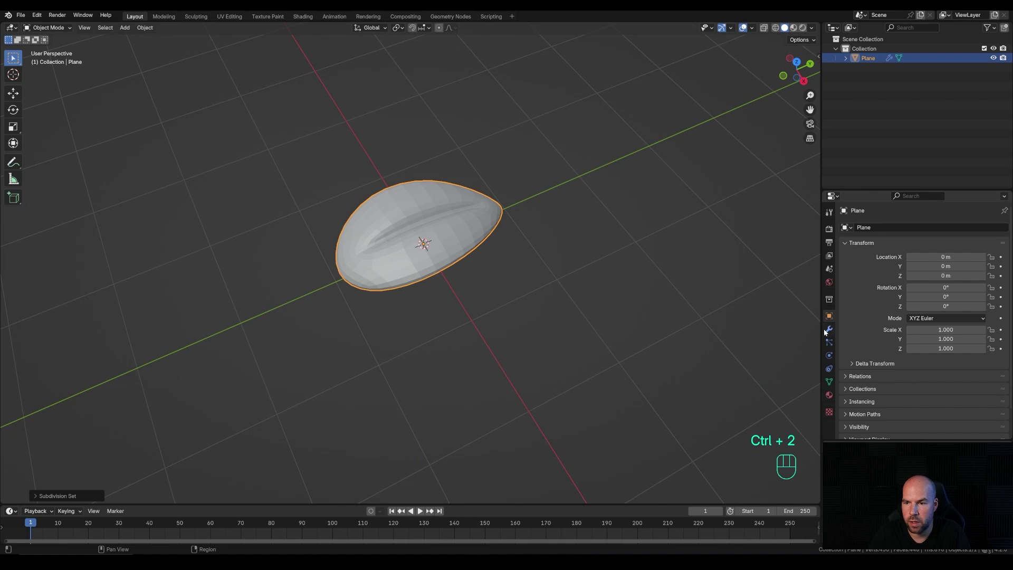
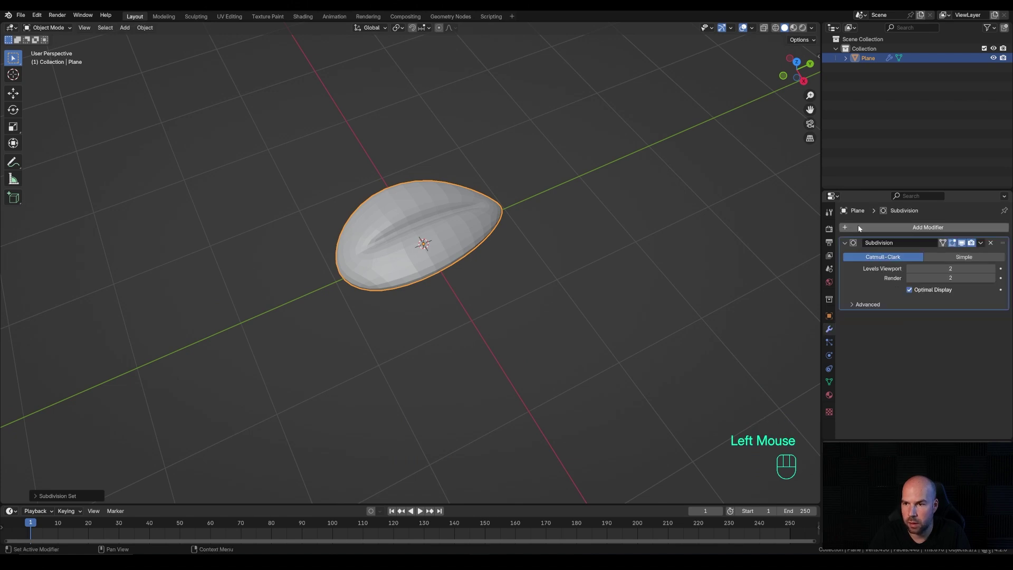
{"action": "left_click_drag", "start_coordinate": [861, 227], "coordinate": [972, 387]}
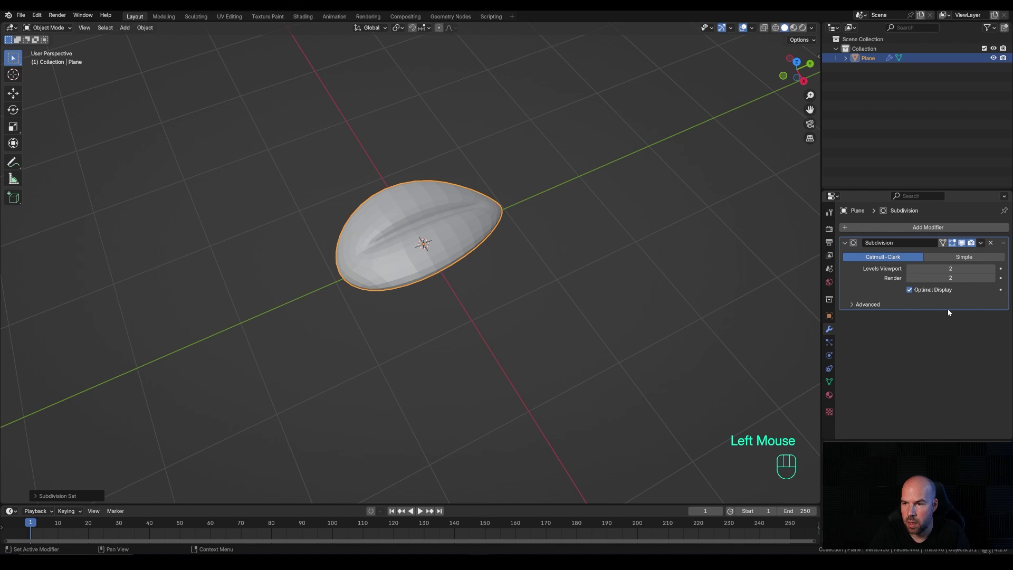
{"action": "key", "text": "ctrl+1"}
{"action": "key", "text": "ctrl+2"}
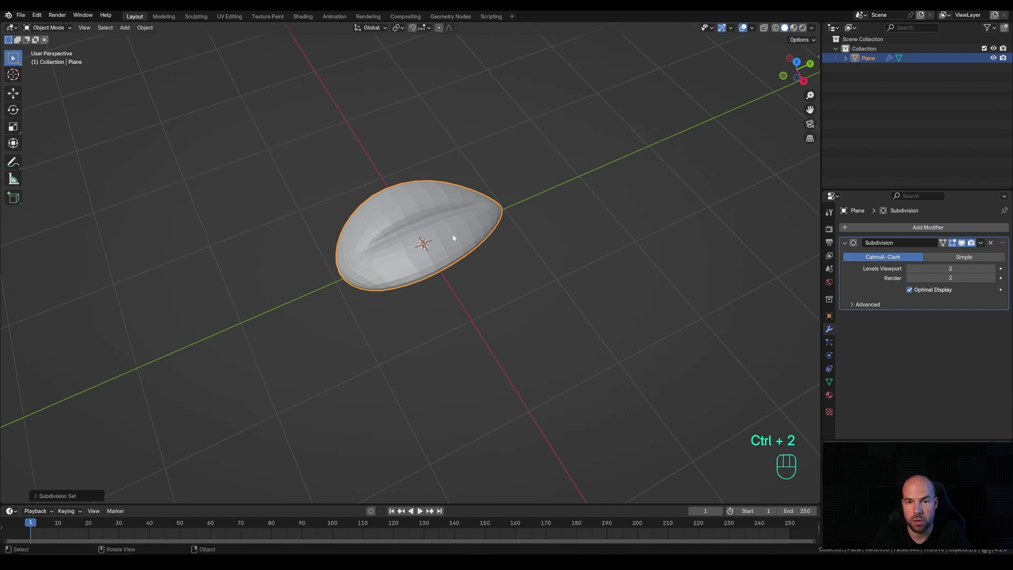
{"action": "right_click", "coordinate": [443, 231]}
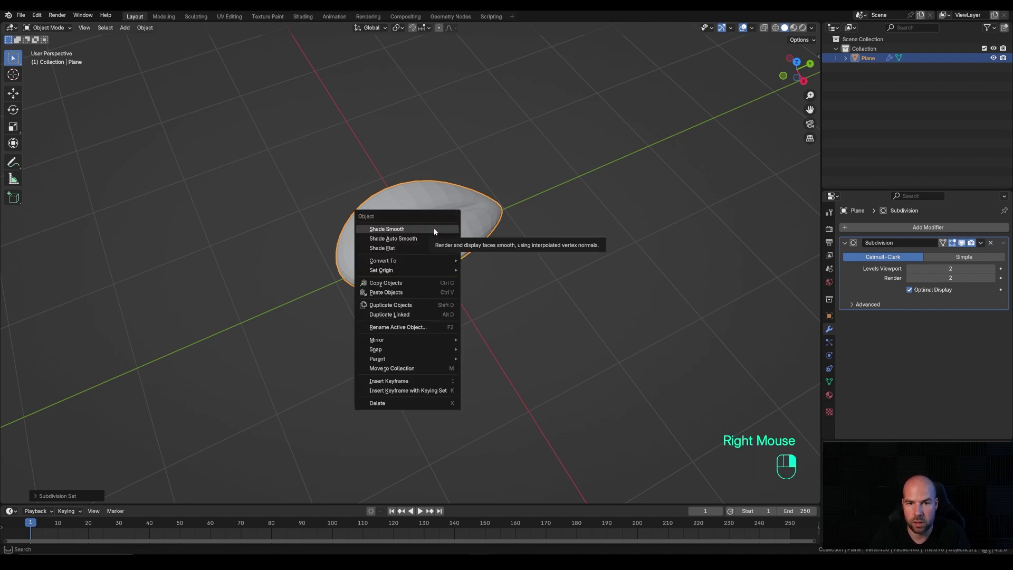
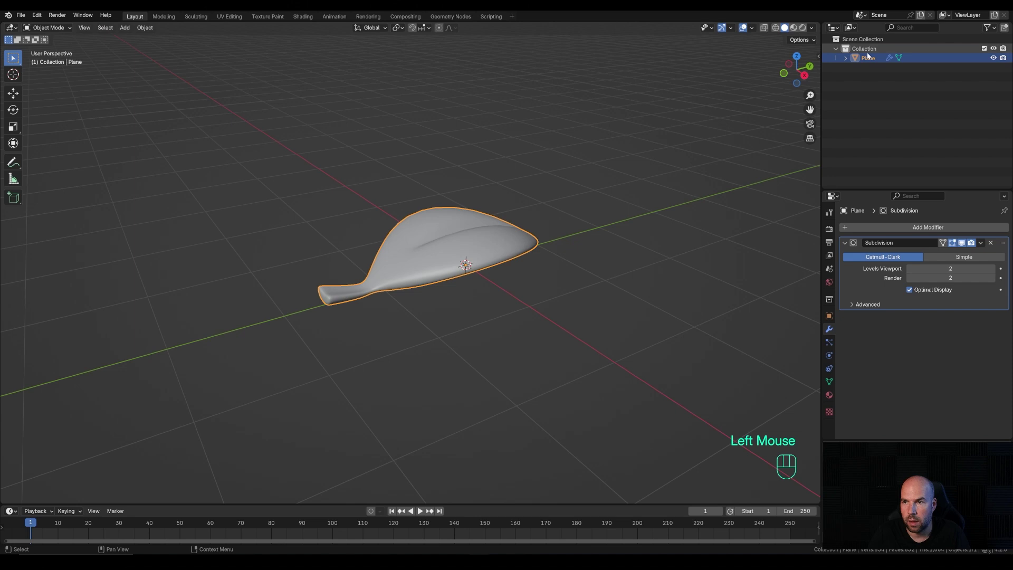
Rename the object to Leaf and add a new camera to the scene
{"action": "left_click", "coordinate": [870, 59]}
{"action": "left_click_drag", "start_coordinate": [871, 59], "coordinate": [871, 59]}
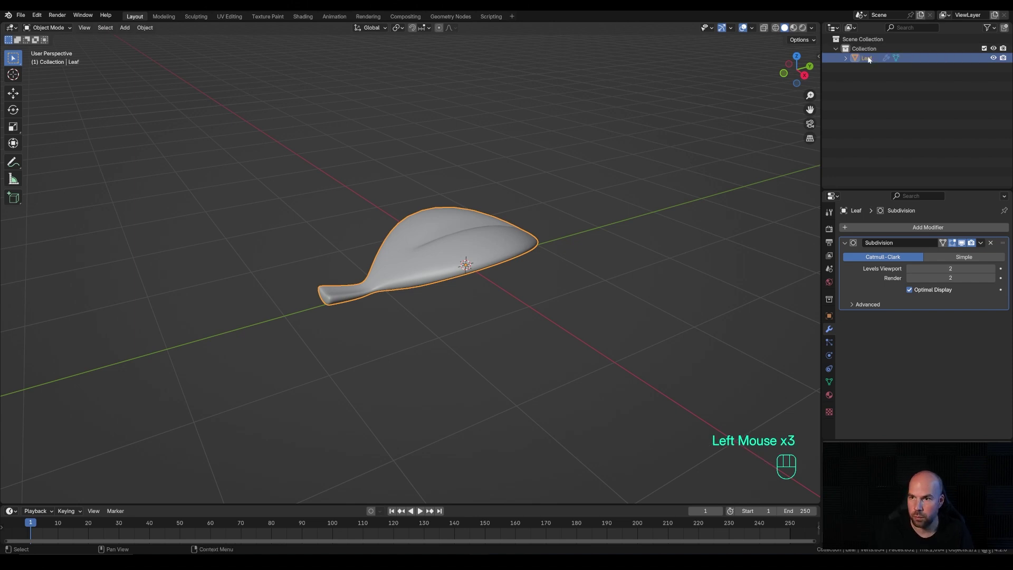
{"action": "scroll", "scroll_direction": "down", "scroll_amount": 3}
{"action": "scroll", "scroll_direction": "down", "scroll_amount": 3}
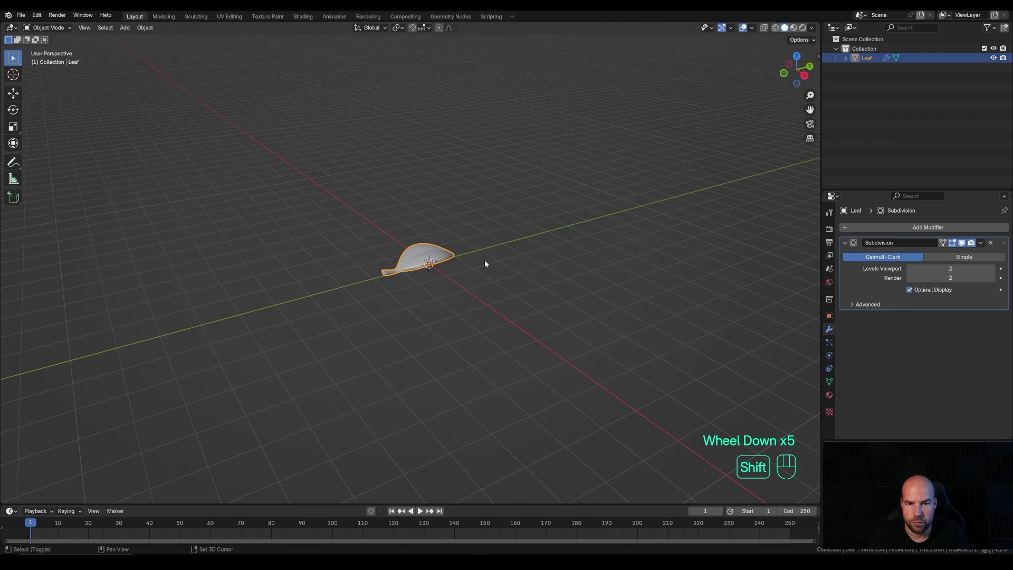
{"action": "key", "text": "shift+a"}
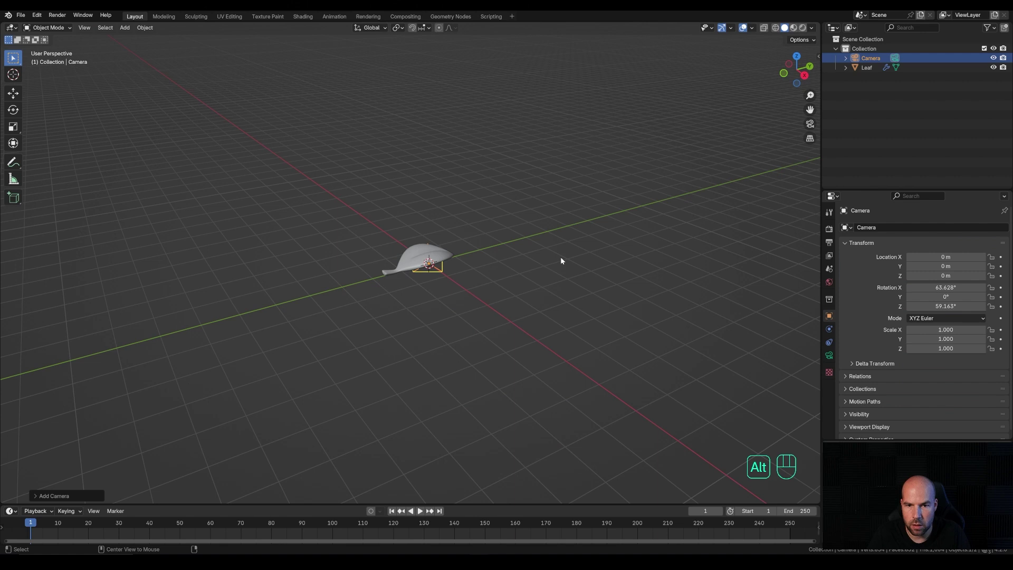
Clear the camera's rotation and rotate it 90 degrees on X so it stands upright
{"action": "key", "text": "alt+r"}
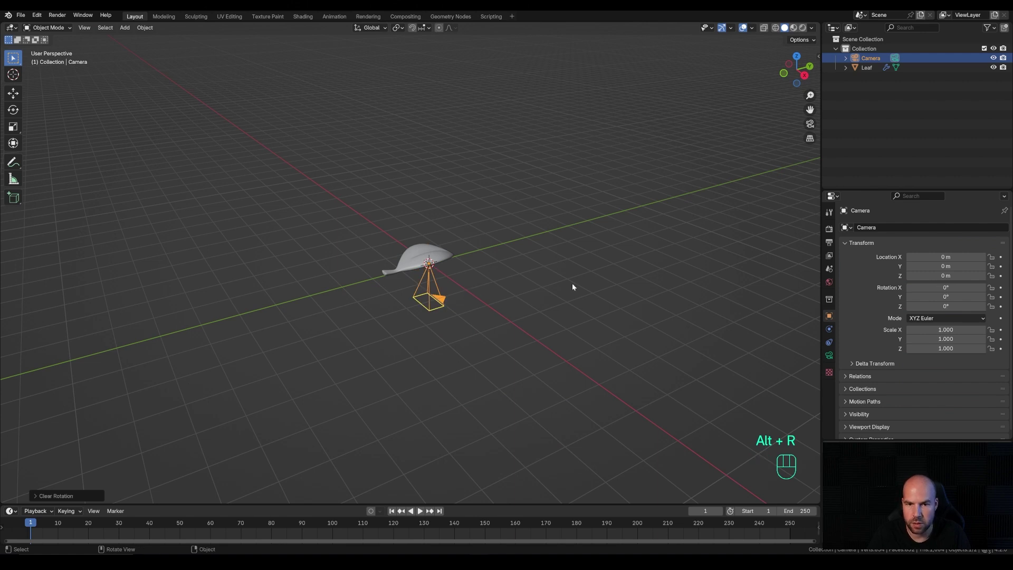
{"action": "key", "text": "r"}
{"action": "key", "text": "x"}
{"action": "key", "text": "KP_9"}
{"action": "key", "text": "KP_0"}
{"action": "key", "text": "KP_Enter"}
Move the camera back along the Y axis away from the leaf
{"action": "key", "text": "g"}
{"action": "key", "text": "y"}
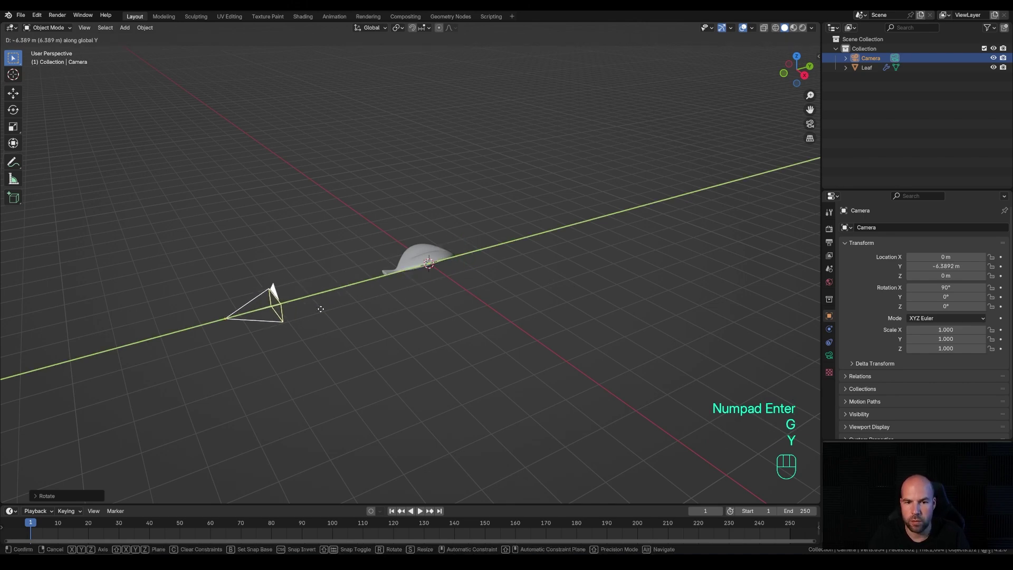
{"action": "left_click", "coordinate": [211, 334]}
{"action": "left_click_drag", "start_coordinate": [484, 276], "coordinate": [464, 304]}
{"action": "scroll", "scroll_direction": "down", "scroll_amount": 3}
Add a plane, scale it up large and rotate it 90 degrees on X to stand upright
{"action": "key", "text": "shift+a"}
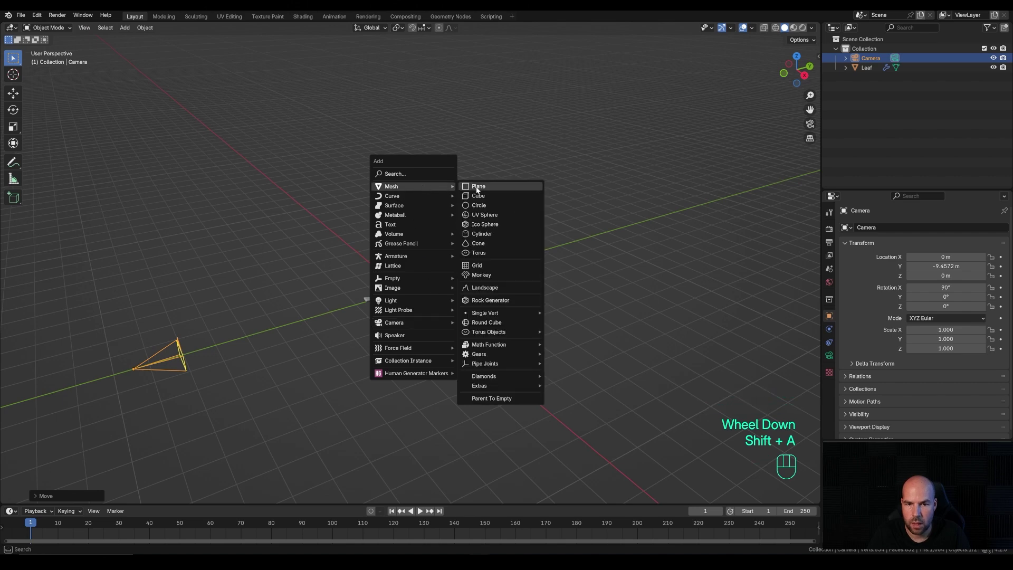
{"action": "key", "text": "s"}
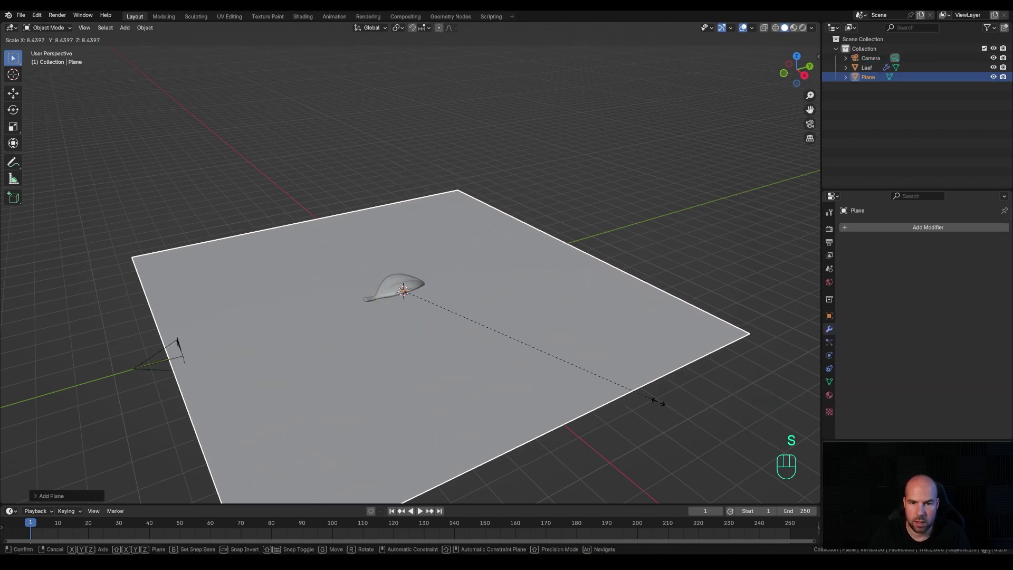
{"action": "left_click", "coordinate": [659, 405]}
{"action": "key", "text": "r"}
{"action": "key", "text": "x"}
{"action": "key", "text": "KP_9"}
{"action": "key", "text": "KP_0"}
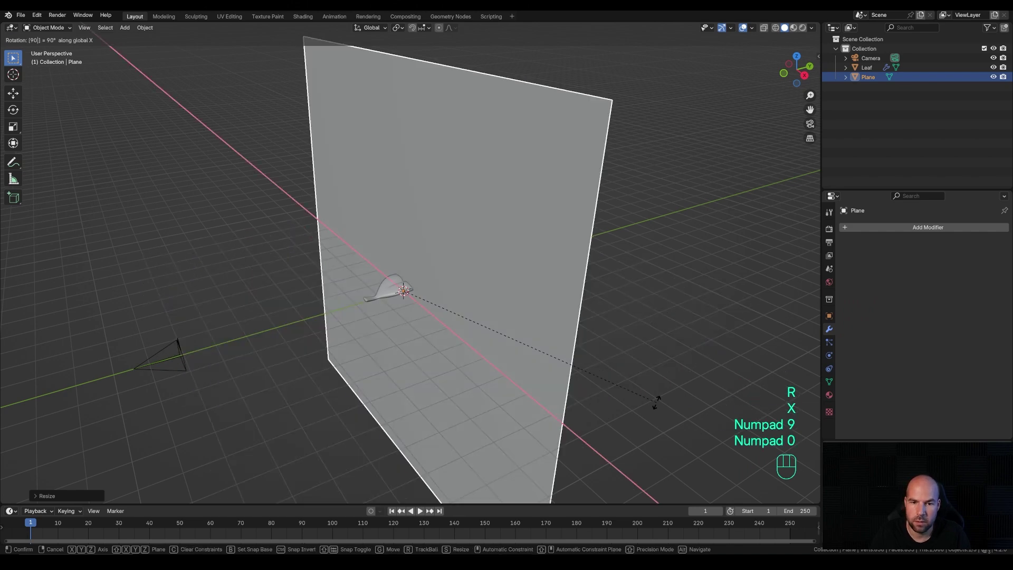
{"action": "key", "text": "KP_Enter"}
Move the backdrop along Y behind the leaf, then add a second plane
{"action": "key", "text": "g"}
{"action": "key", "text": "y"}
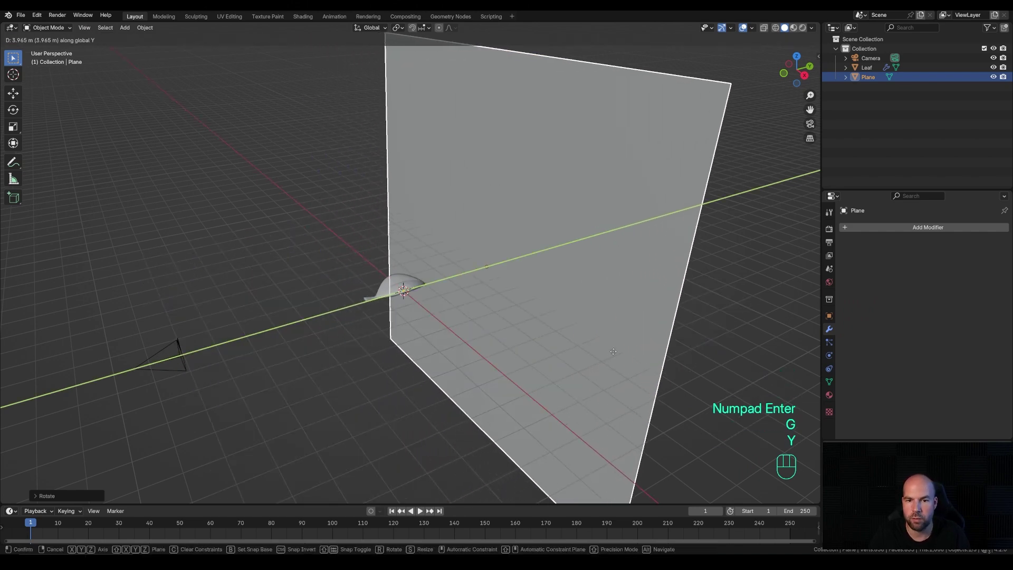
{"action": "left_click", "coordinate": [462, 300]}
{"action": "scroll", "scroll_direction": "down", "scroll_amount": 3}
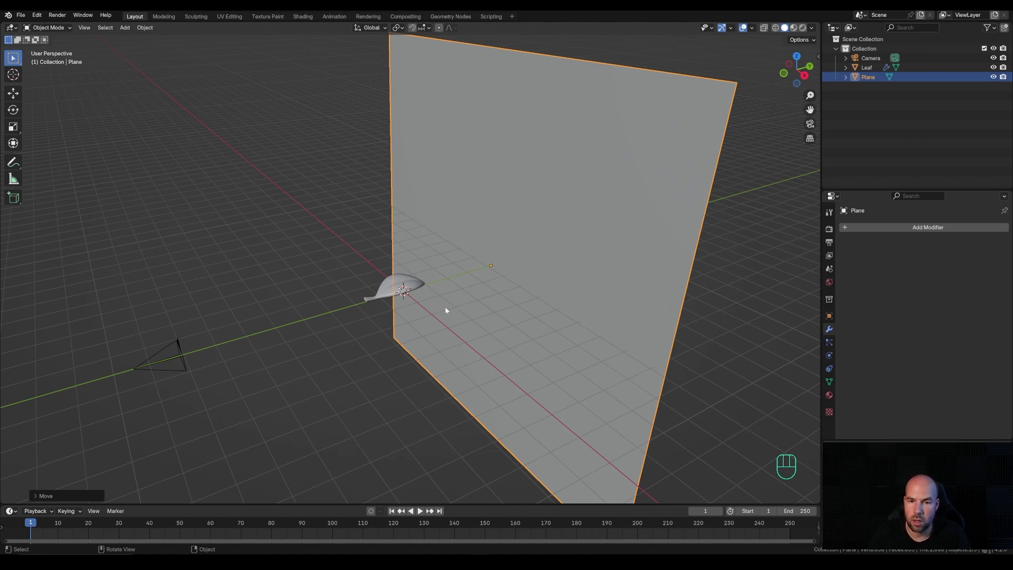
{"action": "key", "text": "shift+a"}
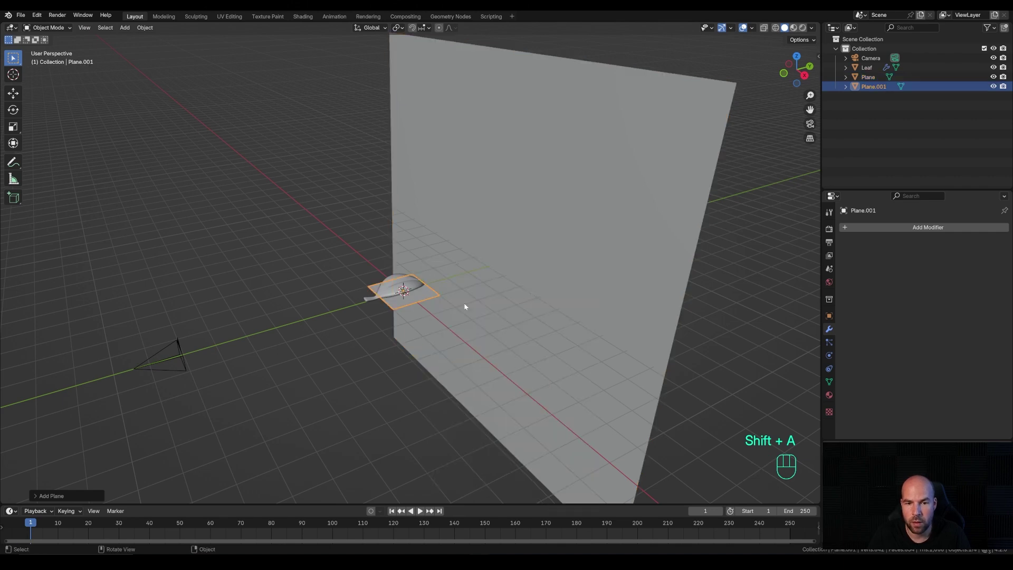
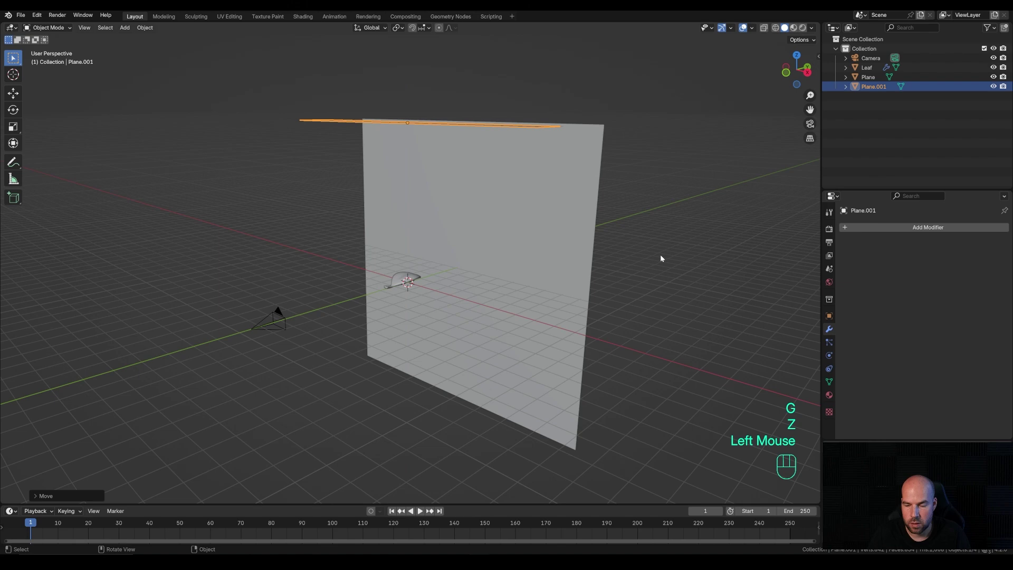
In camera view, dolly the camera back along its own depth axis so the backdrop fills the frame
{"action": "key", "text": "KP_0"}
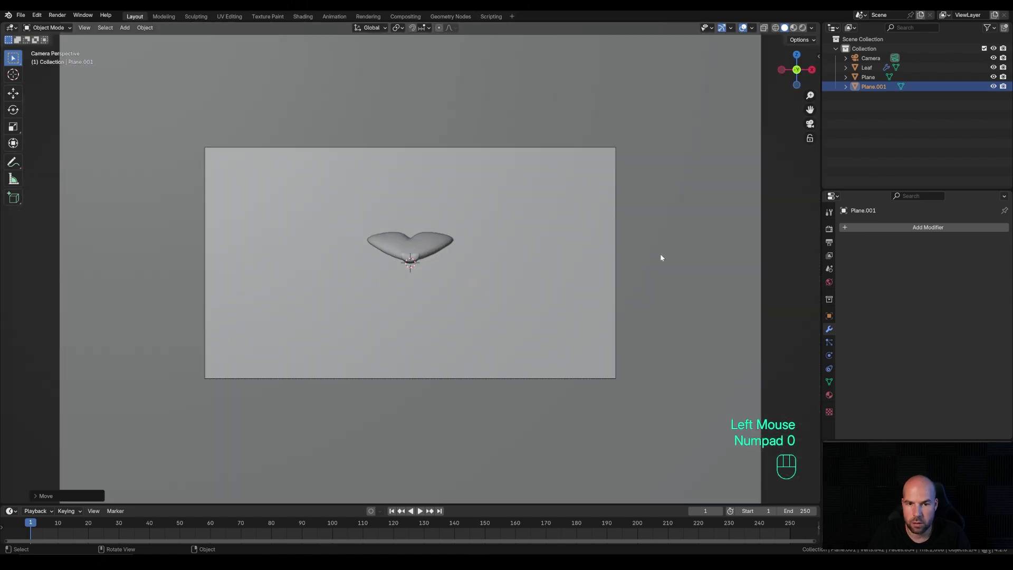
{"action": "left_click", "coordinate": [616, 148]}
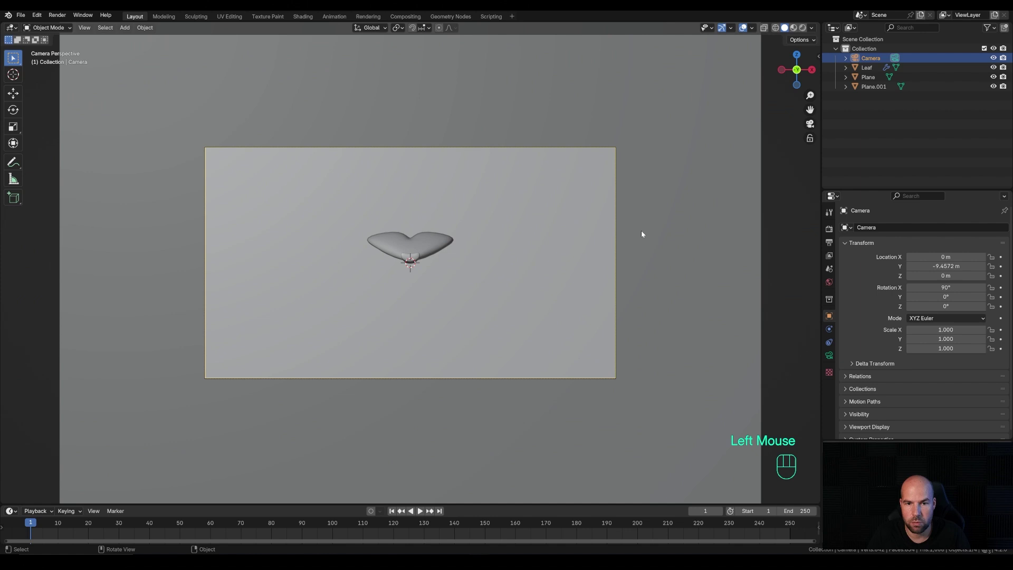
{"action": "key", "text": "g"}
{"action": "key", "text": "z"}
{"action": "key", "text": "z"}
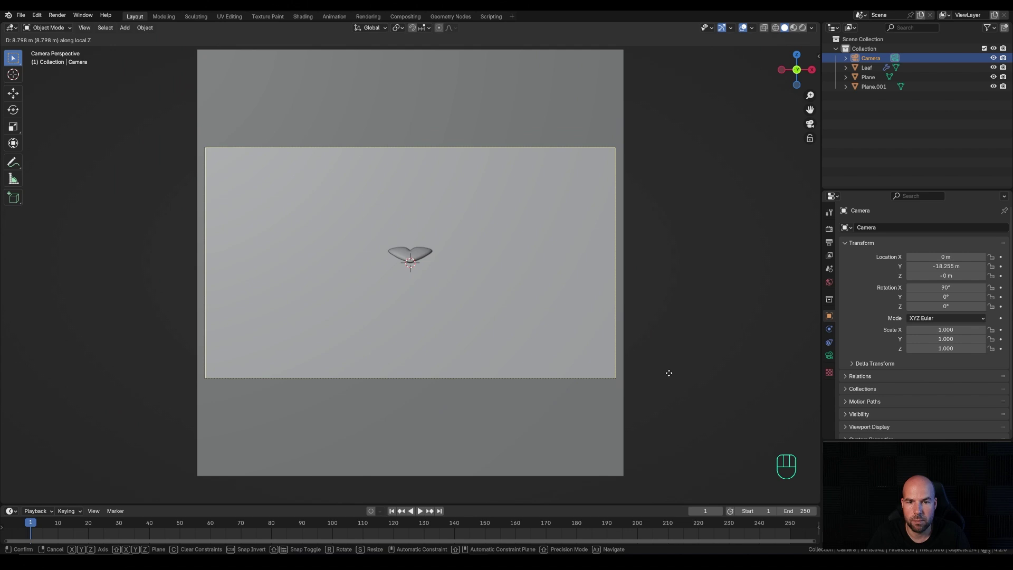
{"action": "scroll", "scroll_direction": "down", "scroll_amount": 3}
{"action": "left_click", "coordinate": [420, 258]}
Lower the leaf on Z below the camera frame and select the plane above
{"action": "key", "text": "g"}
{"action": "key", "text": "z"}
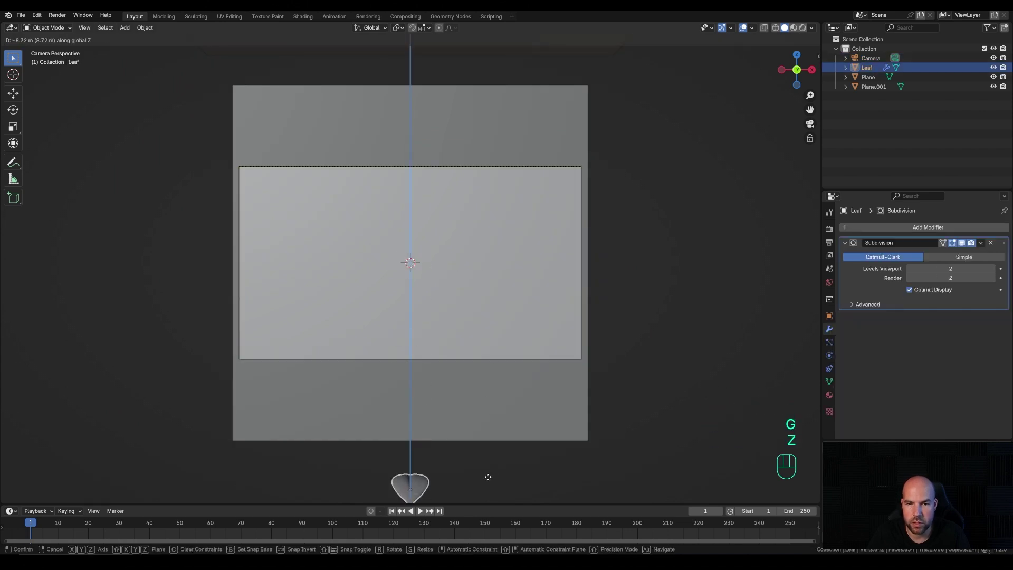
{"action": "left_click", "coordinate": [491, 480]}
{"action": "left_click_drag", "start_coordinate": [662, 184], "coordinate": [667, 219]}
{"action": "left_click", "coordinate": [524, 106]}
{"action": "scroll", "scroll_direction": "up", "scroll_amount": 3}
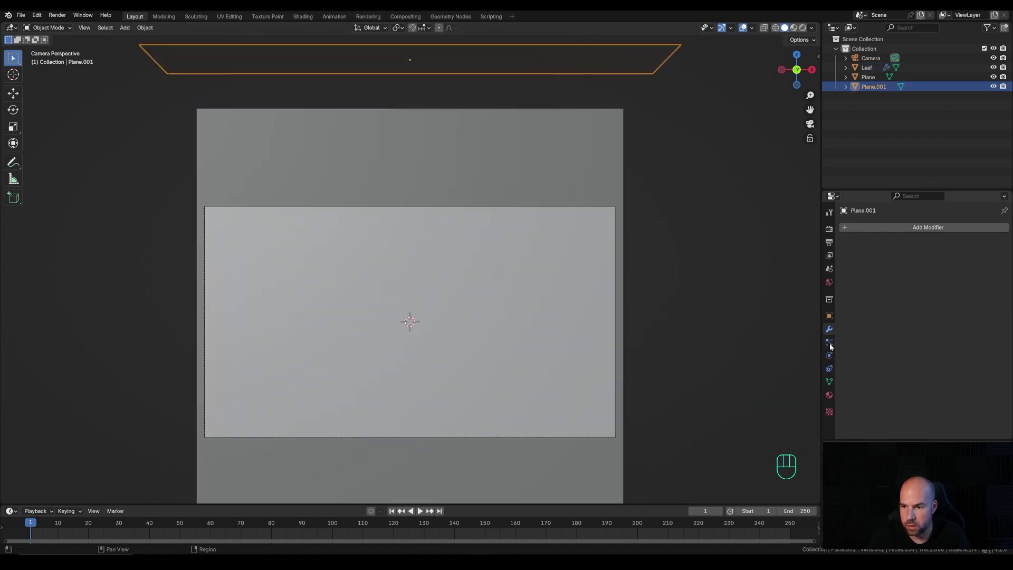
Add a particle system to the top plane and play the timeline to preview falling particles
{"action": "left_click", "coordinate": [833, 343]}
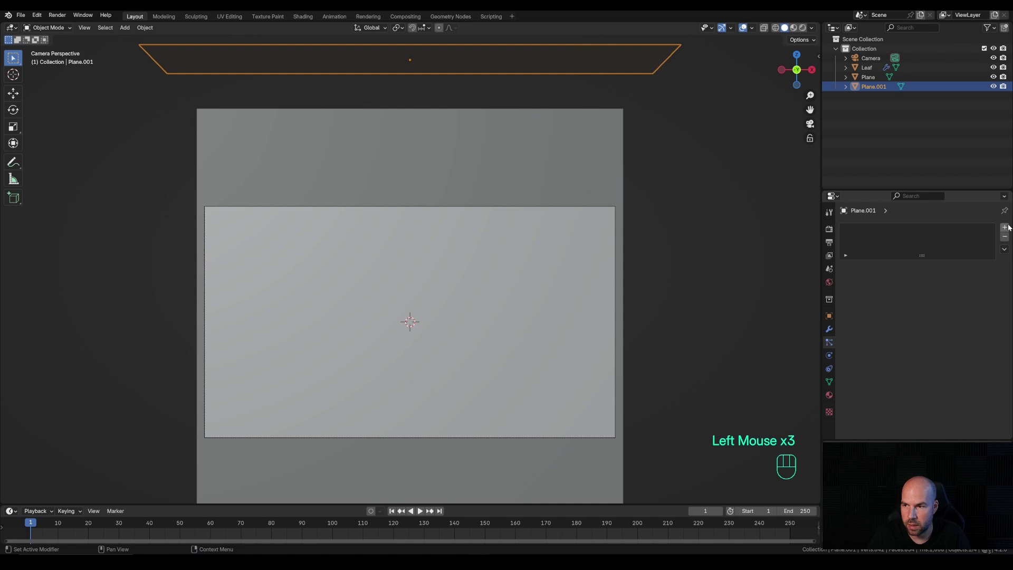
{"action": "left_click", "coordinate": [1009, 227]}
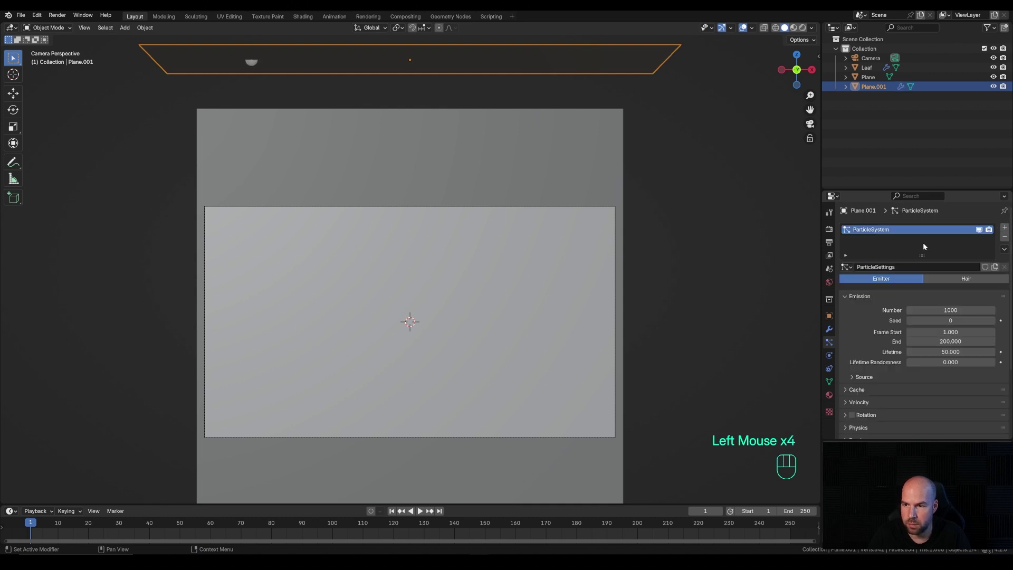
{"action": "key", "text": "space"}
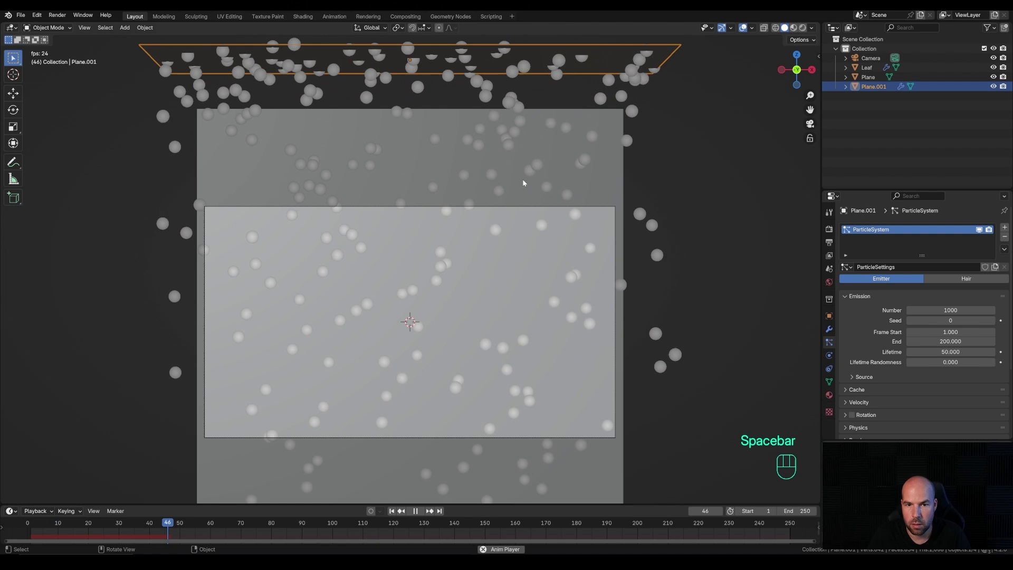
{"action": "key", "text": "space"}
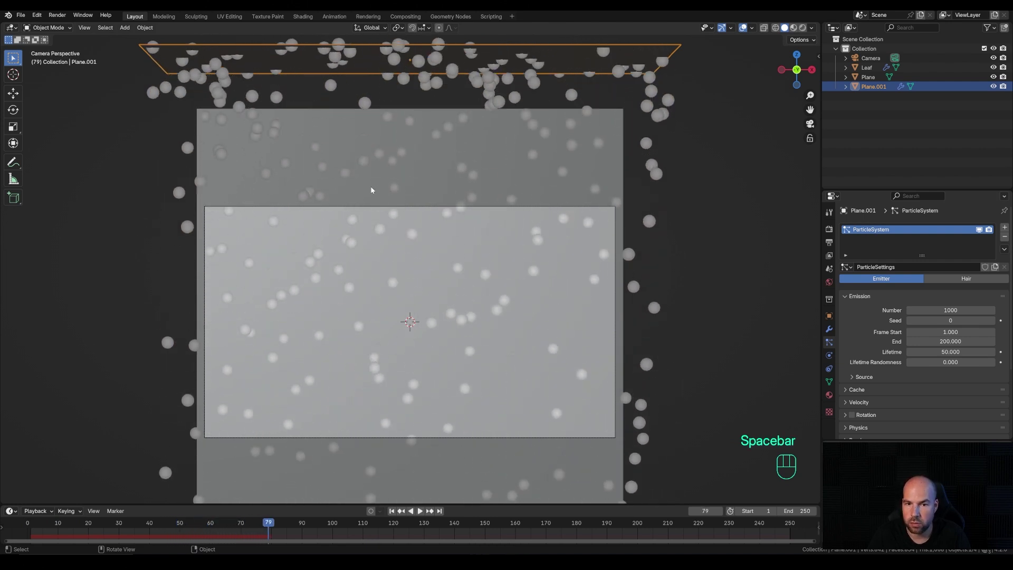
Set the particle system's Render As type to Object
{"action": "scroll", "scroll_direction": "down", "scroll_amount": 3}
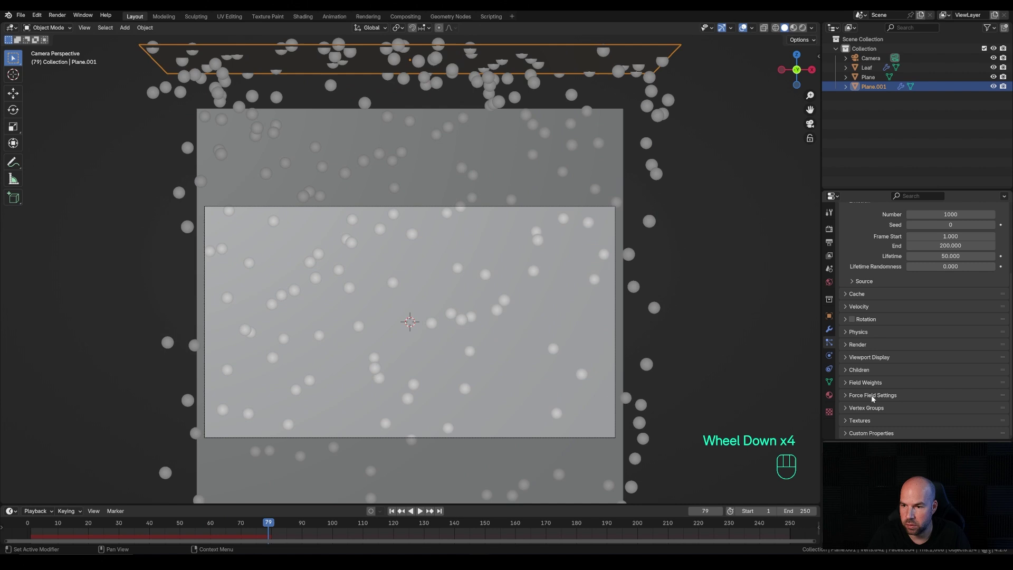
{"action": "left_click", "coordinate": [855, 348]}
{"action": "left_click_drag", "start_coordinate": [945, 361], "coordinate": [934, 414]}
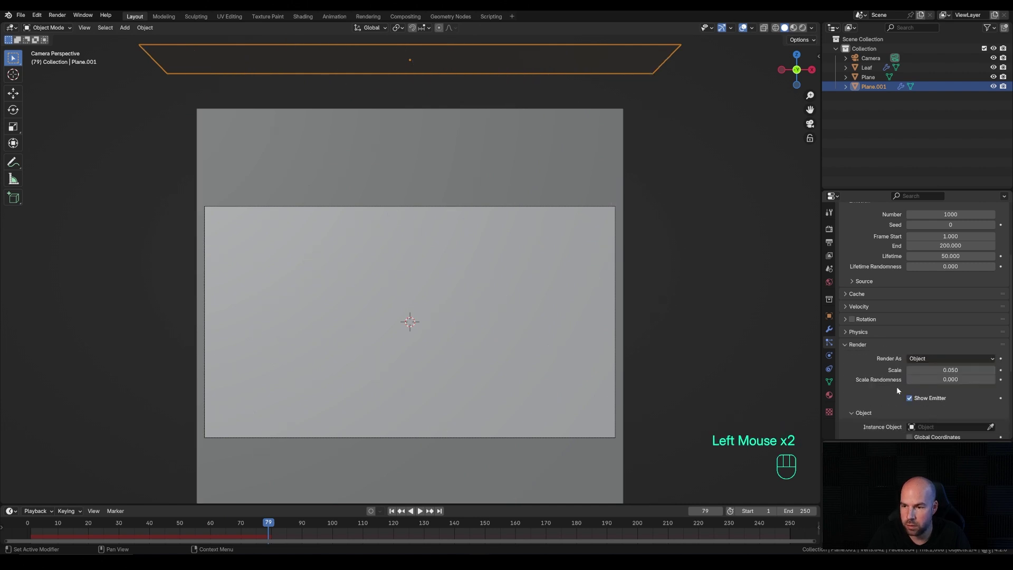
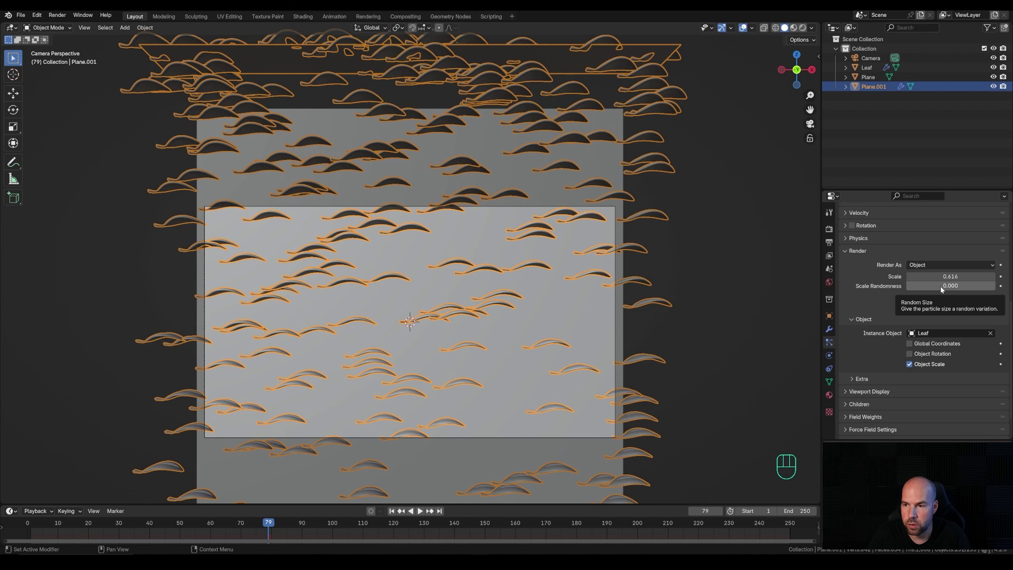
Render particles as Leaf instances at Scale 0.616 with Scale Randomness about 0.669
{"action": "left_click_drag", "start_coordinate": [941, 288], "coordinate": [973, 293]}
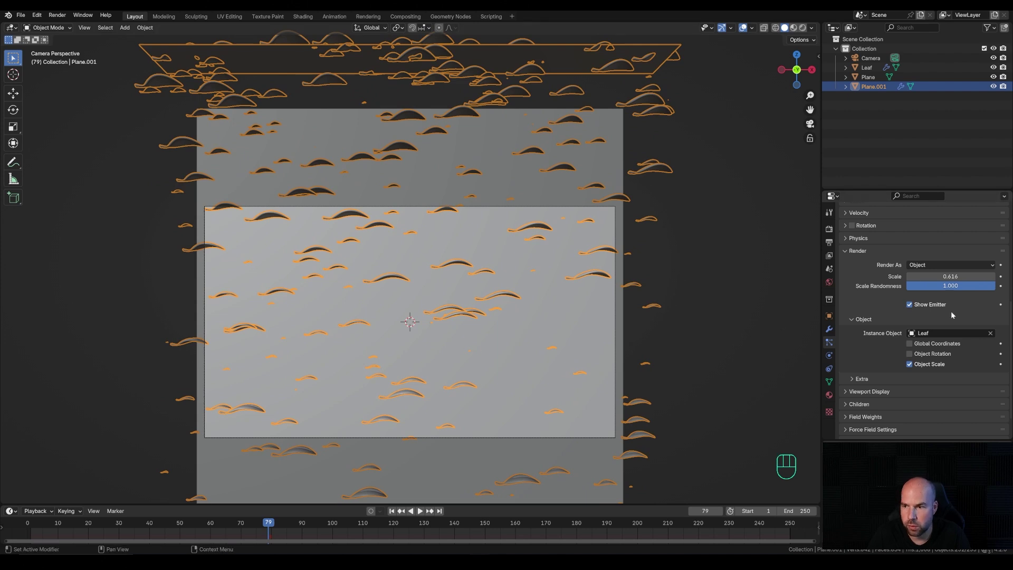
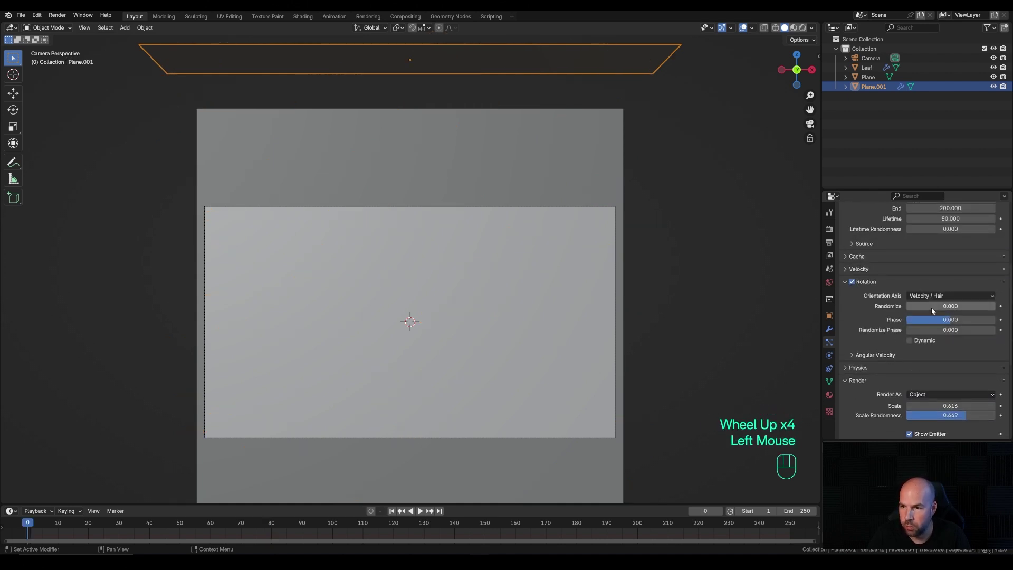
Set Velocity Normal 1, Randomize 2 and Rotation Randomize 5, then preview the tumbling leaves
{"action": "left_click", "coordinate": [920, 310]}
{"action": "left_click", "coordinate": [920, 332]}
{"action": "left_click", "coordinate": [133, 524]}
{"action": "key", "text": "space"}
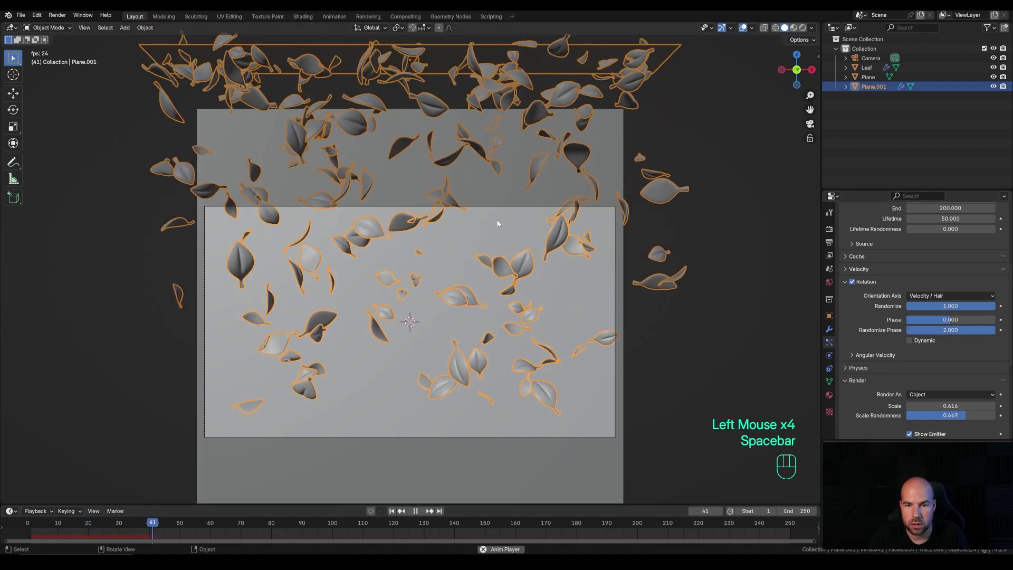
{"action": "key", "text": "space"}
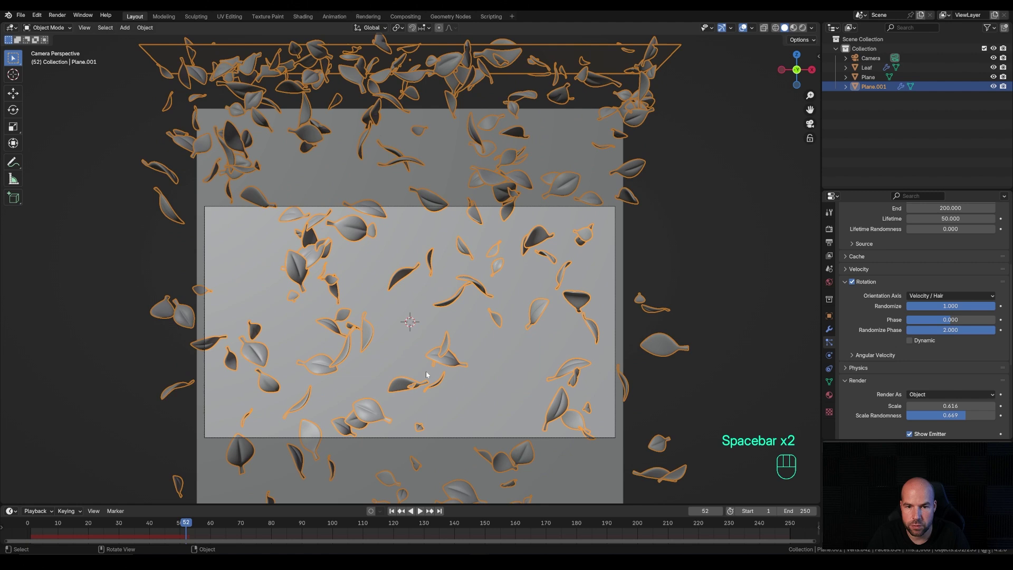
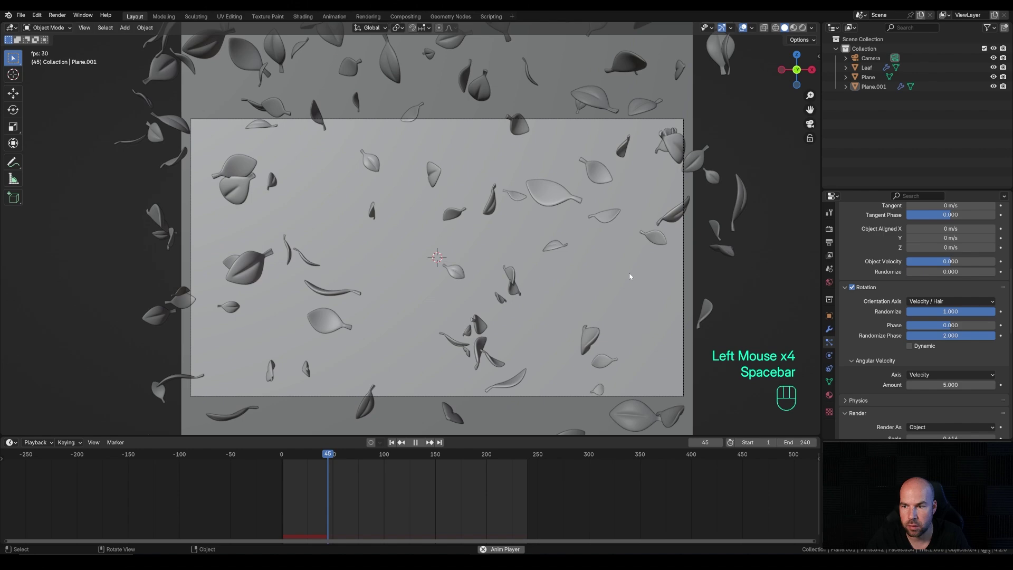
{"action": "key", "text": "space"}
Enable Dynamic rotation and play back to check the leaves tumbling
{"action": "left_click", "coordinate": [912, 349]}
{"action": "left_click_drag", "start_coordinate": [299, 461], "coordinate": [262, 461]}
{"action": "key", "text": "space"}
{"action": "scroll", "scroll_direction": "down", "scroll_amount": 3}
{"action": "scroll", "scroll_direction": "up", "scroll_amount": 3}
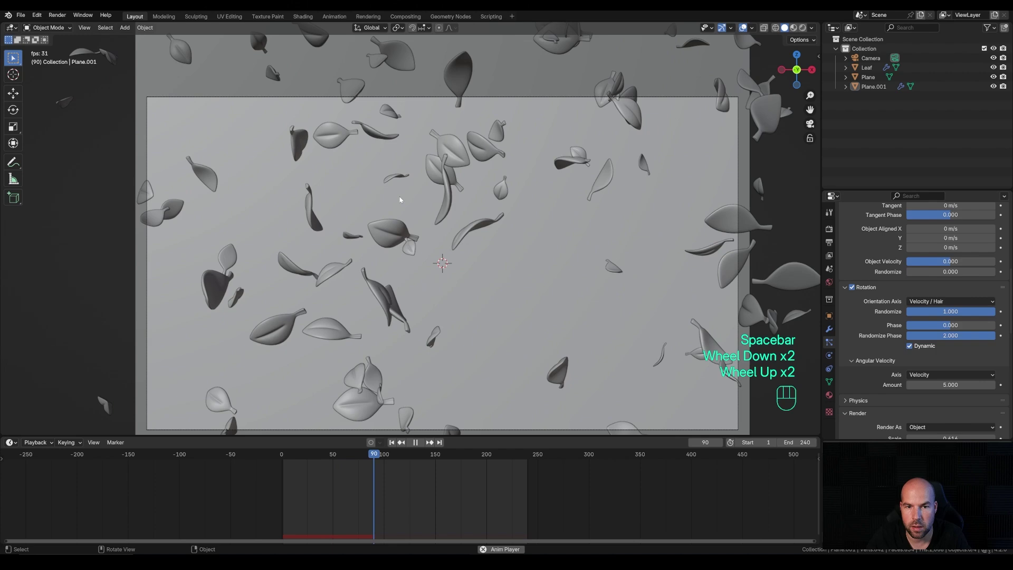
{"action": "key", "text": "space"}
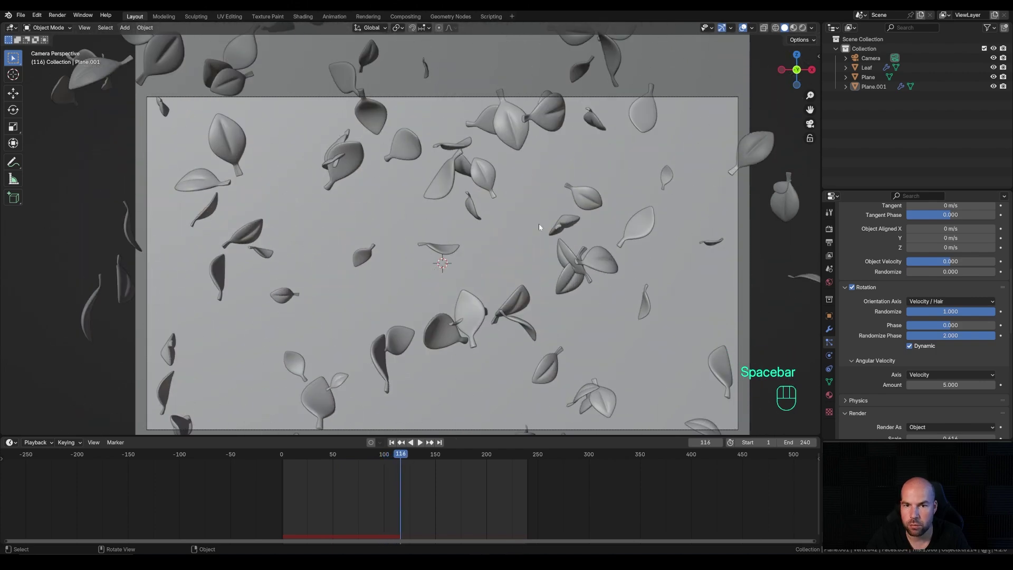
Enable Object Rotation so particles keep the leaf's orientation, and halve the Gravity field weight
{"action": "scroll", "scroll_direction": "down", "scroll_amount": 3}
{"action": "scroll", "scroll_direction": "up", "scroll_amount": 3}
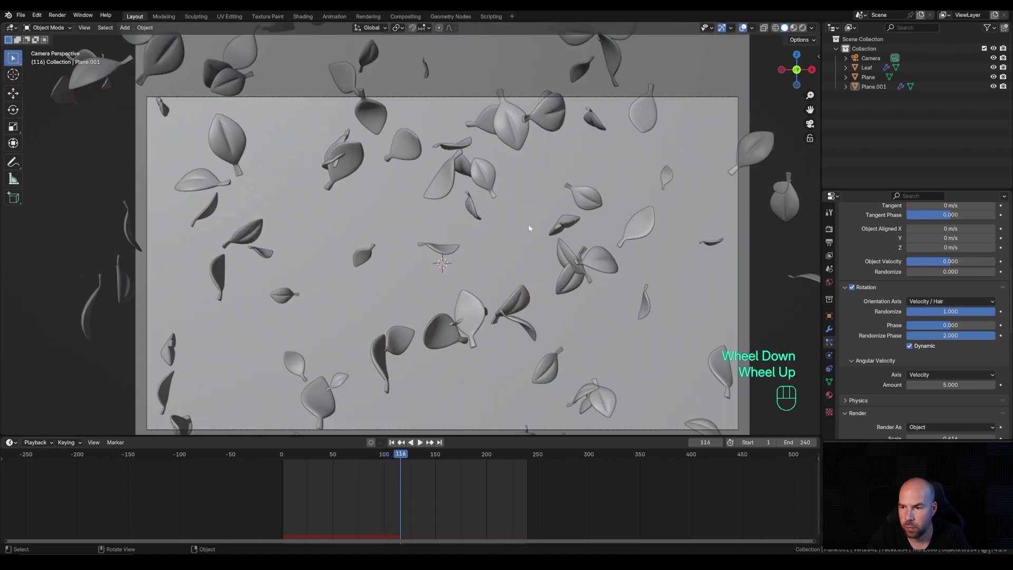
{"action": "scroll", "scroll_direction": "down", "scroll_amount": 3}
{"action": "scroll", "scroll_direction": "down", "scroll_amount": 3}
{"action": "left_click", "coordinate": [935, 342]}
{"action": "scroll", "scroll_direction": "up", "scroll_amount": 3}
{"action": "scroll", "scroll_direction": "down", "scroll_amount": 3}
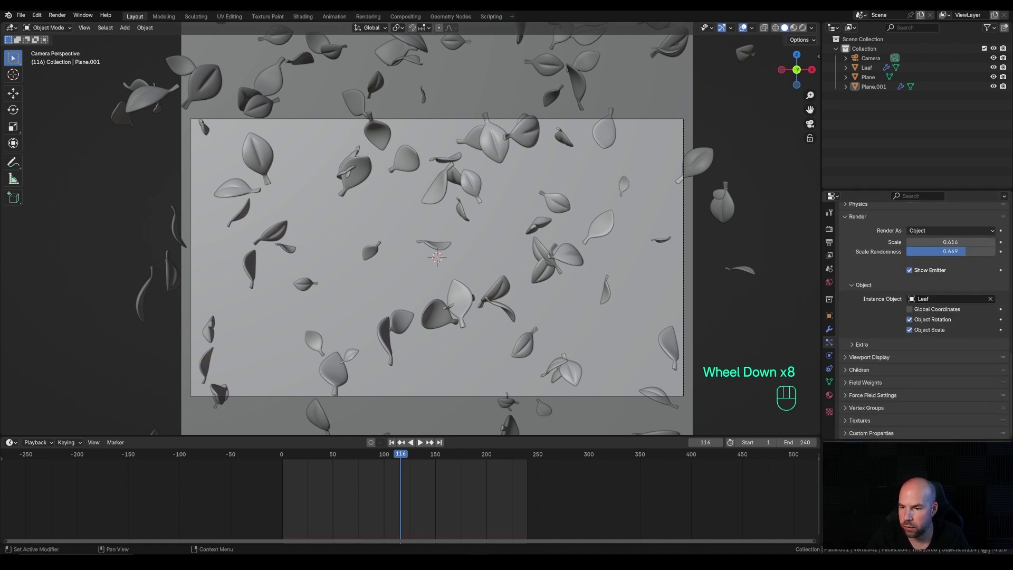
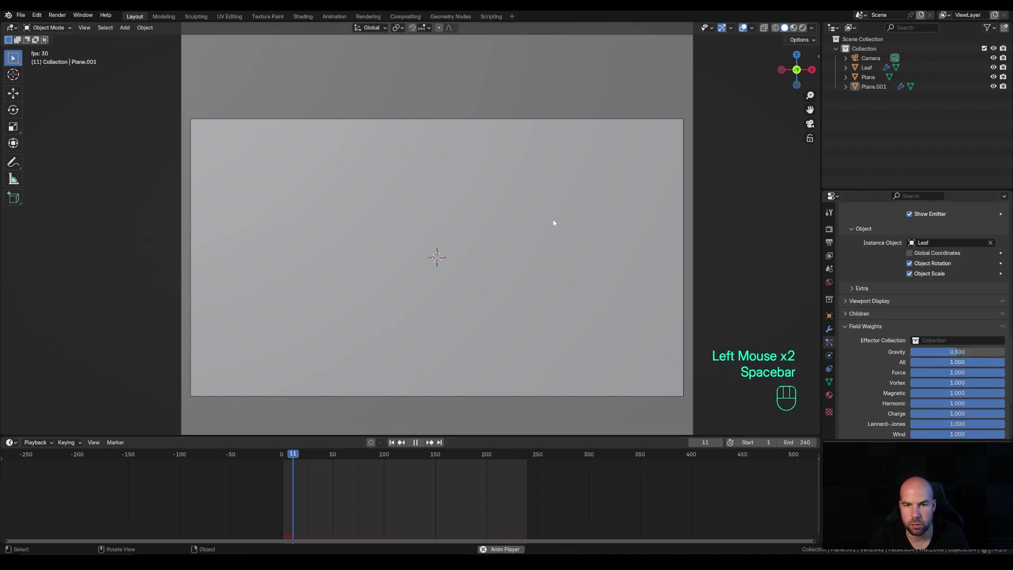
{"action": "scroll", "scroll_direction": "down", "scroll_amount": 3}
{"action": "scroll", "scroll_direction": "up", "scroll_amount": 3}
Set Velocity Normal to -3 m/s and Emission Lifetime to 150 frames
{"action": "key", "text": "space"}
{"action": "left_click", "coordinate": [972, 353]}
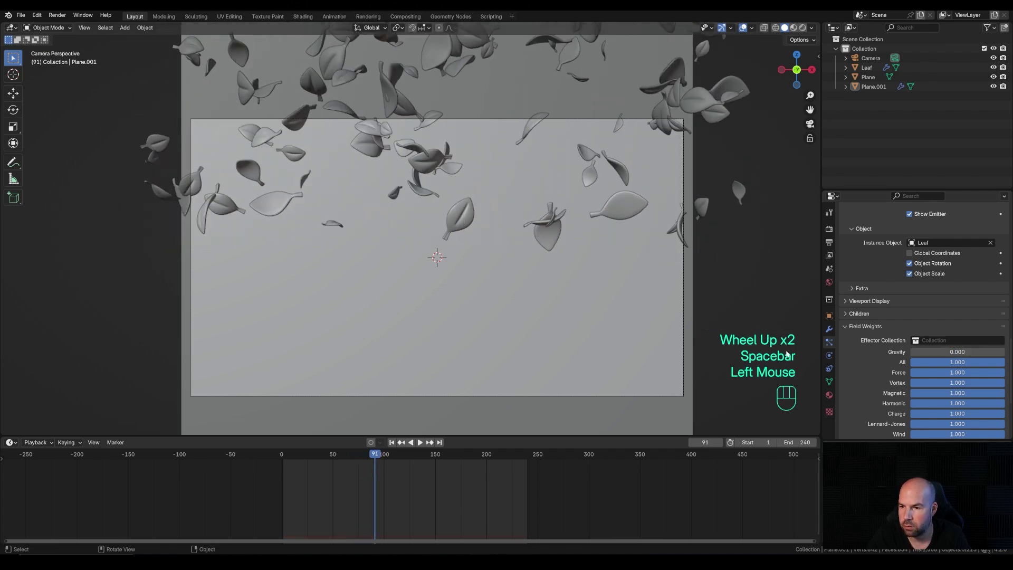
{"action": "left_click", "coordinate": [850, 330]}
{"action": "scroll", "scroll_direction": "up", "scroll_amount": 3}
{"action": "scroll", "scroll_direction": "up", "scroll_amount": 3}
{"action": "scroll", "scroll_direction": "up", "scroll_amount": 3}
{"action": "scroll", "scroll_direction": "down", "scroll_amount": 3}
Scrub and play the timeline to check the leaves drifting through the camera view
{"action": "middle_click", "coordinate": [552, 207]}
{"action": "scroll", "scroll_direction": "up", "scroll_amount": 3}
{"action": "key", "text": "space"}
{"action": "key", "text": "space"}
{"action": "left_click_drag", "start_coordinate": [321, 453], "coordinate": [189, 457]}
{"action": "key", "text": "space"}
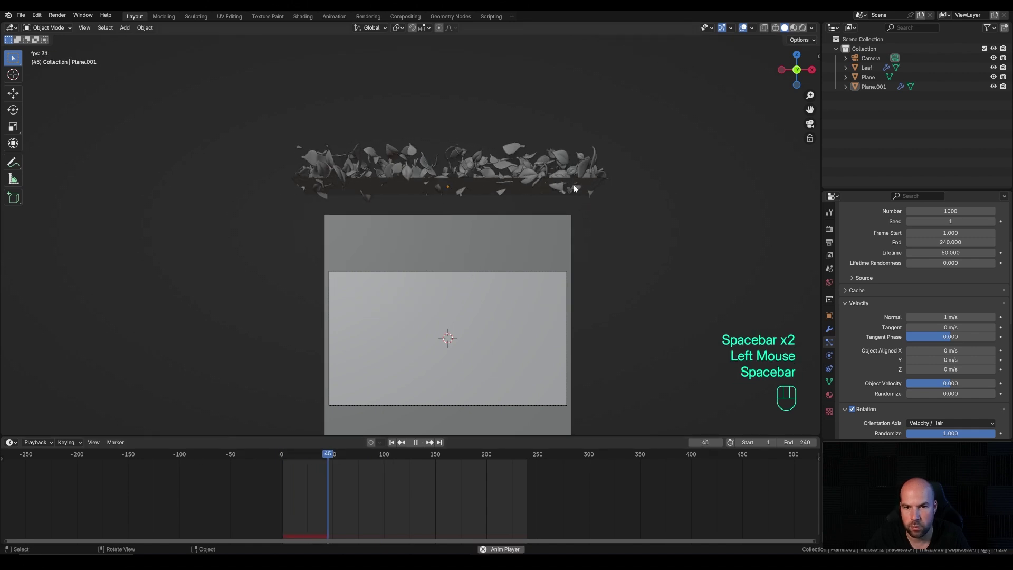
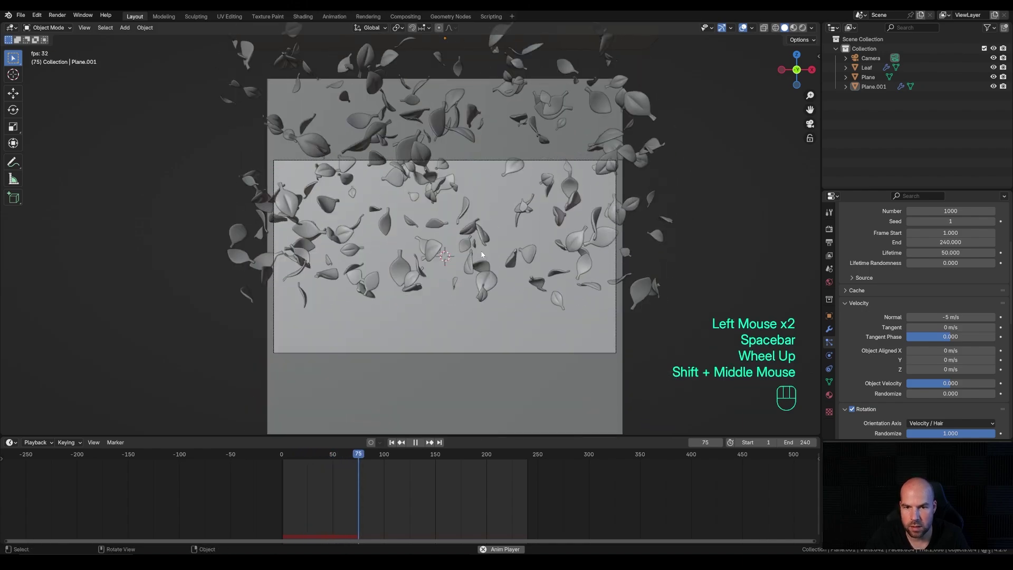
{"action": "scroll", "scroll_direction": "up", "scroll_amount": 3}
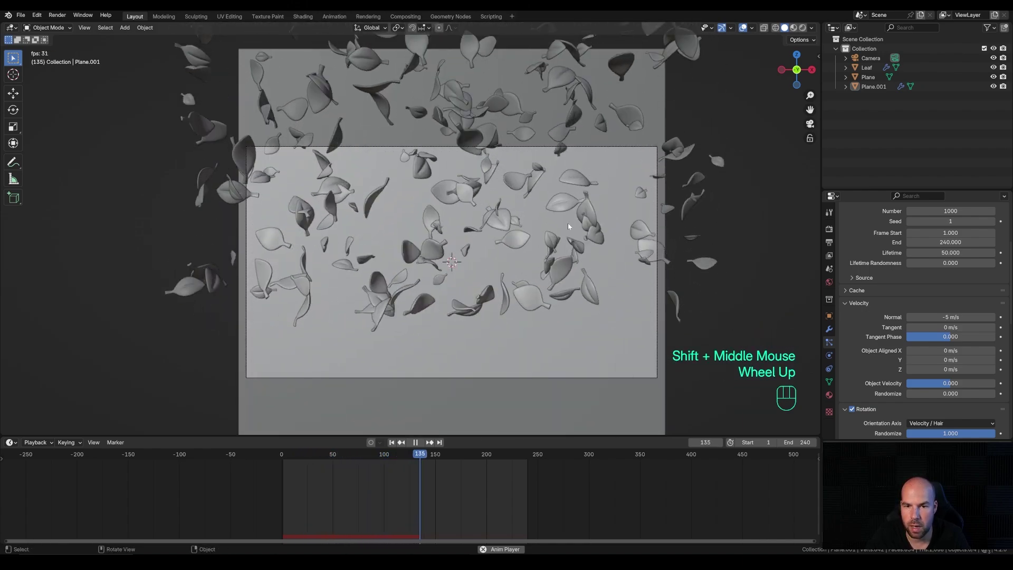
{"action": "key", "text": "space"}
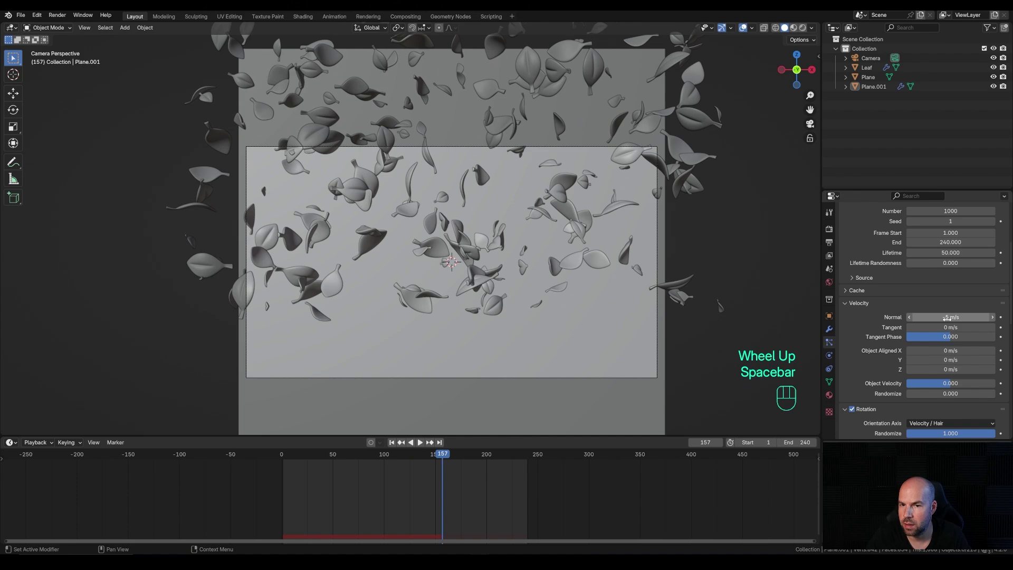
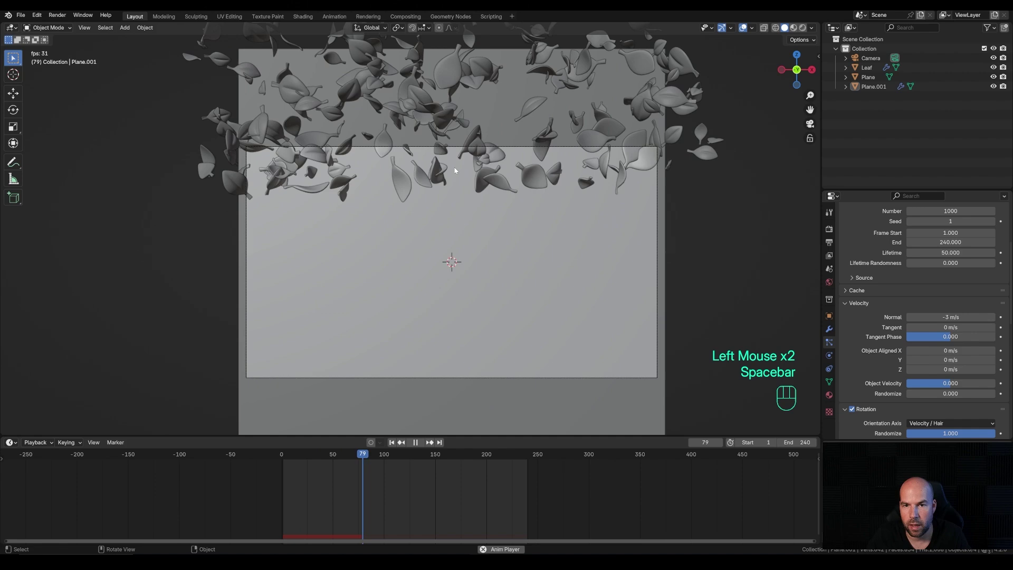
{"action": "middle_click", "coordinate": [560, 222]}
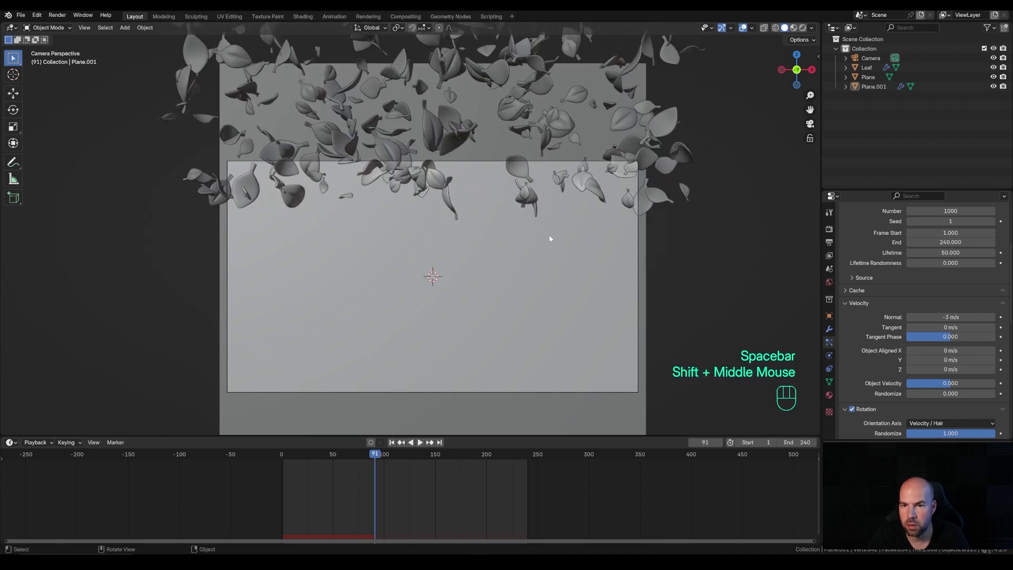
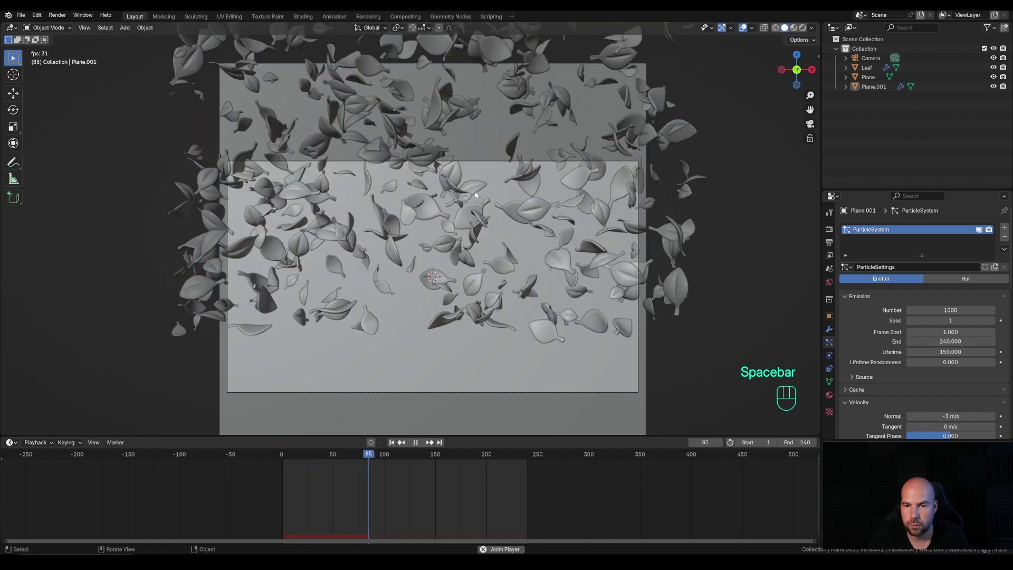
Reduce Emission Number from 1000 to 500 and play back the thinner leaf fall
{"action": "scroll", "scroll_direction": "down", "scroll_amount": 3}
{"action": "scroll", "scroll_direction": "down", "scroll_amount": 3}
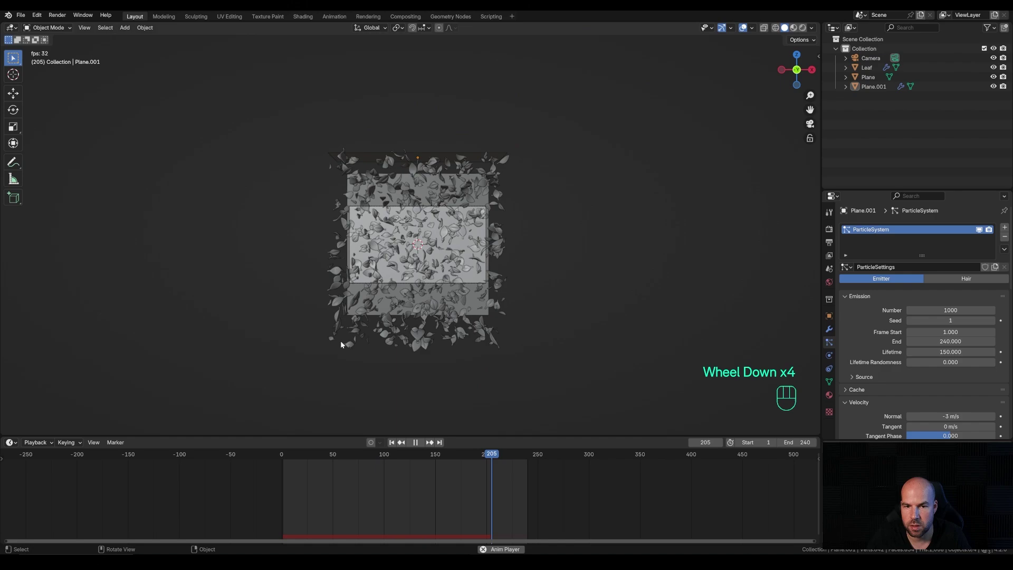
{"action": "scroll", "scroll_direction": "up", "scroll_amount": 3}
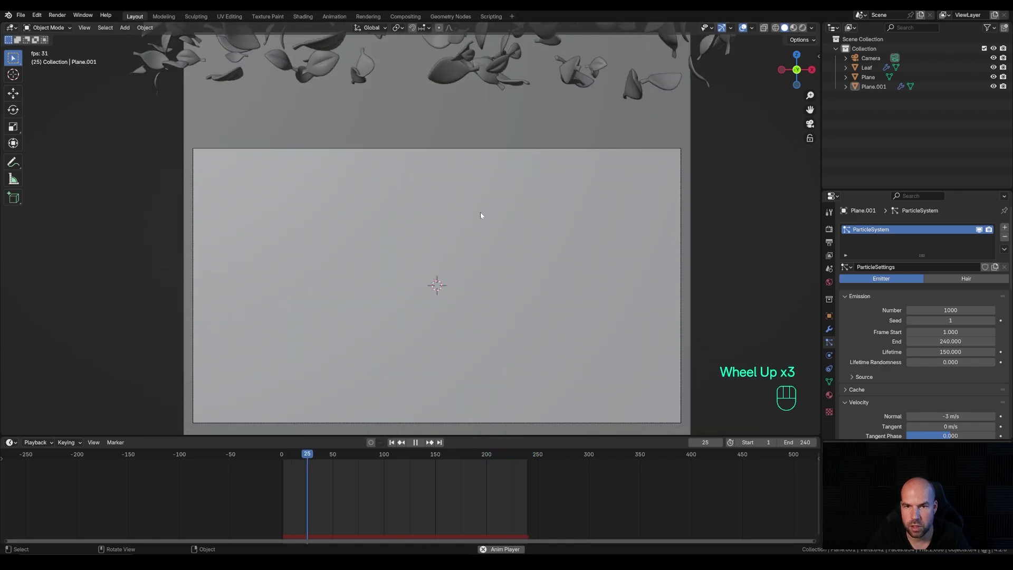
{"action": "middle_click", "coordinate": [534, 271]}
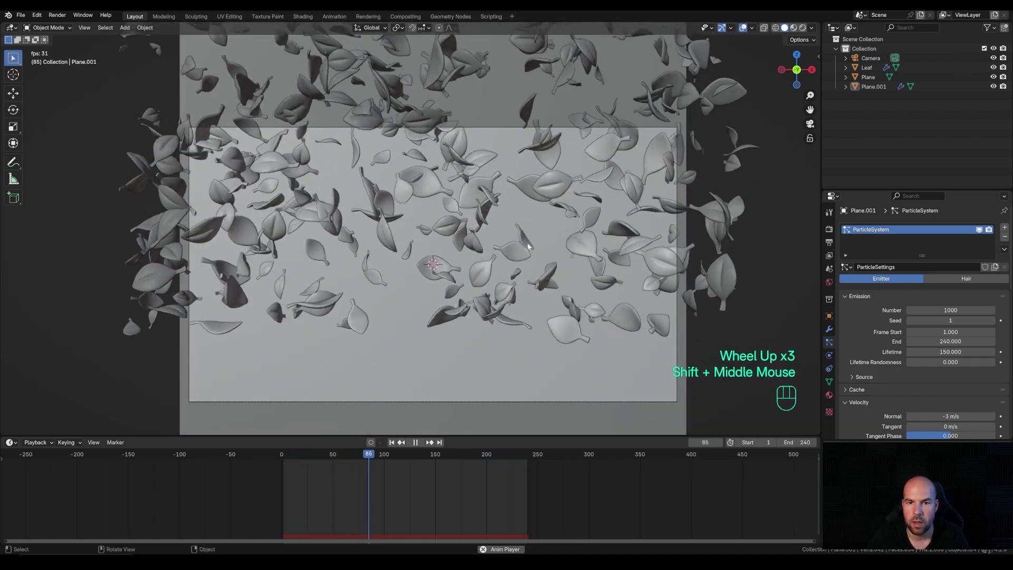
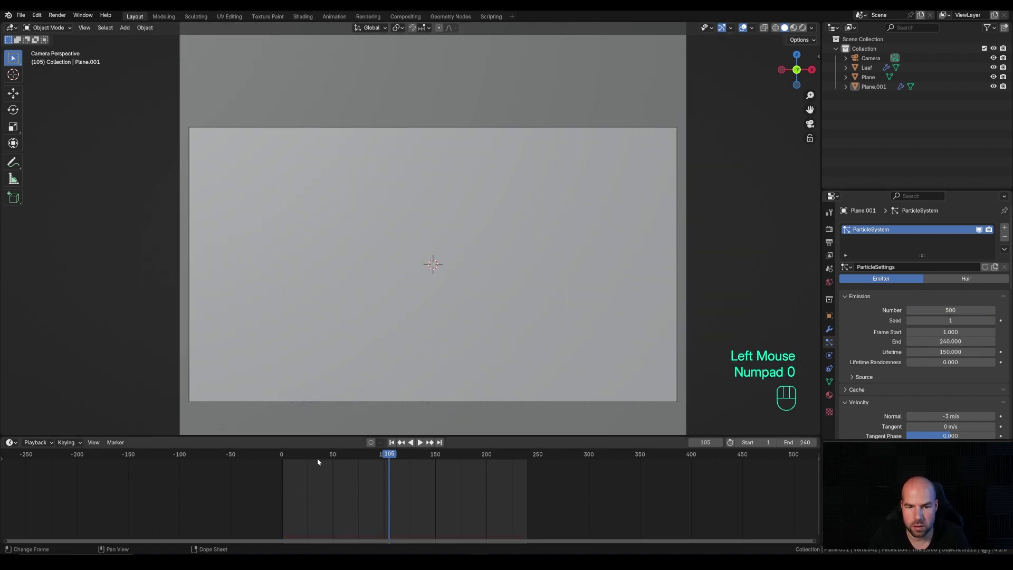
{"action": "left_click_drag", "start_coordinate": [304, 459], "coordinate": [304, 455]}
{"action": "left_click_drag", "start_coordinate": [293, 456], "coordinate": [264, 457]}
{"action": "key", "text": "space"}
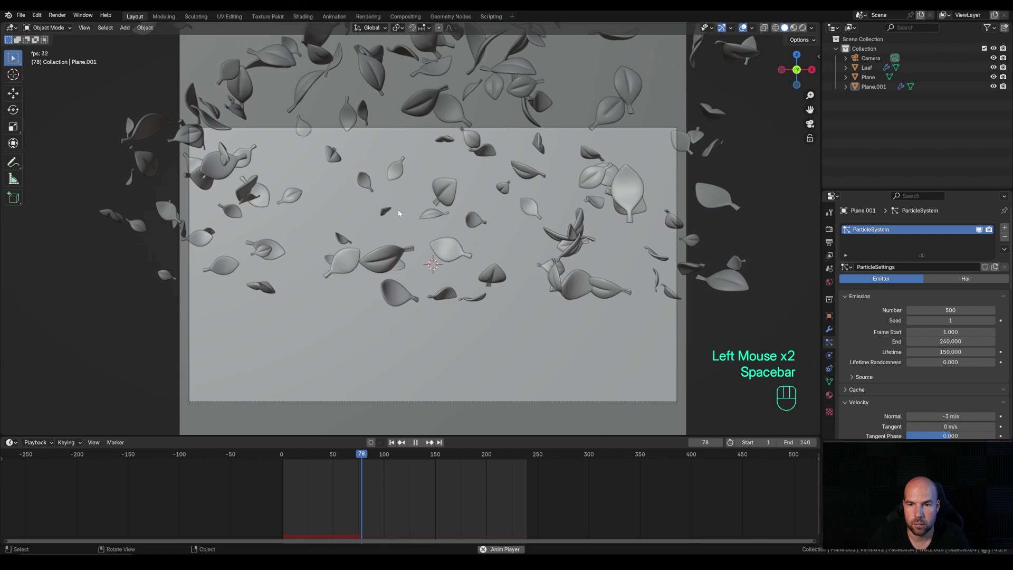
{"action": "key", "text": "space"}
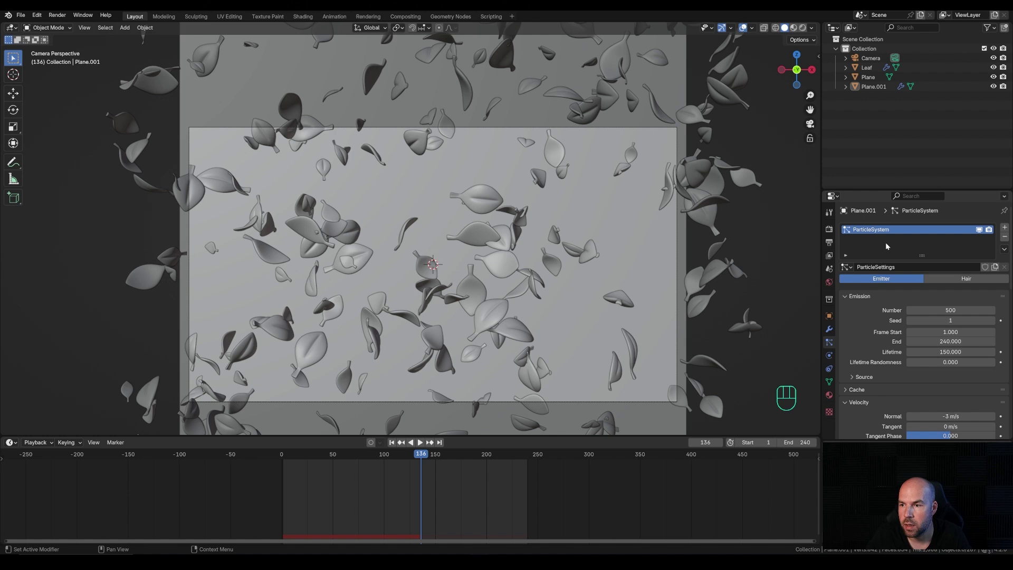
Add a second particle system on the emitter using the leaf settings and preview it
{"action": "key", "text": "ctrl+z"}
{"action": "left_click", "coordinate": [1009, 231]}
{"action": "left_click", "coordinate": [1009, 231]}
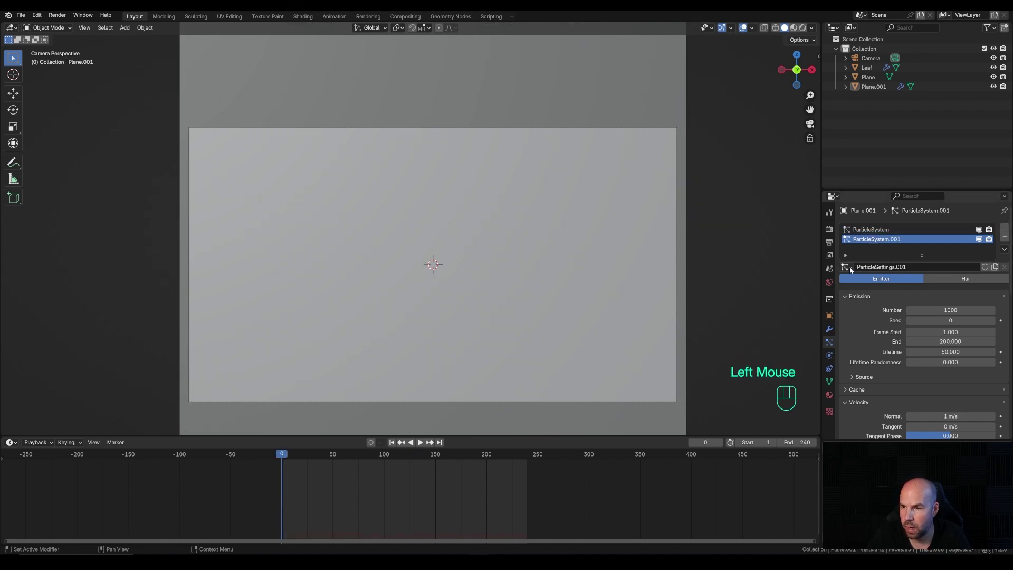
{"action": "left_click_drag", "start_coordinate": [853, 270], "coordinate": [872, 283]}
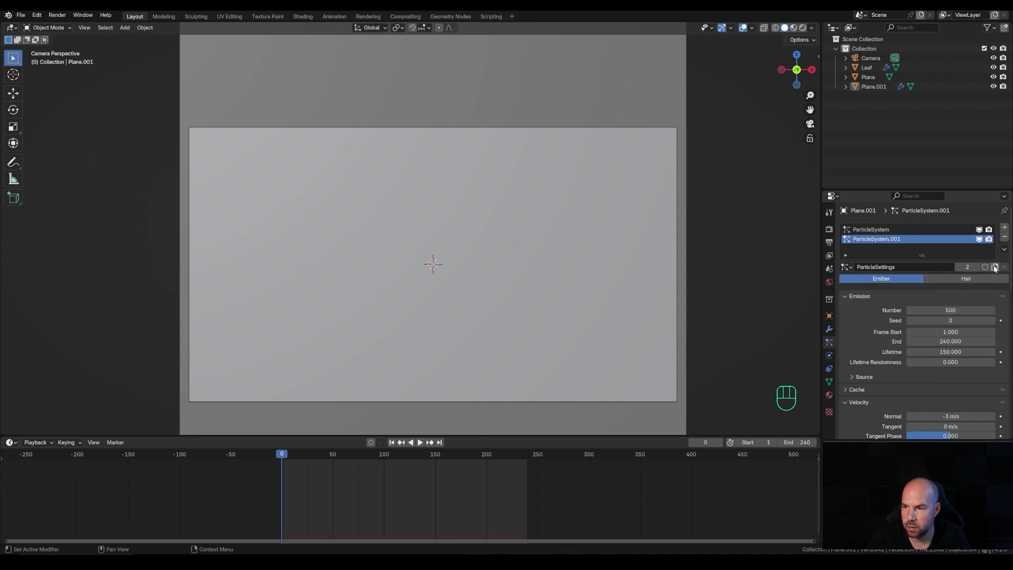
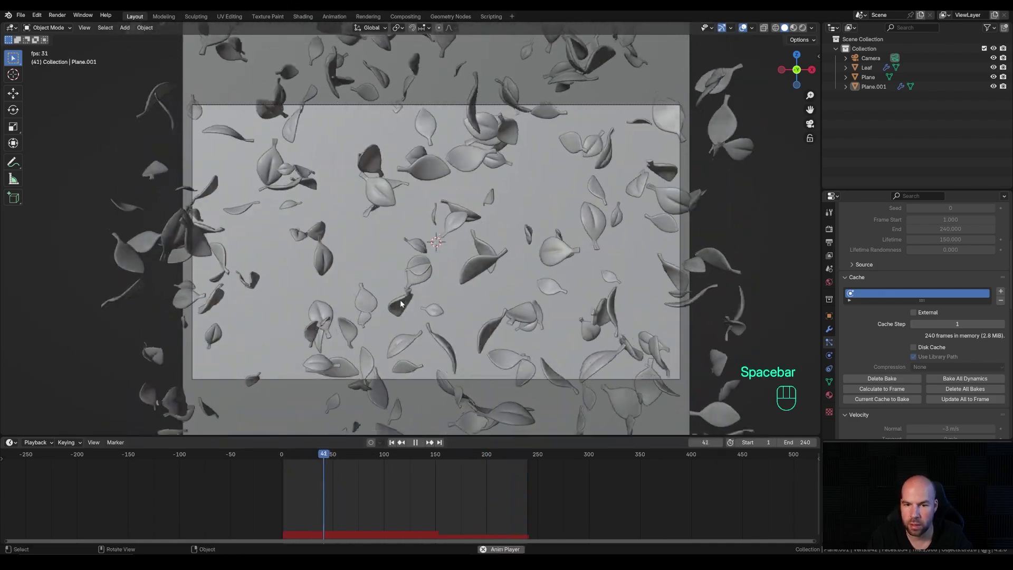
{"action": "key", "text": "space"}
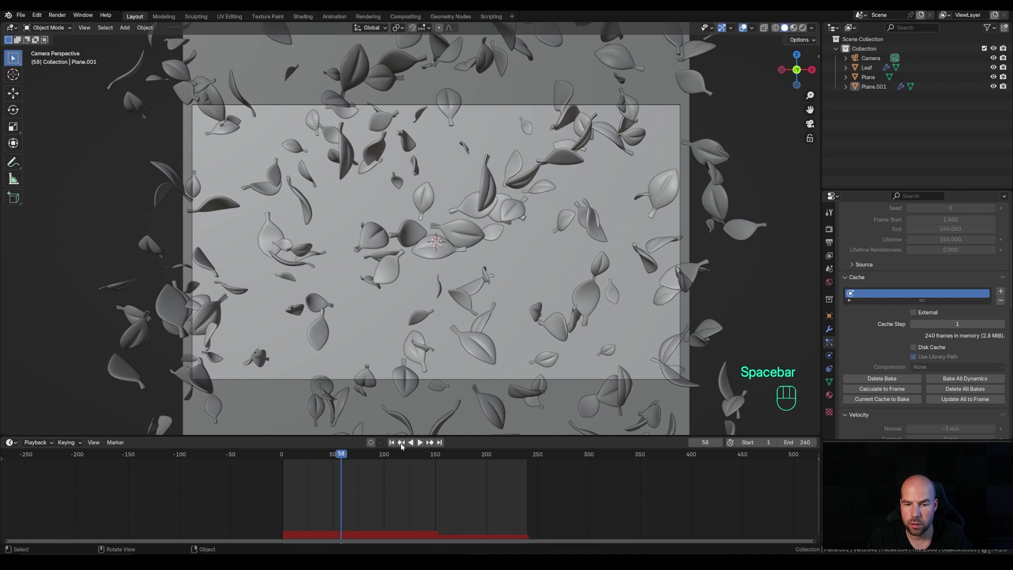
{"action": "left_click_drag", "start_coordinate": [347, 459], "coordinate": [383, 458]}
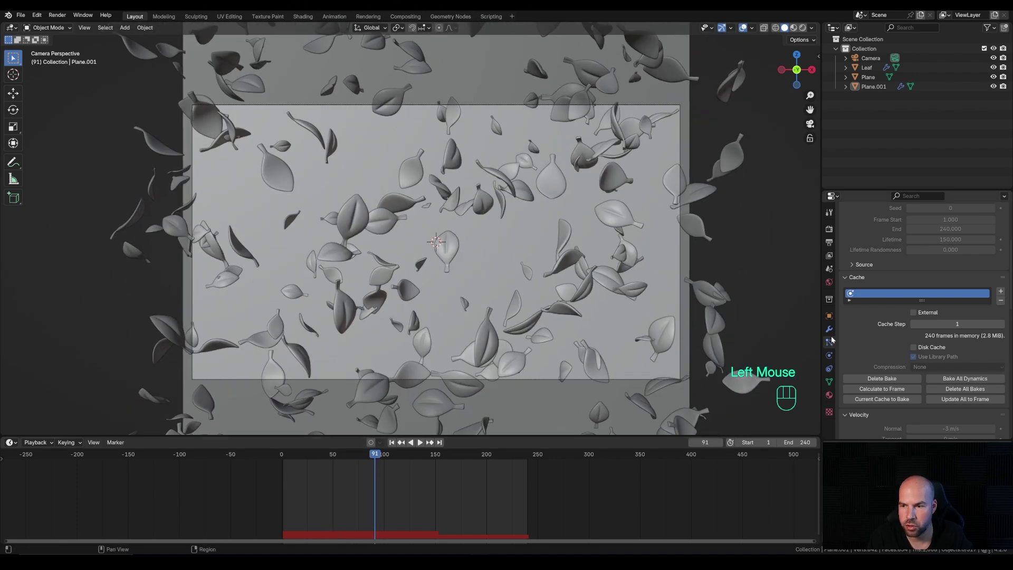
Set the second system's Frame Start to -240 and End to 1, then play back
{"action": "left_click", "coordinate": [958, 391]}
{"action": "scroll", "scroll_direction": "up", "scroll_amount": 3}
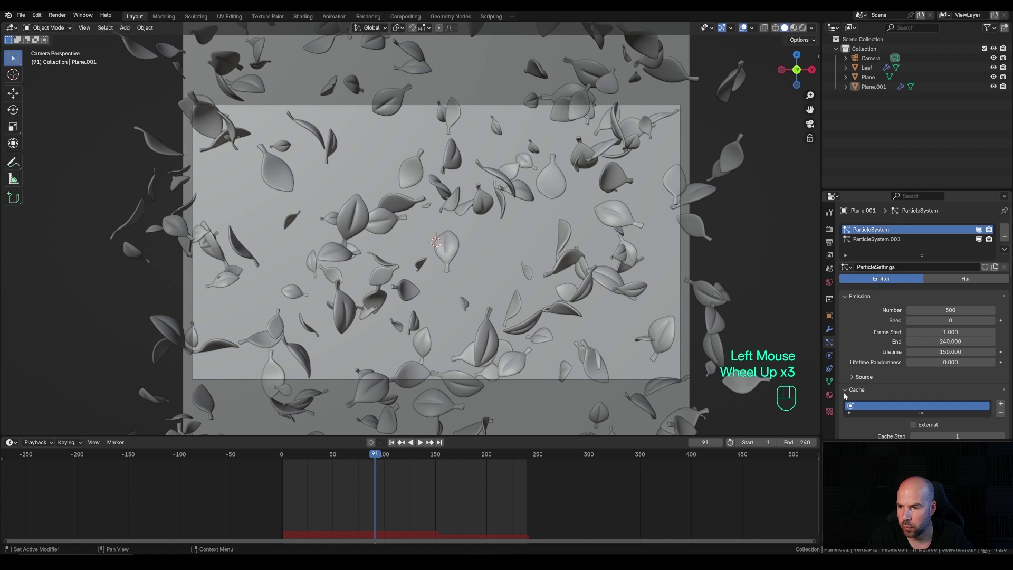
{"action": "left_click", "coordinate": [883, 240]}
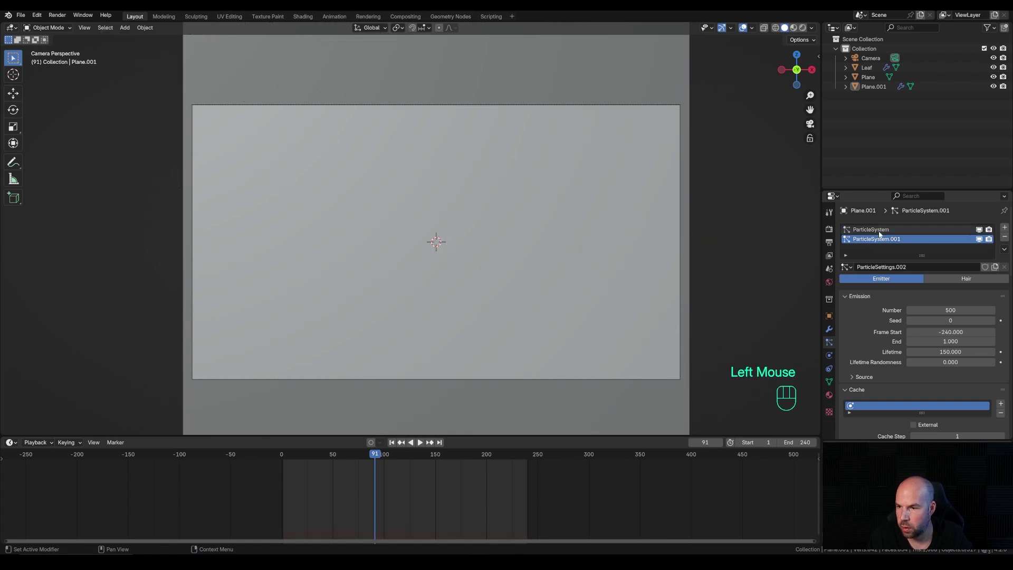
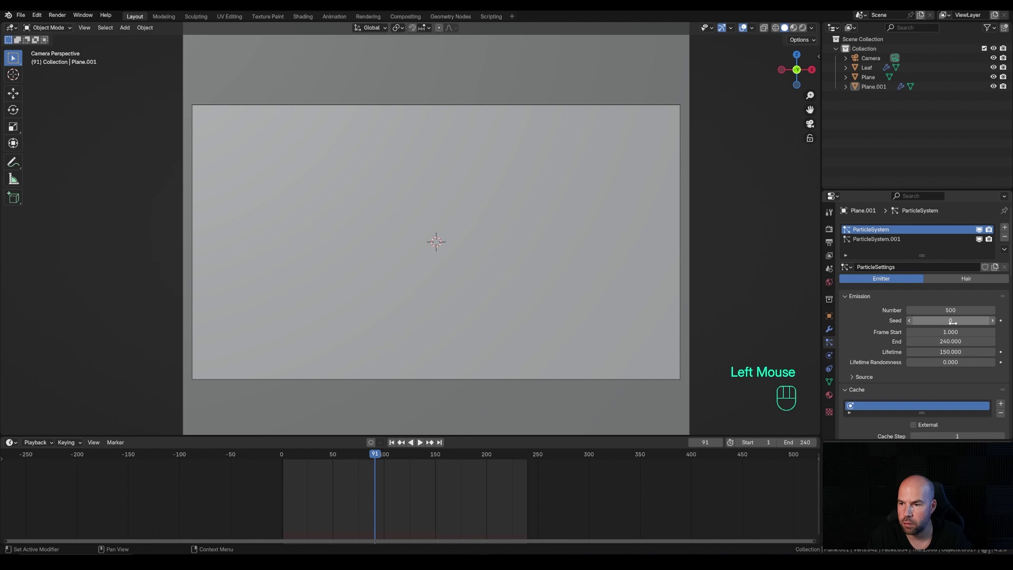
{"action": "left_click", "coordinate": [997, 323]}
{"action": "left_click_drag", "start_coordinate": [877, 240], "coordinate": [994, 322]}
{"action": "scroll", "scroll_direction": "down", "scroll_amount": 3}
{"action": "left_click", "coordinate": [964, 305]}
{"action": "left_click_drag", "start_coordinate": [343, 461], "coordinate": [392, 451]}
{"action": "left_click", "coordinate": [488, 453]}
{"action": "key", "text": "space"}
{"action": "key", "text": "space"}
Adjust further emission settings across both particle systems in Particle Properties
{"action": "scroll", "scroll_direction": "up", "scroll_amount": 3}
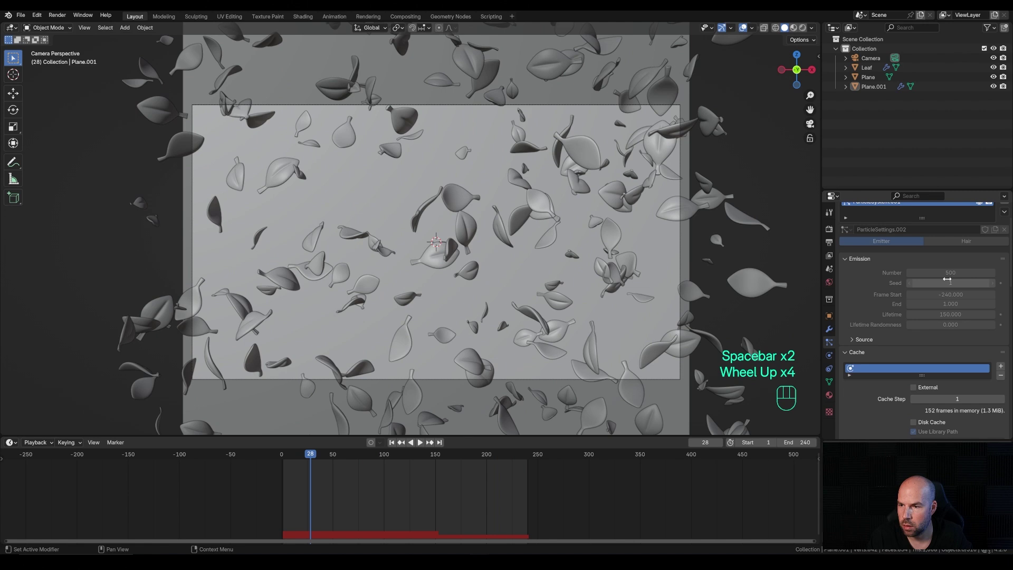
{"action": "scroll", "scroll_direction": "down", "scroll_amount": 3}
{"action": "scroll", "scroll_direction": "up", "scroll_amount": 3}
{"action": "left_click", "coordinate": [957, 400]}
{"action": "left_click", "coordinate": [953, 411]}
{"action": "scroll", "scroll_direction": "down", "scroll_amount": 3}
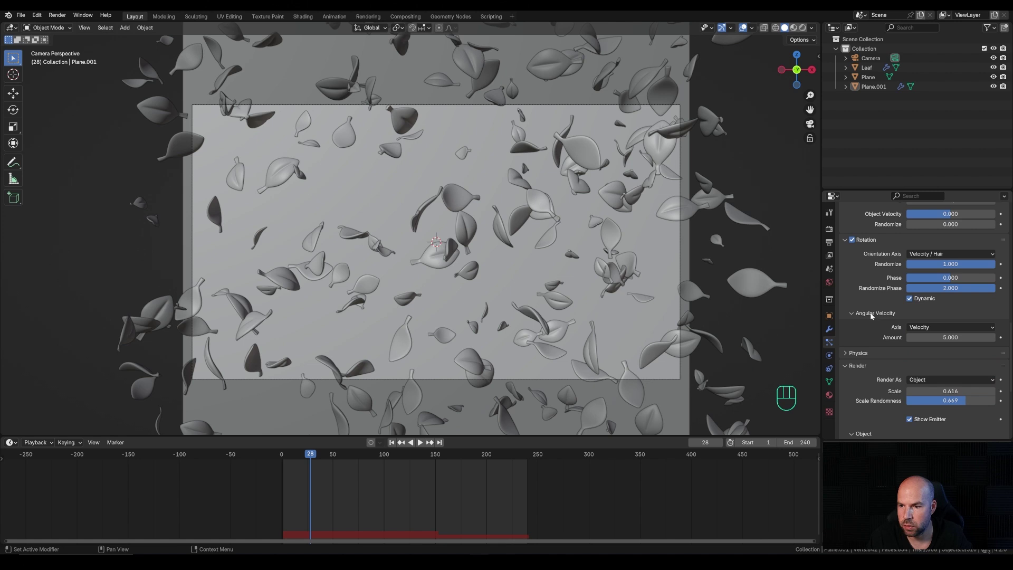
{"action": "left_click_drag", "start_coordinate": [928, 331], "coordinate": [929, 411]}
{"action": "scroll", "scroll_direction": "up", "scroll_amount": 3}
{"action": "scroll", "scroll_direction": "up", "scroll_amount": 3}
{"action": "left_click", "coordinate": [893, 233]}
{"action": "scroll", "scroll_direction": "down", "scroll_amount": 3}
{"action": "left_click_drag", "start_coordinate": [950, 291], "coordinate": [930, 371]}
{"action": "scroll", "scroll_direction": "up", "scroll_amount": 3}
{"action": "left_click", "coordinate": [969, 344]}
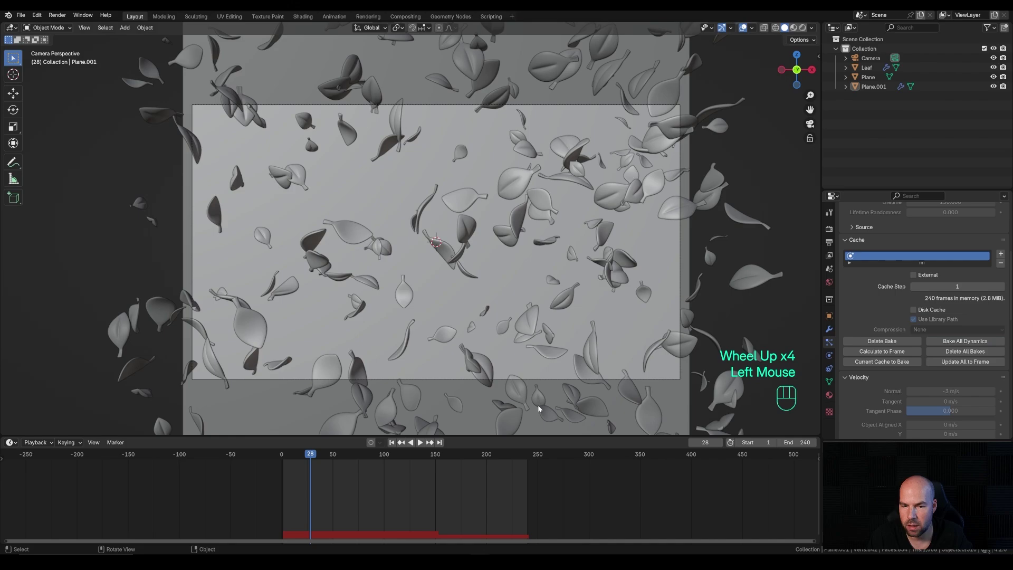
Scrub and loop playback to confirm leaves already fill the shot at the start
{"action": "left_click_drag", "start_coordinate": [306, 459], "coordinate": [501, 468]}
{"action": "key", "text": "space"}
{"action": "key", "text": "space"}
{"action": "left_click", "coordinate": [446, 506]}
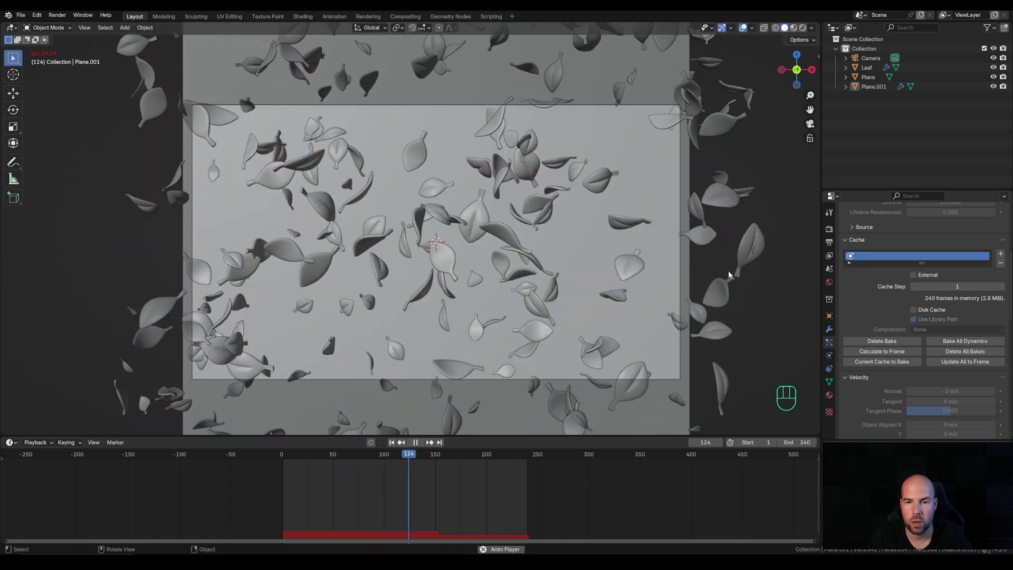
{"action": "key", "text": "space"}
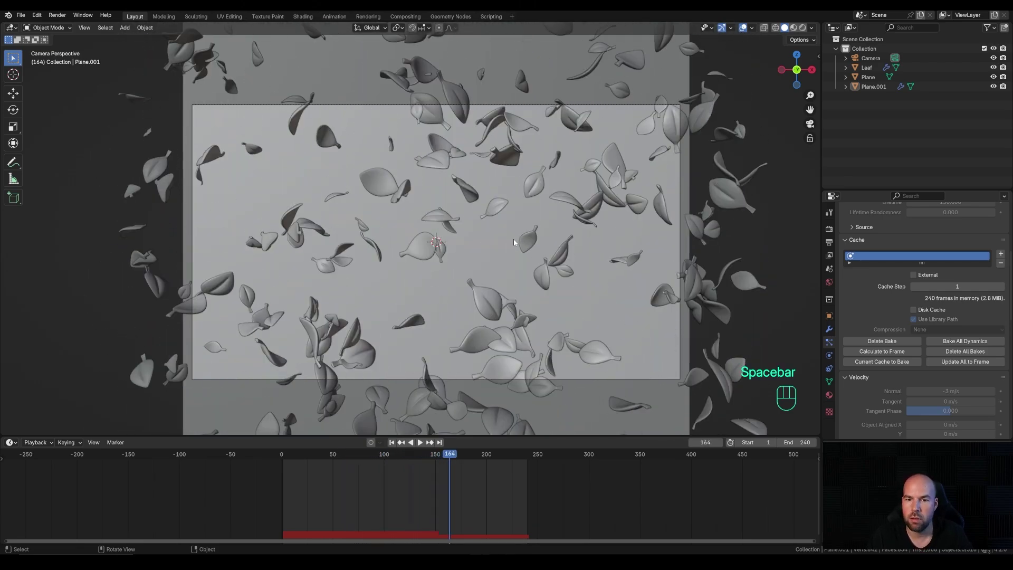
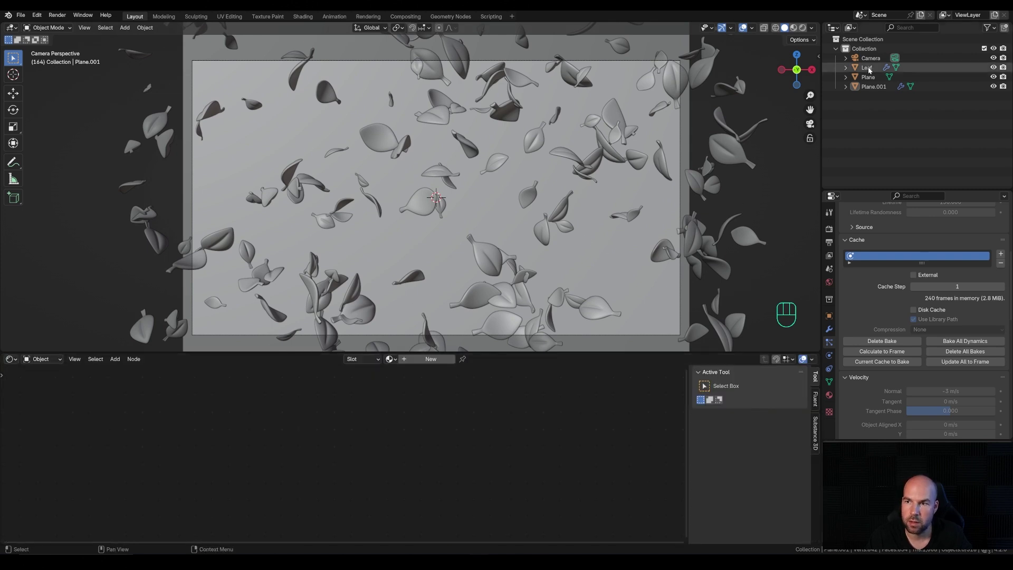
Select the Leaf object and create a new material for it, to be named Leaf
{"action": "left_click", "coordinate": [872, 70]}
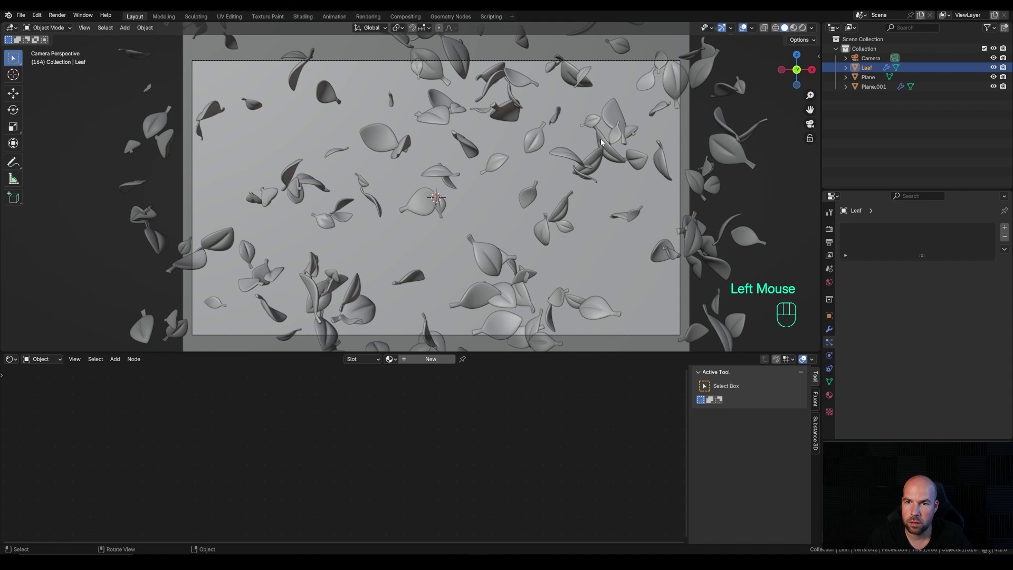
{"action": "left_click", "coordinate": [441, 356]}
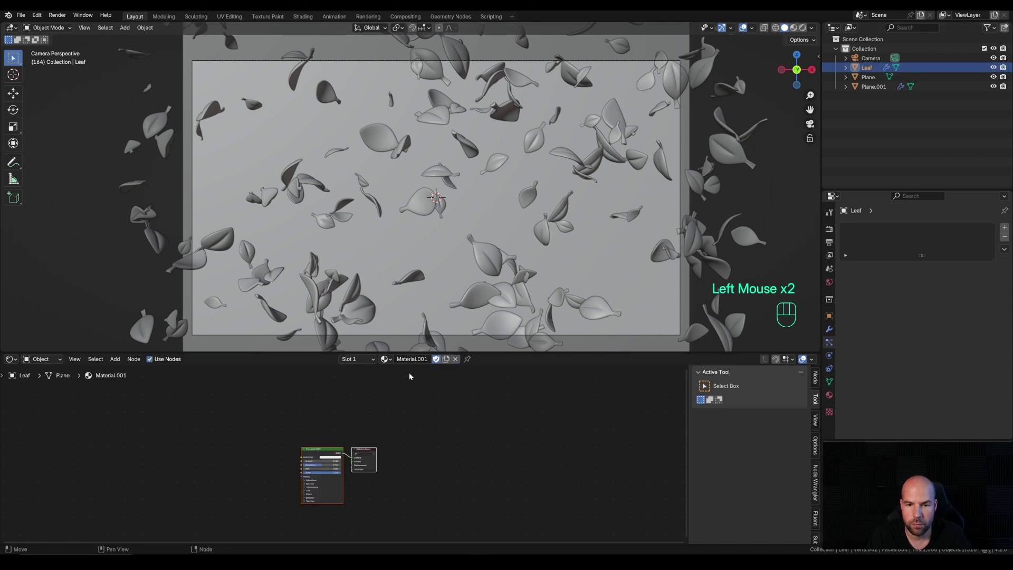
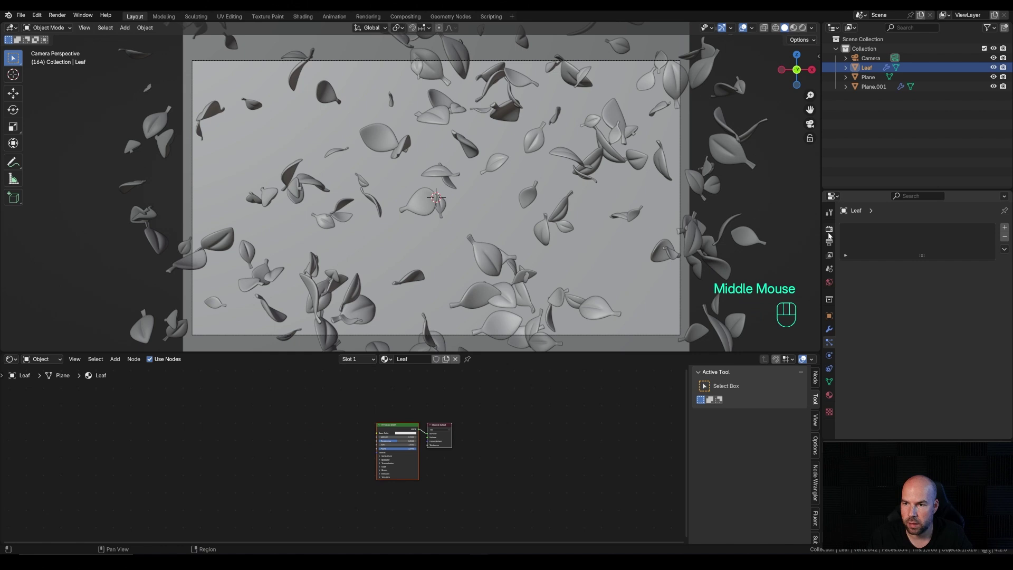
Set Viewport and Render Max Samples to 64 in Render Properties
{"action": "left_click", "coordinate": [831, 234]}
{"action": "left_click_drag", "start_coordinate": [931, 231], "coordinate": [925, 250]}
{"action": "left_click_drag", "start_coordinate": [938, 252], "coordinate": [925, 277]}
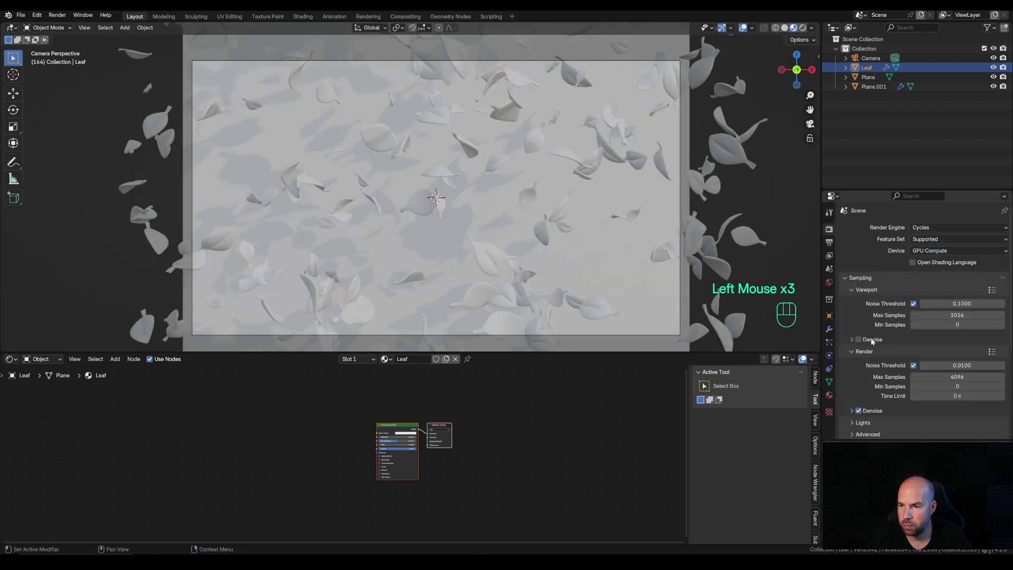
{"action": "left_click", "coordinate": [862, 340]}
{"action": "scroll", "scroll_direction": "down", "scroll_amount": 3}
{"action": "left_click", "coordinate": [854, 373]}
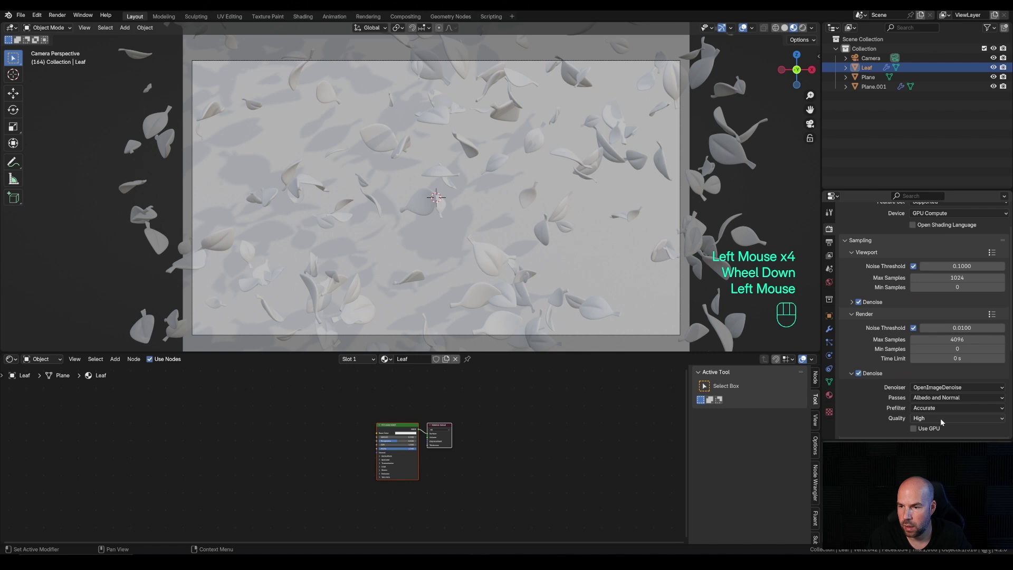
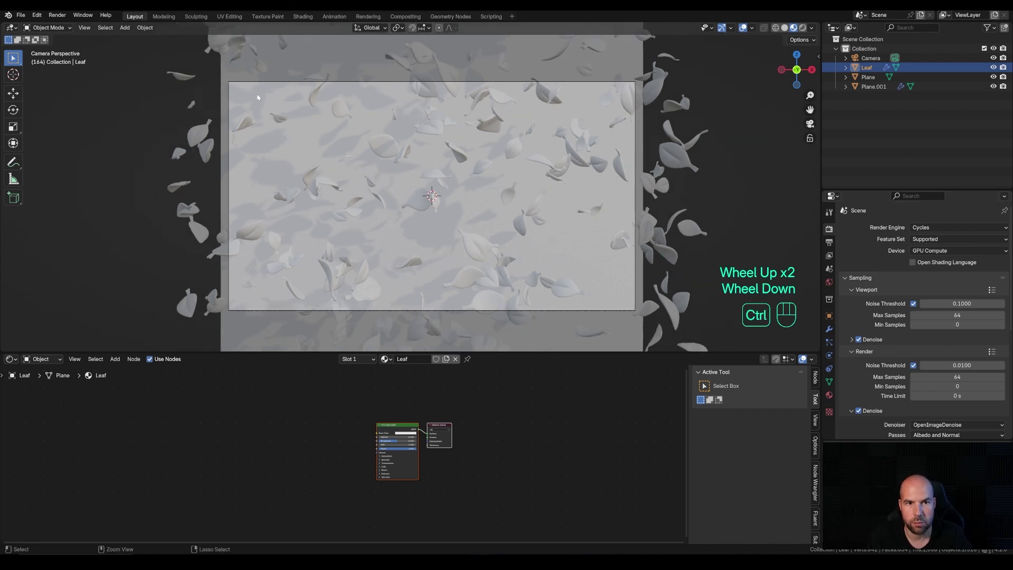
Switch the viewport to Rendered shading with a render border for a Cycles preview
{"action": "key", "text": "ctrl+b"}
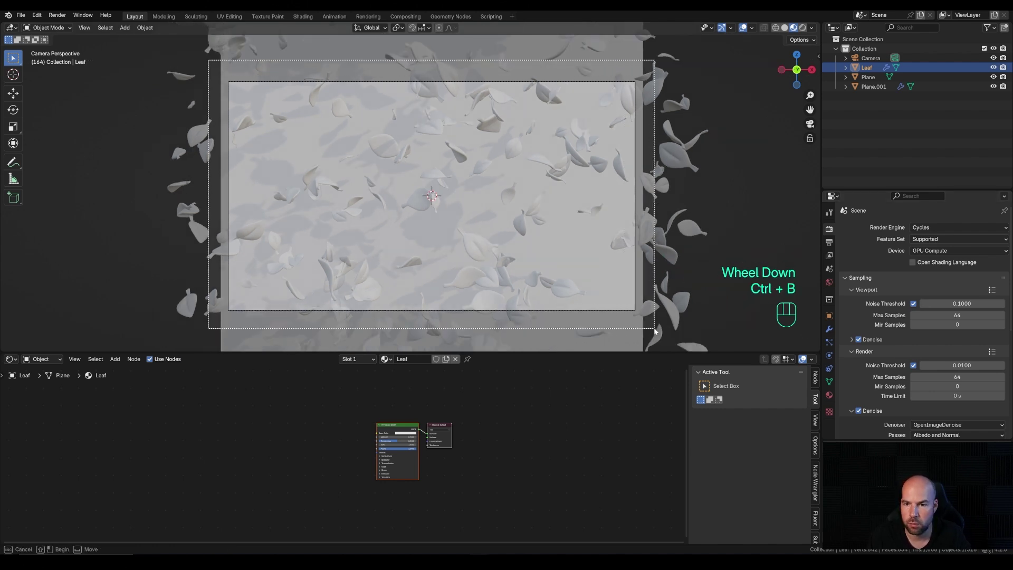
{"action": "key", "text": "z"}
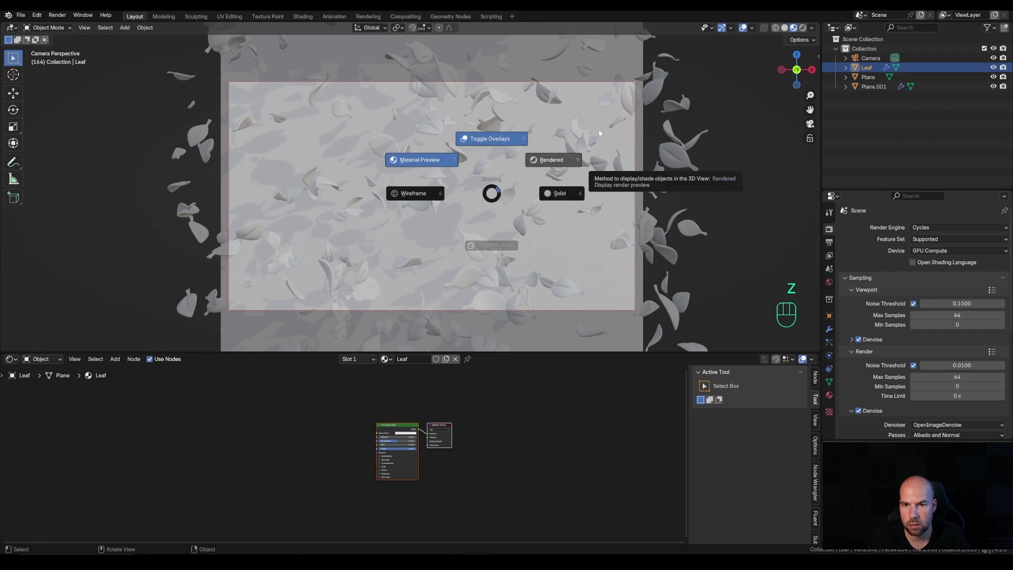
{"action": "scroll", "scroll_direction": "up", "scroll_amount": 3}
{"action": "scroll", "scroll_direction": "down", "scroll_amount": 3}
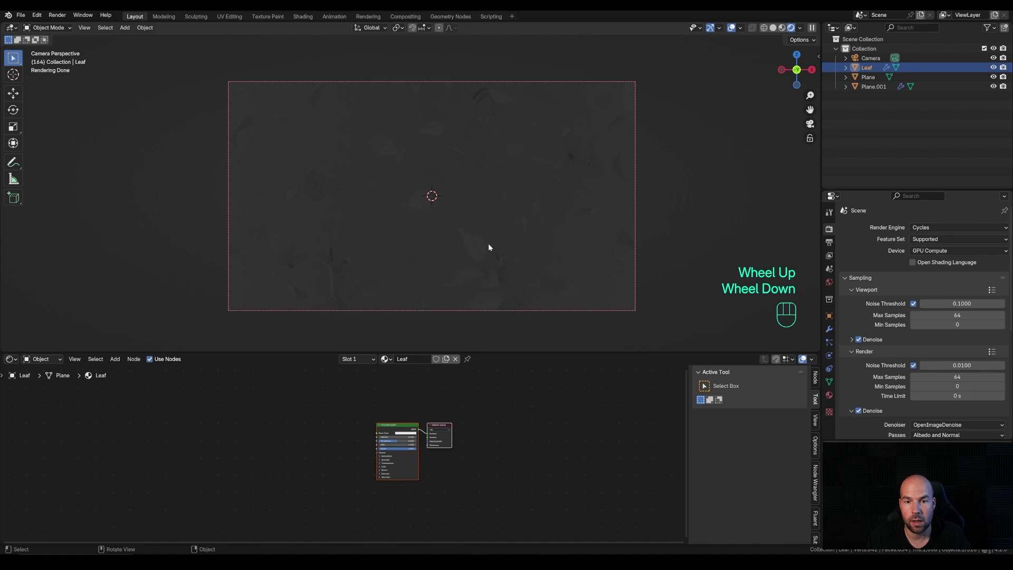
Add an Area light with Power 1500 W and preview the lit leaves in playback
{"action": "key", "text": "shift+a"}
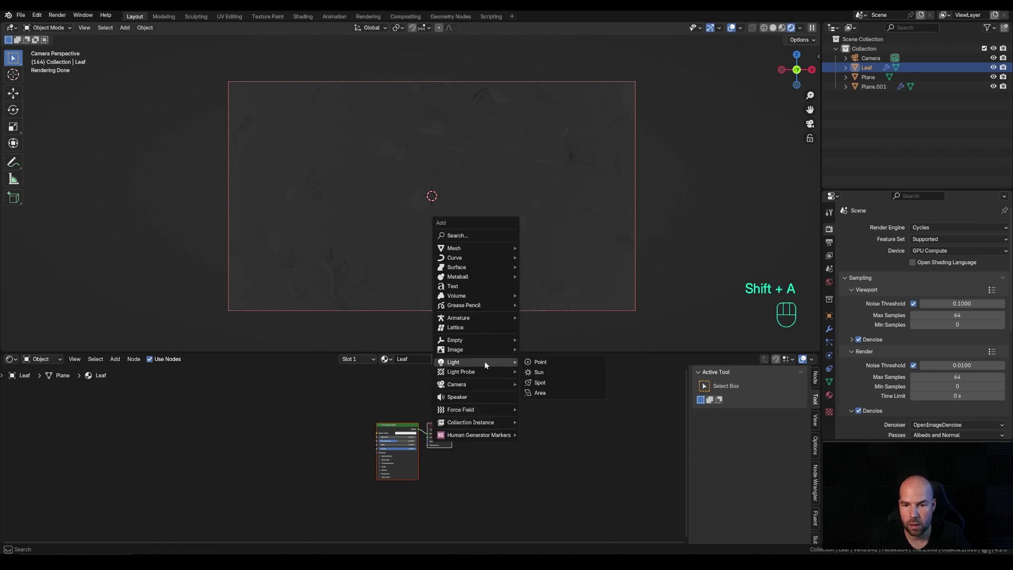
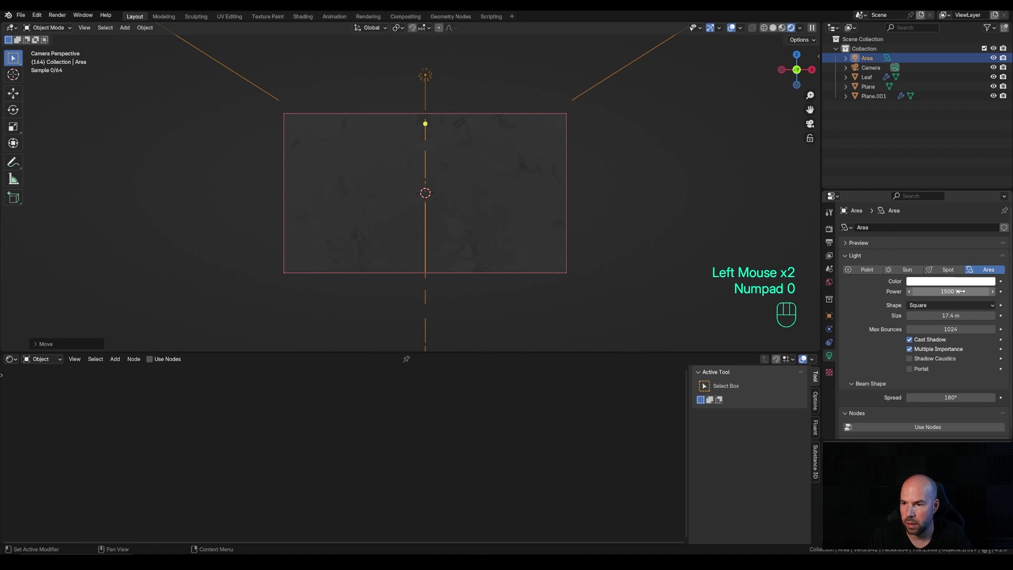
{"action": "scroll", "scroll_direction": "up", "scroll_amount": 3}
{"action": "key", "text": "space"}
{"action": "scroll", "scroll_direction": "down", "scroll_amount": 3}
{"action": "scroll", "scroll_direction": "down", "scroll_amount": 3}
{"action": "scroll", "scroll_direction": "up", "scroll_amount": 3}
{"action": "key", "text": "space"}
{"action": "scroll", "scroll_direction": "down", "scroll_amount": 3}
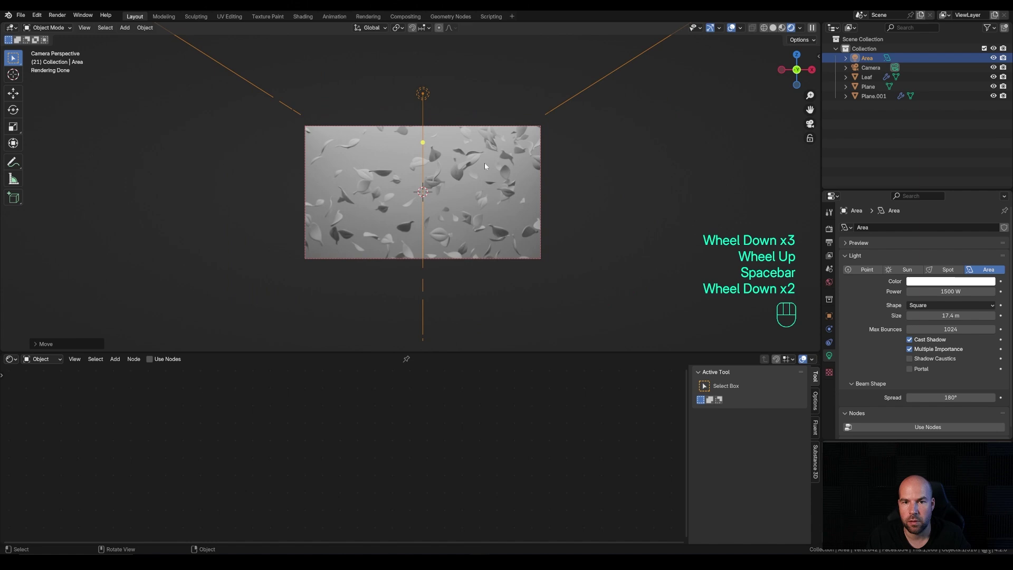
{"action": "scroll", "scroll_direction": "down", "scroll_amount": 3}
Raise the area light along Z above the leaves and return to the camera view
{"action": "middle_click", "coordinate": [671, 204]}
{"action": "middle_click", "coordinate": [640, 200]}
{"action": "scroll", "scroll_direction": "down", "scroll_amount": 3}
{"action": "key", "text": "g"}
{"action": "key", "text": "z"}
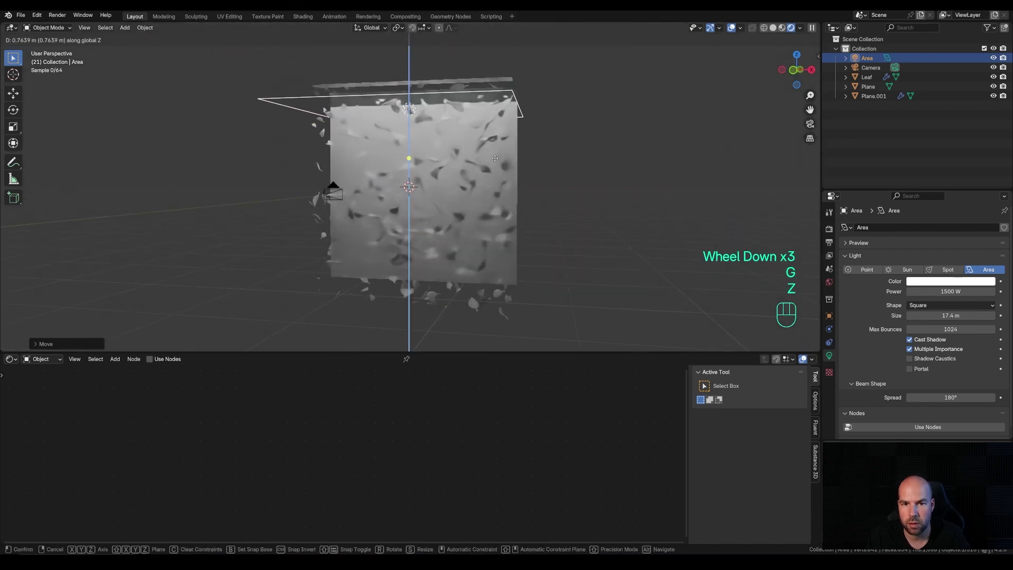
{"action": "left_click", "coordinate": [498, 151]}
{"action": "key", "text": "KP_0"}
{"action": "scroll", "scroll_direction": "up", "scroll_amount": 3}
{"action": "middle_click", "coordinate": [575, 221]}
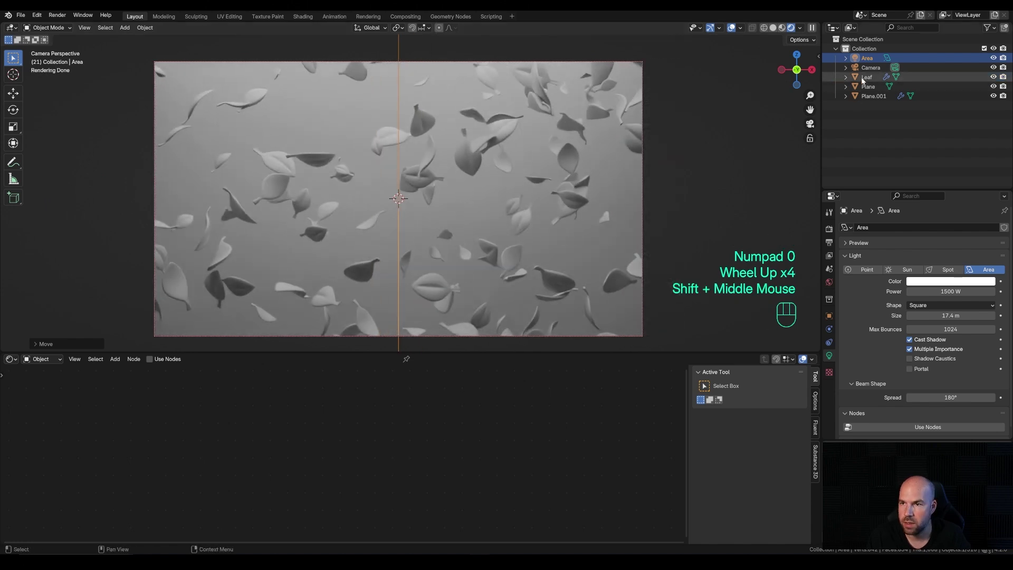
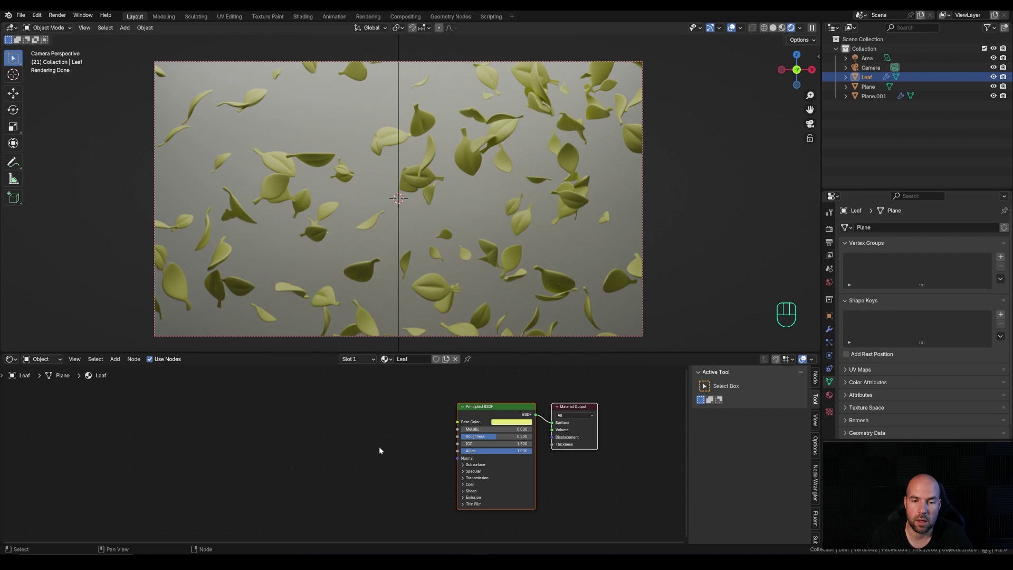
Add Object Info and Color Ramp nodes, linking Random to Fac and Color to Base Color
{"action": "key", "text": "shift+a"}
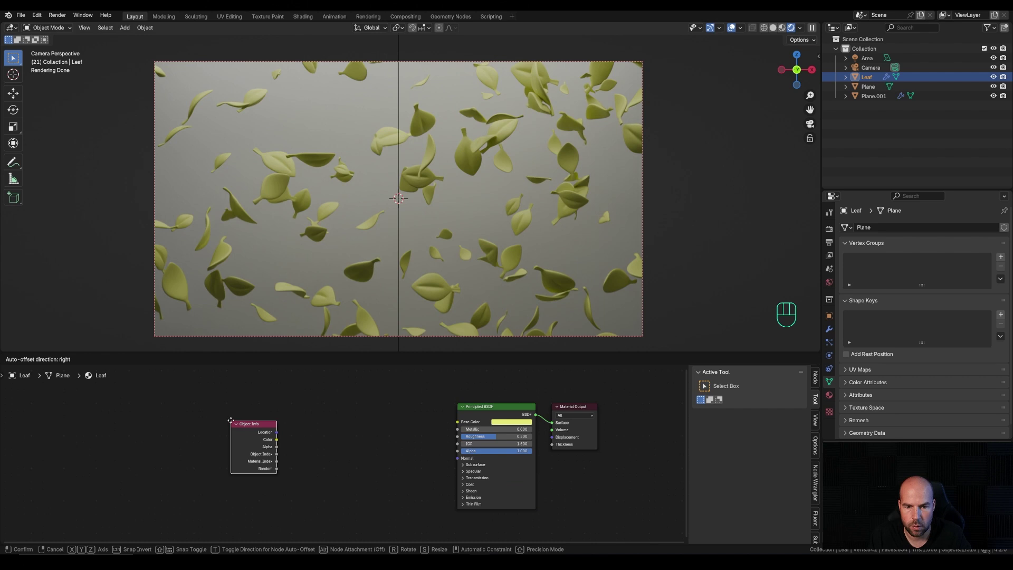
{"action": "key", "text": "shift+a"}
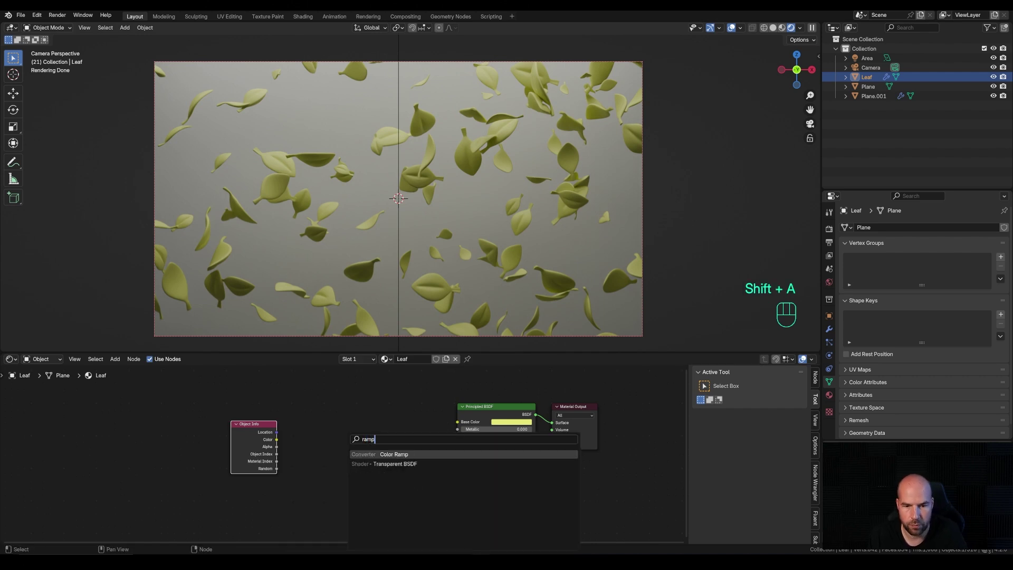
{"action": "scroll", "scroll_direction": "up", "scroll_amount": 3}
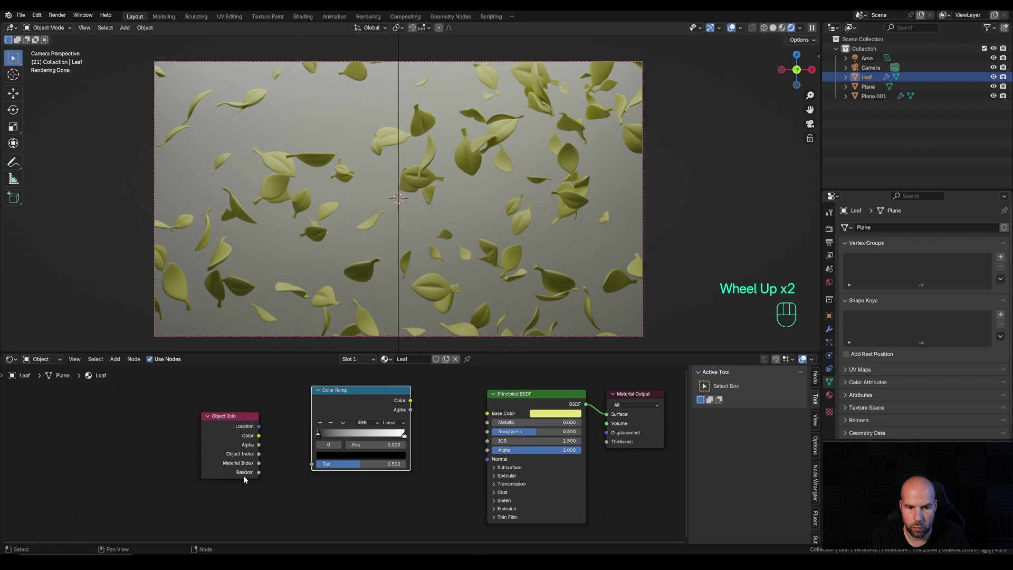
{"action": "left_click_drag", "start_coordinate": [262, 474], "coordinate": [320, 469]}
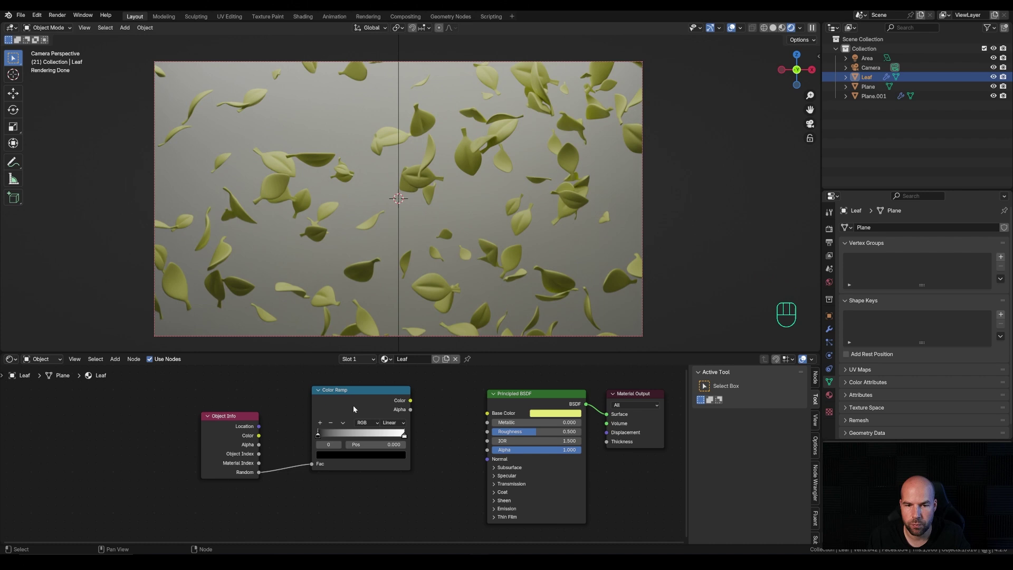
{"action": "left_click_drag", "start_coordinate": [415, 403], "coordinate": [506, 410]}
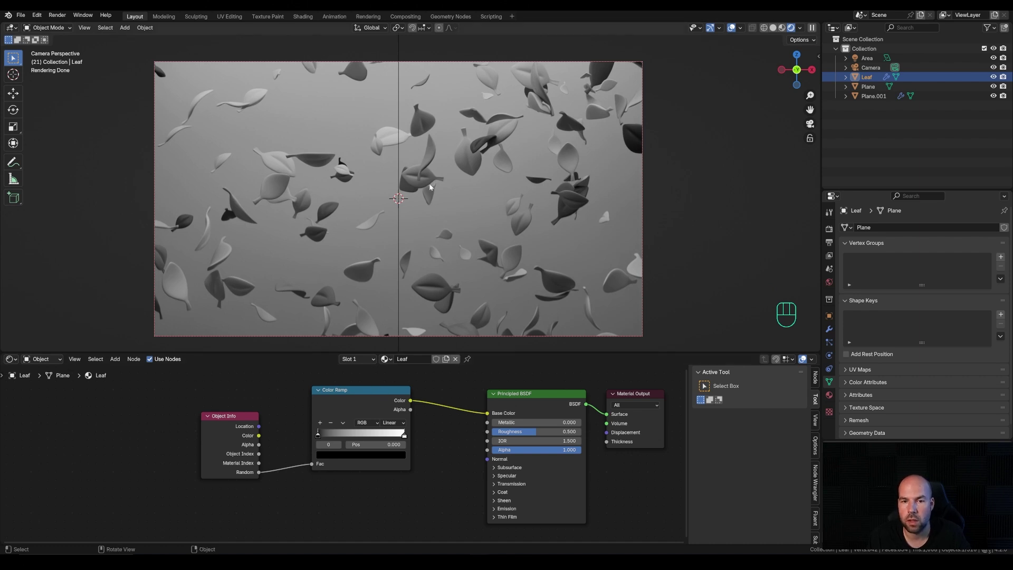
{"action": "scroll", "scroll_direction": "down", "scroll_amount": 3}
{"action": "scroll", "scroll_direction": "up", "scroll_amount": 3}
{"action": "scroll", "scroll_direction": "up", "scroll_amount": 3}
Add several colour stops, set the ramp to Constant and pick green and brown shades
{"action": "left_click", "coordinate": [356, 402]}
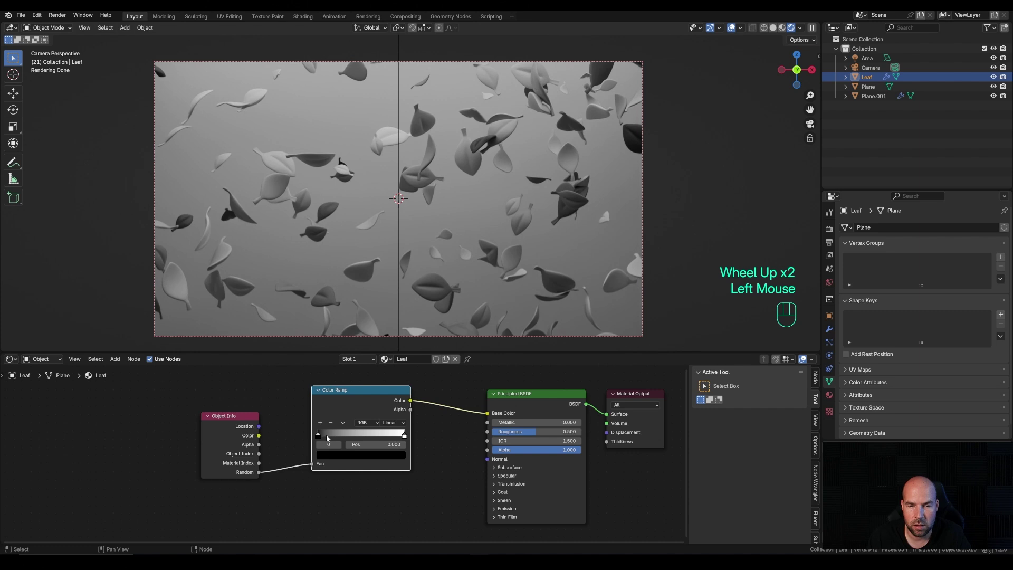
{"action": "left_click", "coordinate": [322, 424]}
{"action": "left_click_drag", "start_coordinate": [363, 439], "coordinate": [345, 440]}
{"action": "left_click", "coordinate": [408, 439]}
{"action": "left_click", "coordinate": [324, 426]}
{"action": "left_click", "coordinate": [375, 438]}
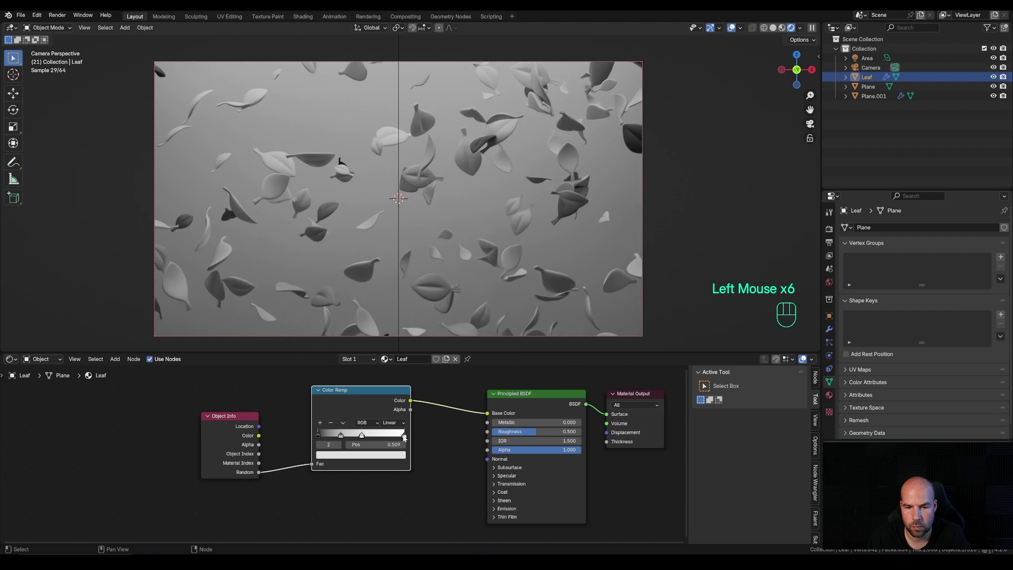
{"action": "left_click", "coordinate": [407, 438]}
{"action": "left_click", "coordinate": [324, 425]}
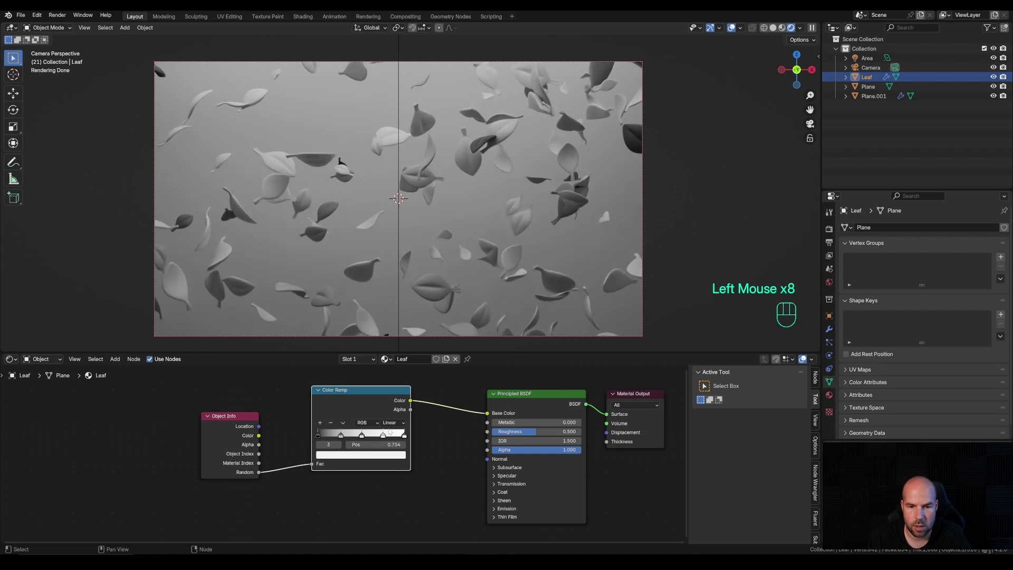
{"action": "left_click_drag", "start_coordinate": [396, 427], "coordinate": [398, 479]}
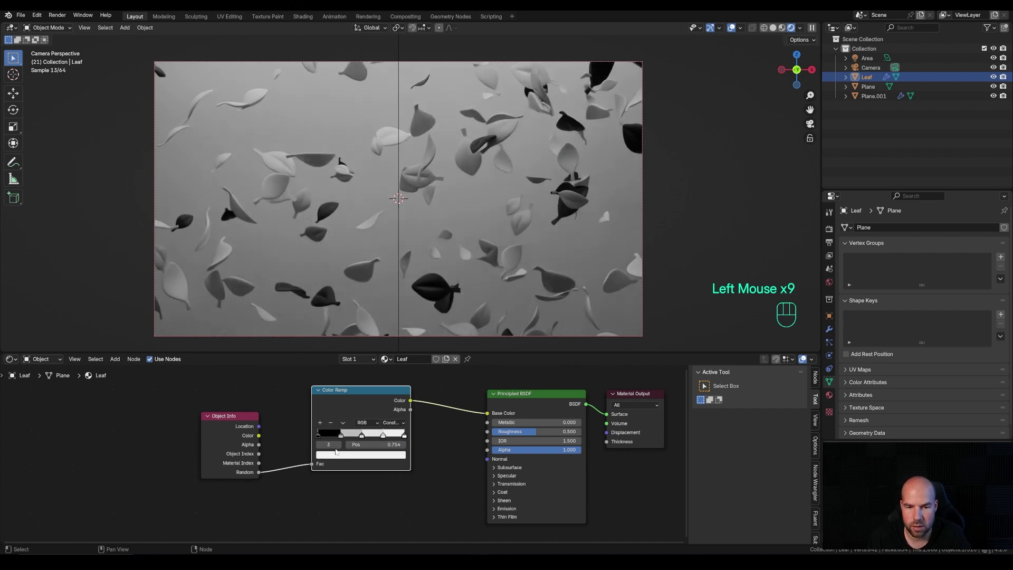
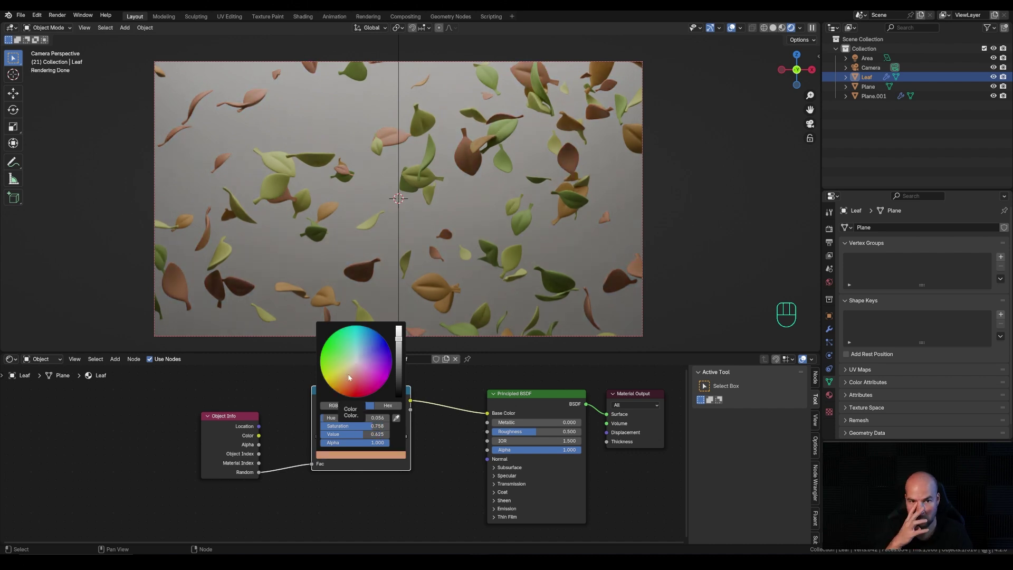
{"action": "left_click", "coordinate": [362, 396]}
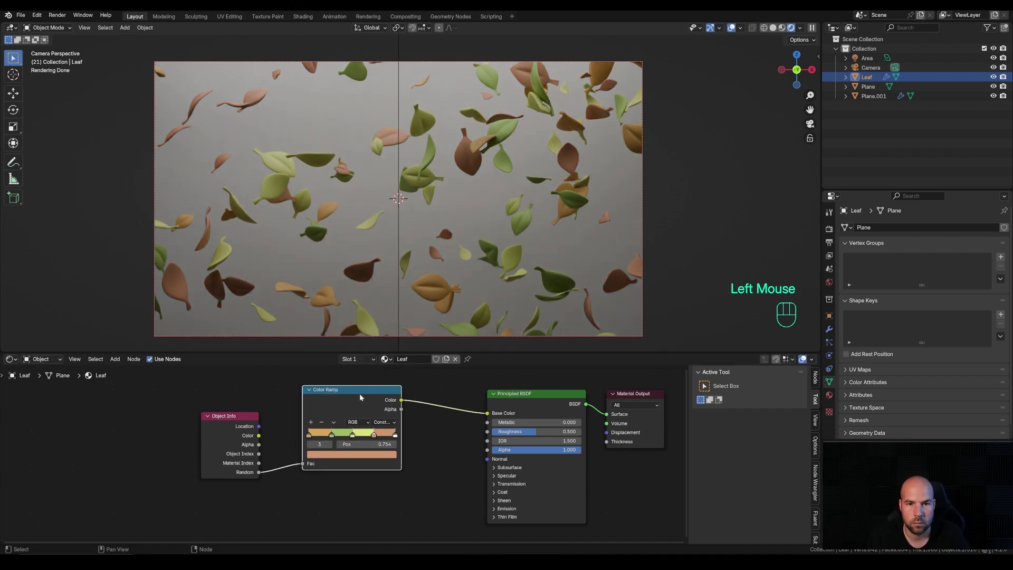
Lower leaf Roughness to 0.259, then give the backdrop plane a warm yellow base colour
{"action": "left_click", "coordinate": [366, 397]}
{"action": "left_click_drag", "start_coordinate": [538, 434], "coordinate": [531, 432]}
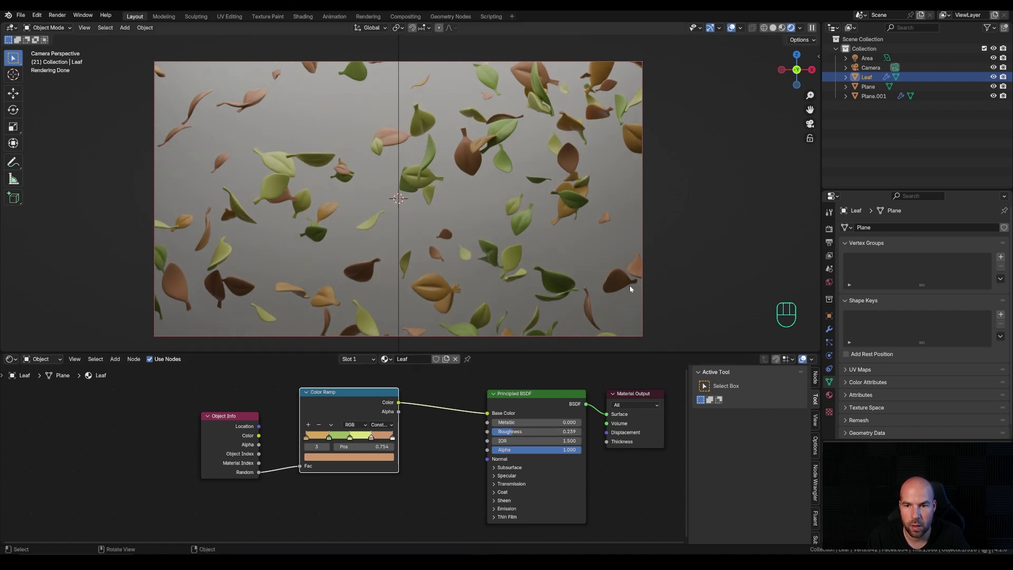
{"action": "left_click", "coordinate": [620, 236]}
{"action": "left_click", "coordinate": [830, 394]}
Pick a mint-green Base Color for the Plane backdrop material and review it in the viewport
{"action": "left_click_drag", "start_coordinate": [881, 267], "coordinate": [954, 329]}
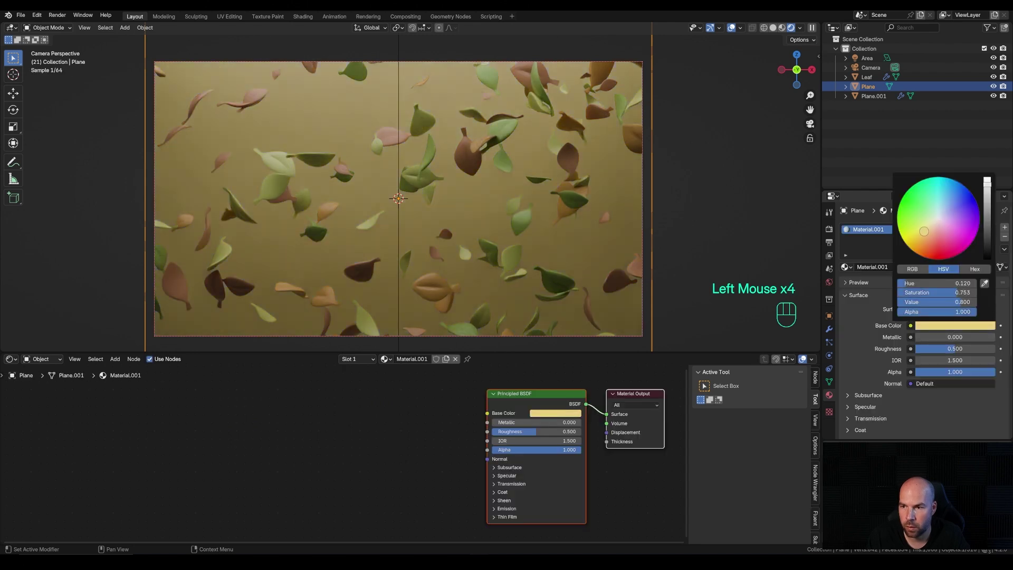
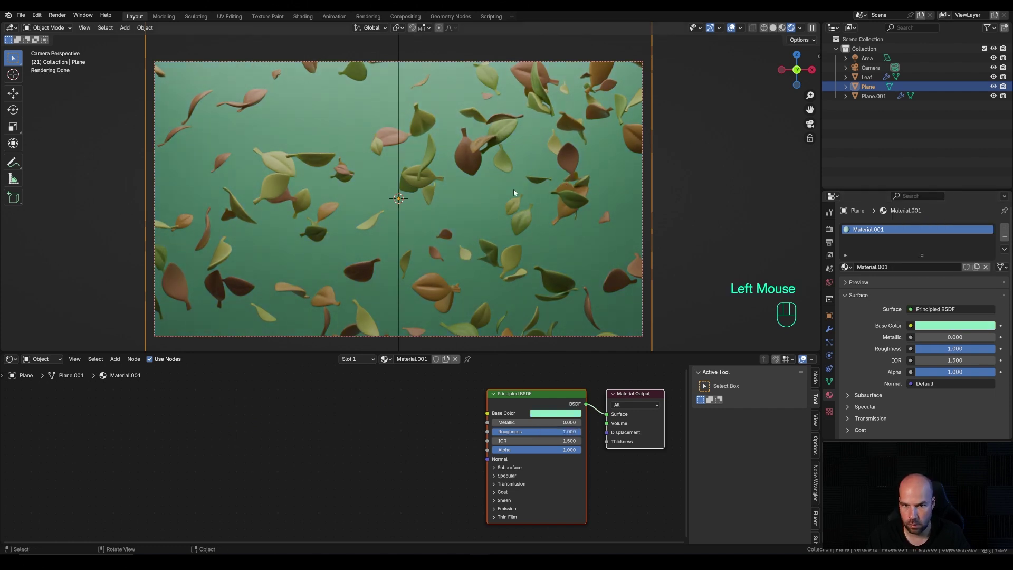
{"action": "scroll", "scroll_direction": "down", "scroll_amount": 3}
{"action": "scroll", "scroll_direction": "up", "scroll_amount": 3}
{"action": "scroll", "scroll_direction": "down", "scroll_amount": 3}
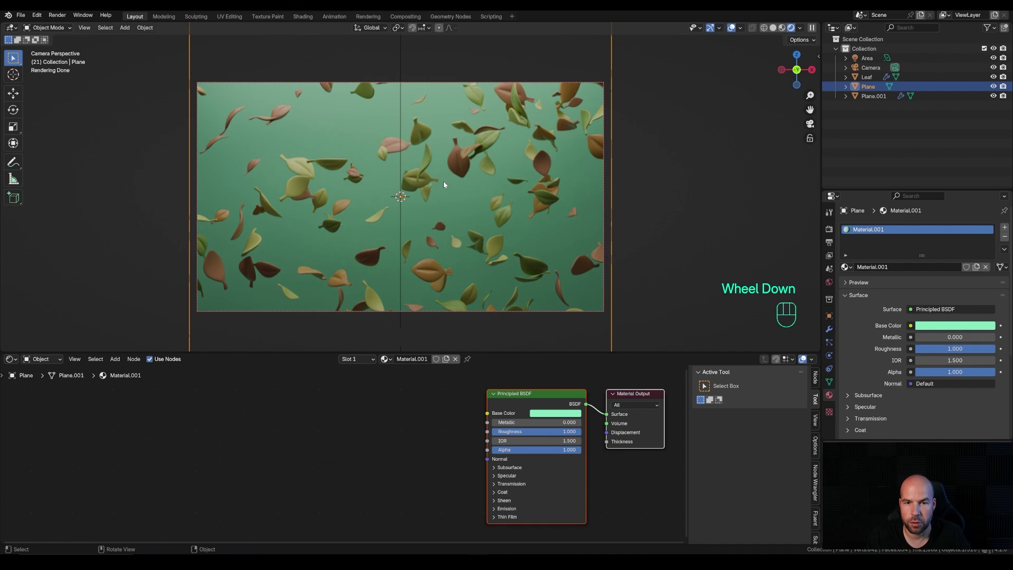
{"action": "middle_click", "coordinate": [432, 180]}
{"action": "scroll", "scroll_direction": "down", "scroll_amount": 3}
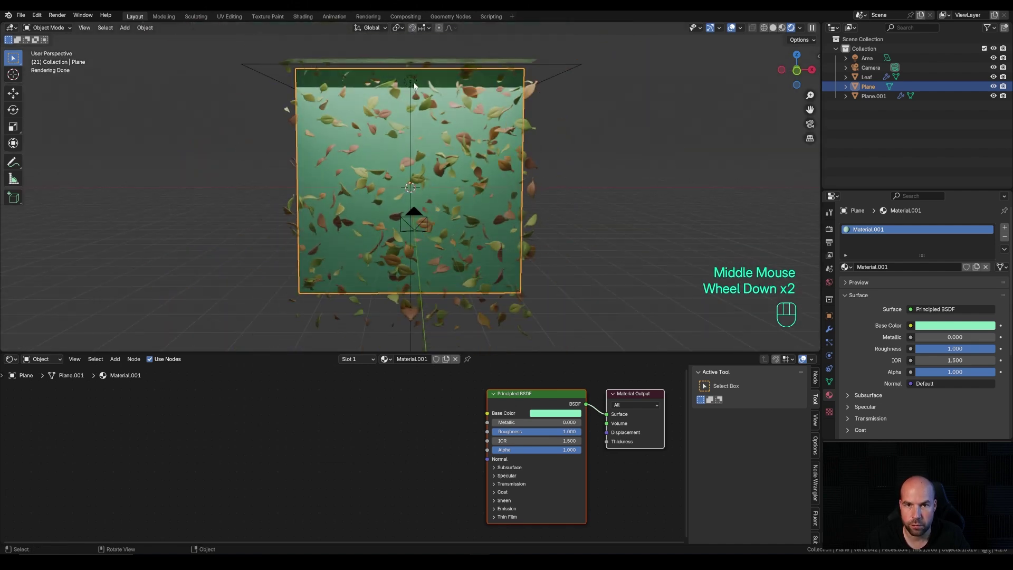
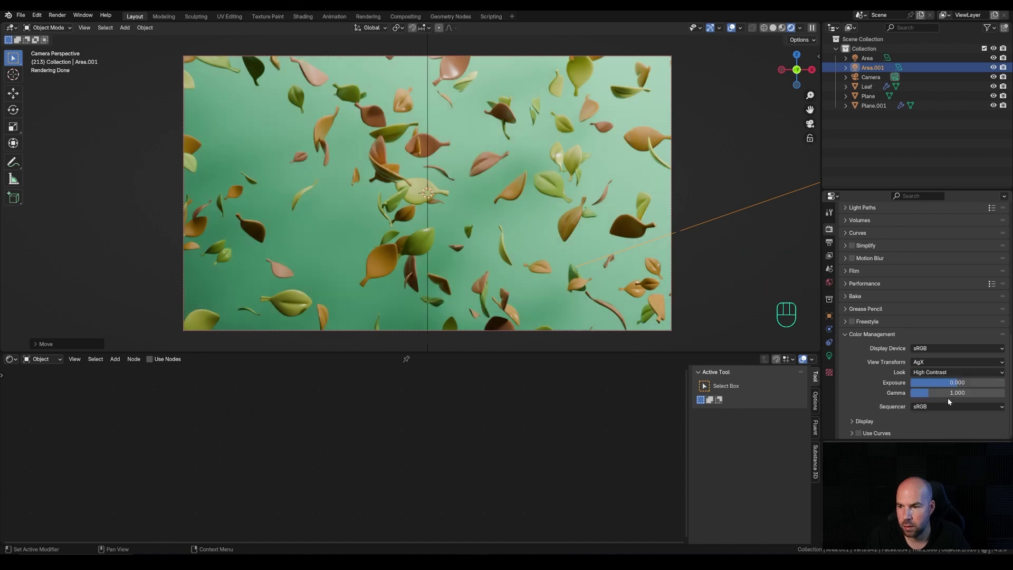
Raise Exposure to about 0.773 and play back the falling-leaf animation to check the brighter look
{"action": "left_click_drag", "start_coordinate": [967, 386], "coordinate": [745, 201]}
{"action": "key", "text": "space"}
{"action": "scroll", "scroll_direction": "up", "scroll_amount": 3}
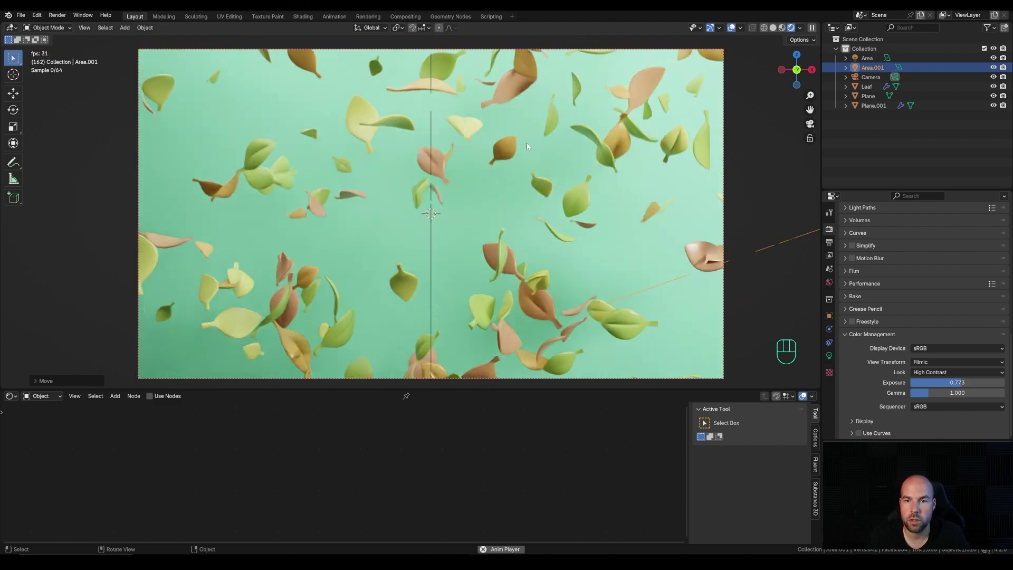
{"action": "key", "text": "space"}
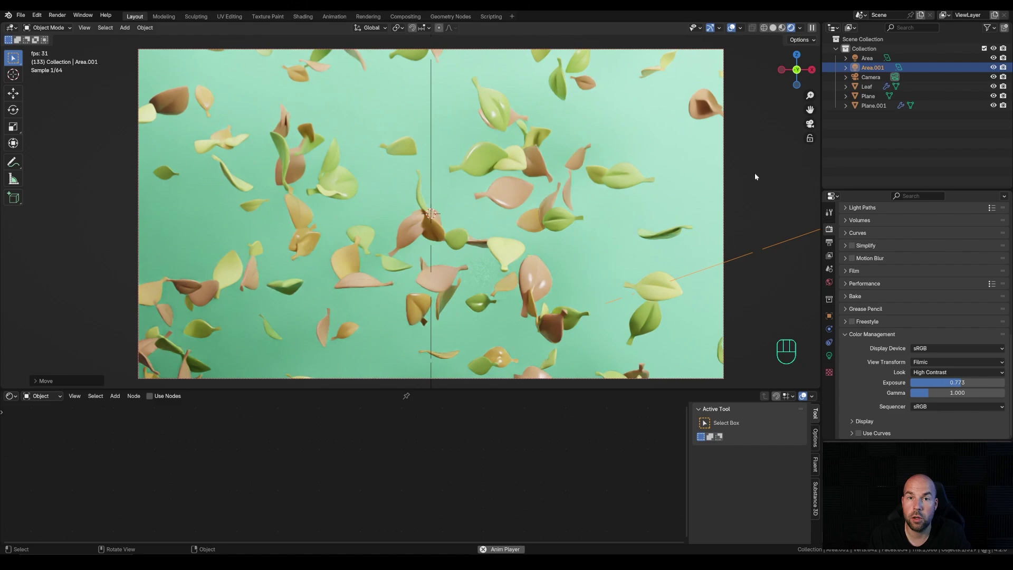